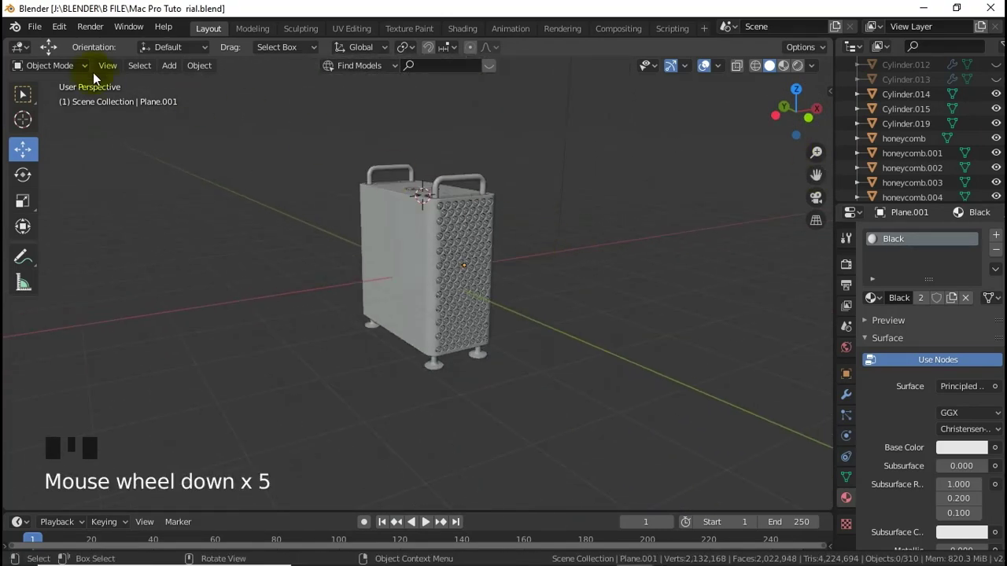
# Add a new mesh plane to the scene as a floor beneath the Mac Pro.
pyautogui.moveTo(115, 68); pyautogui.dragTo(429, 154)
pyautogui.click(428, 154)
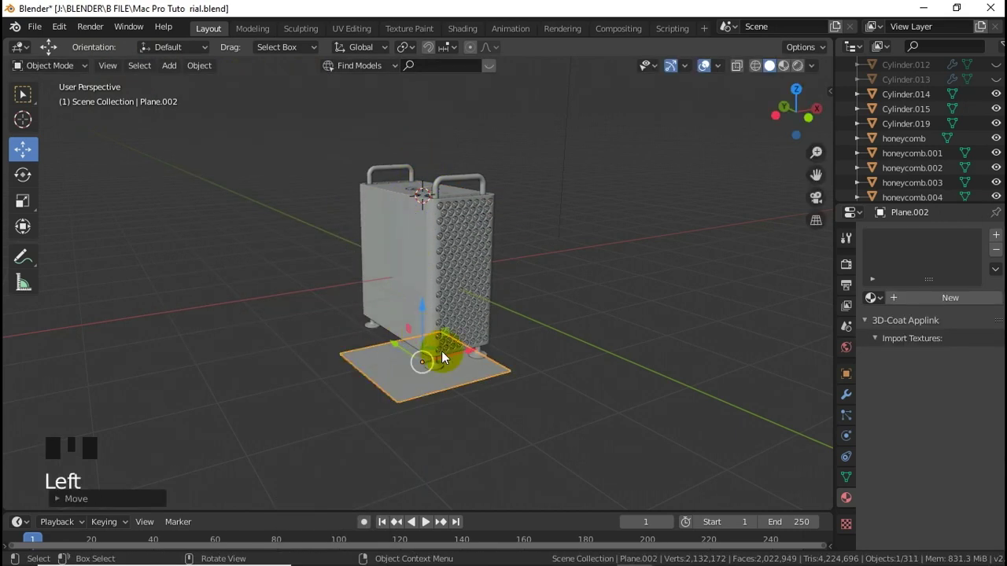
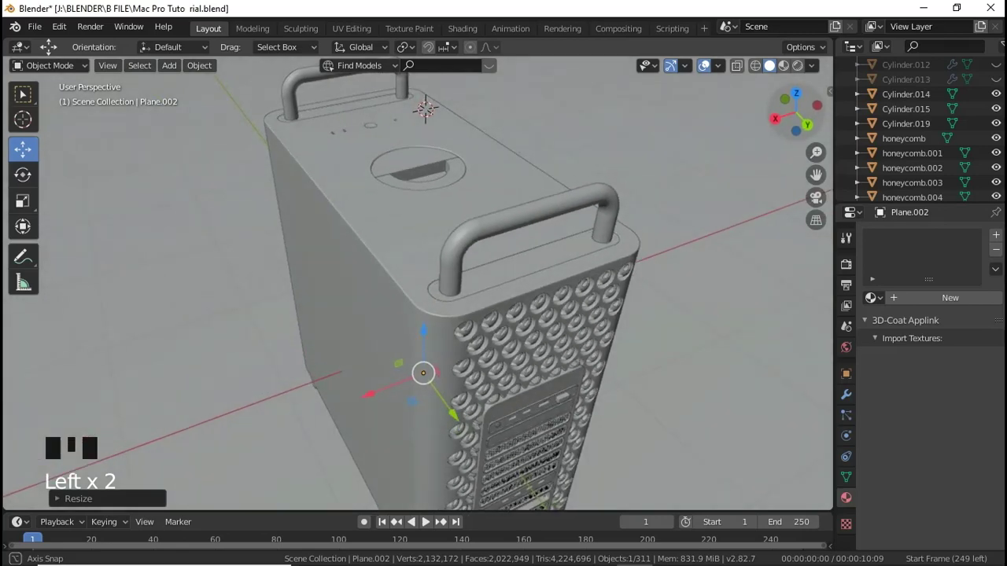
# Preview in Rendered shading and enable Eevee ambient occlusion, bloom and screen space reflections.
pyautogui.click(855, 284)
pyautogui.click(850, 271)
pyautogui.click(868, 344)
pyautogui.moveTo(889, 345); pyautogui.dragTo(954, 353)
pyautogui.moveTo(423, 107); pyautogui.dragTo(874, 351)
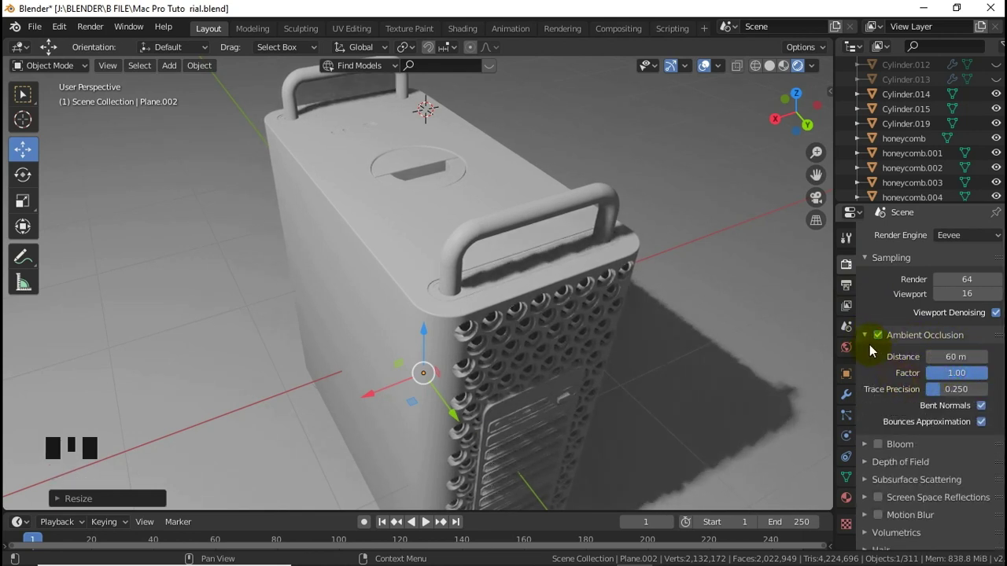
pyautogui.moveTo(873, 344); pyautogui.dragTo(880, 362)
pyautogui.click(880, 359)
pyautogui.moveTo(872, 357); pyautogui.dragTo(945, 370)
pyautogui.click(866, 360)
# Set the world colour to an Environment Texture and browse for an image file.
pyautogui.click(880, 411)
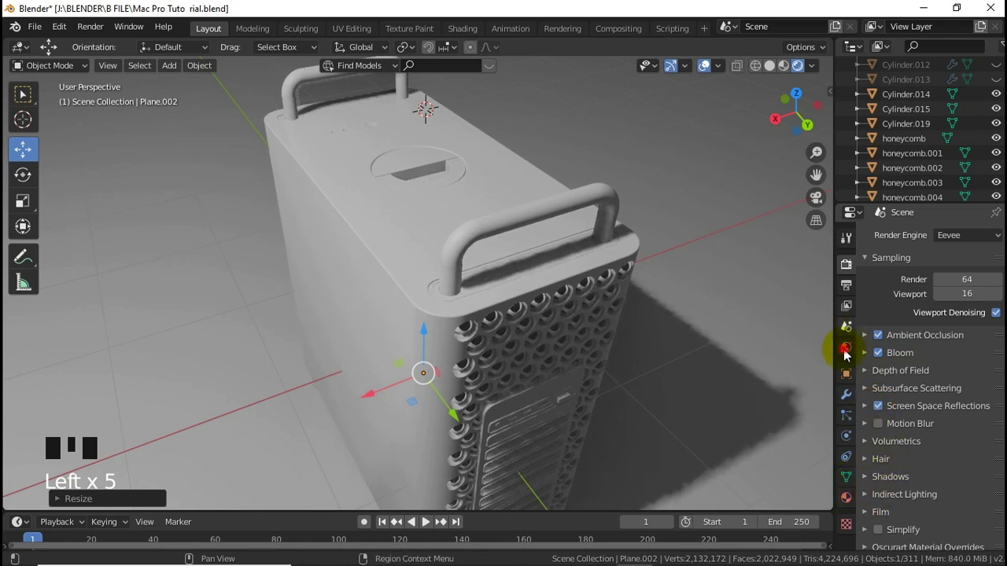
pyautogui.moveTo(847, 355); pyautogui.dragTo(865, 351)
pyautogui.moveTo(982, 335); pyautogui.dragTo(480, 294)
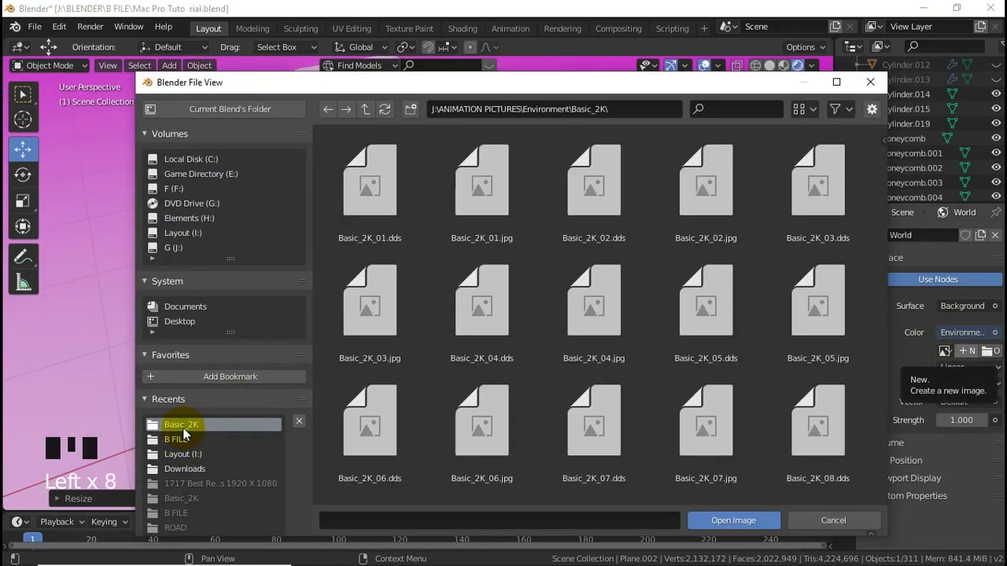
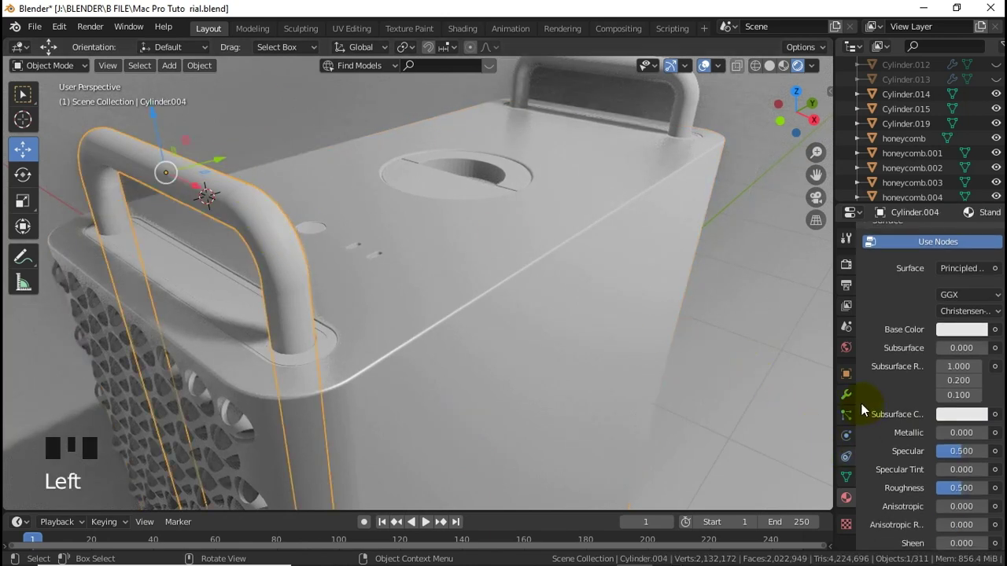
# Check the handle's modifiers, then review its Stand material's Principled BSDF settings.
pyautogui.click(852, 402)
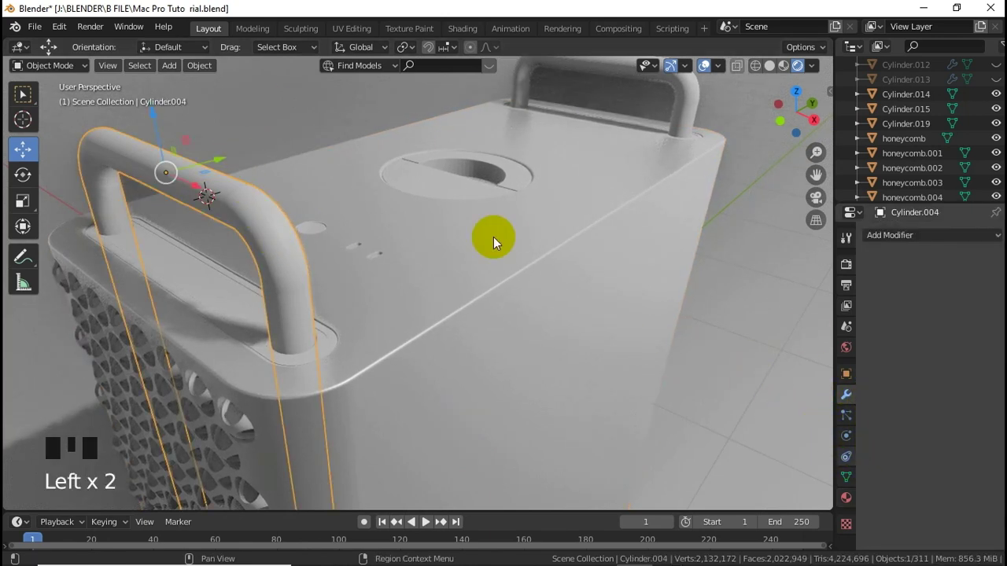
pyautogui.moveTo(219, 70); pyautogui.dragTo(866, 529)
pyautogui.click(847, 508)
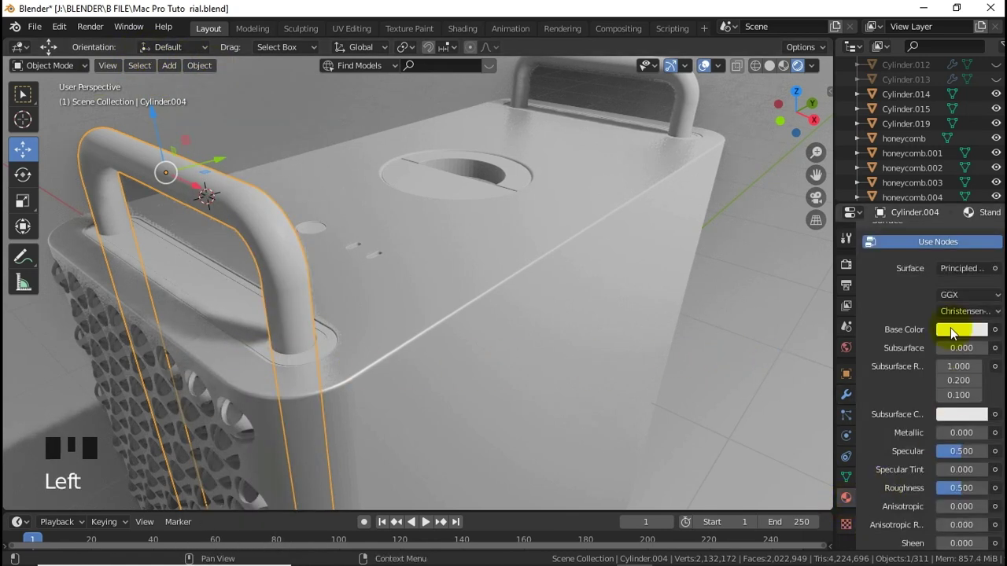
pyautogui.scroll(3)
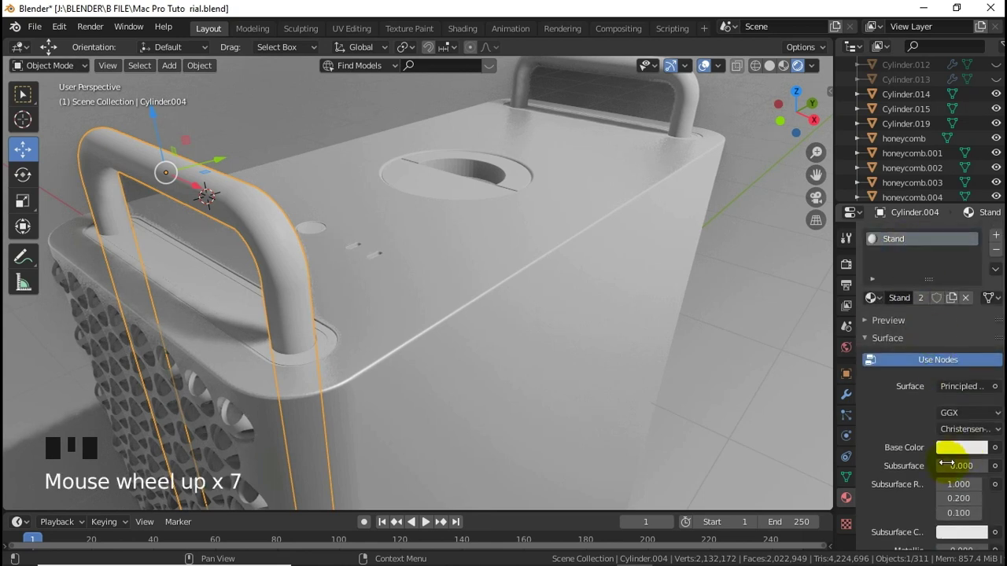
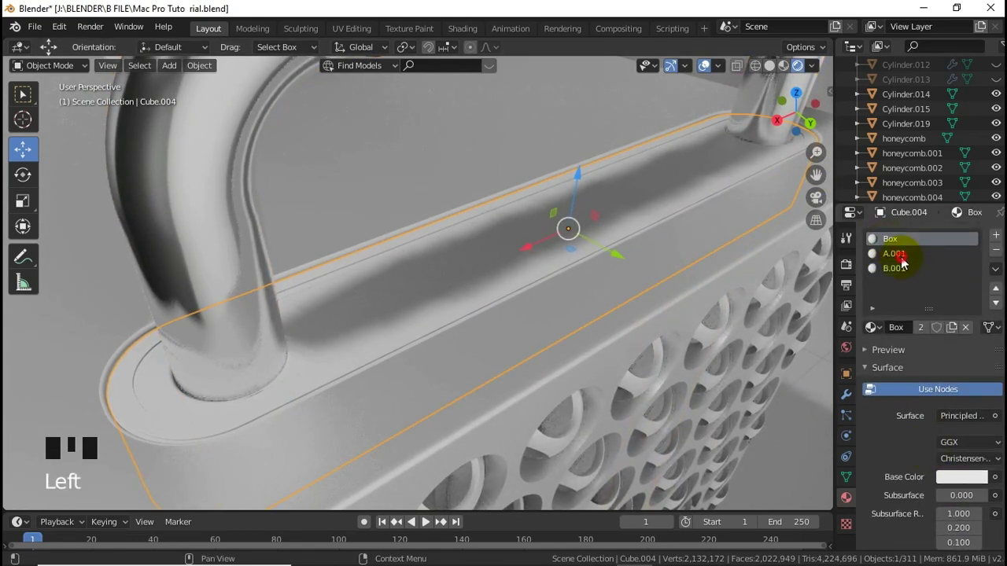
# Edit the A.001 colour, raise B.001 metallic to about 0.69, then pick the Box slot to replace.
pyautogui.click(908, 260)
pyautogui.click(962, 314)
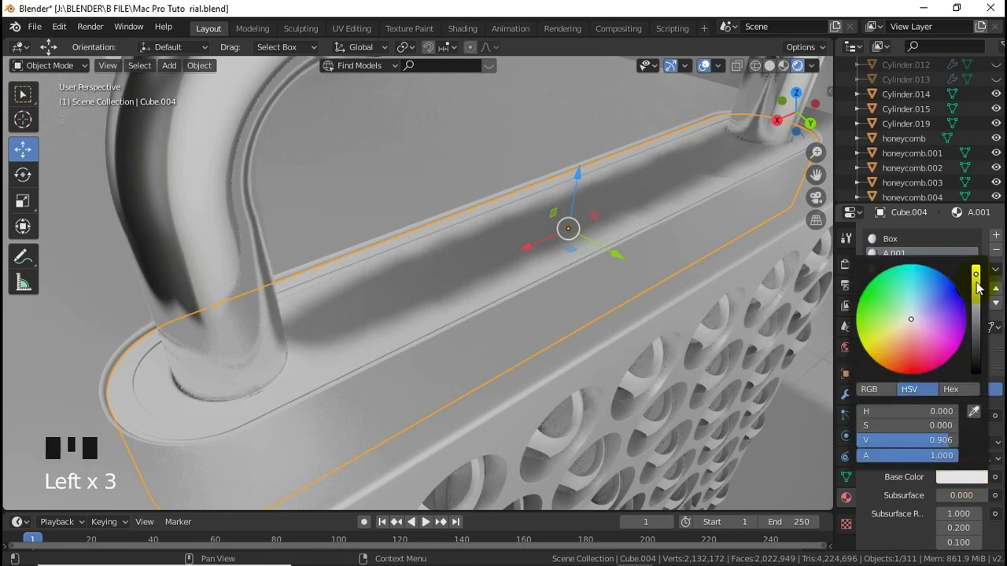
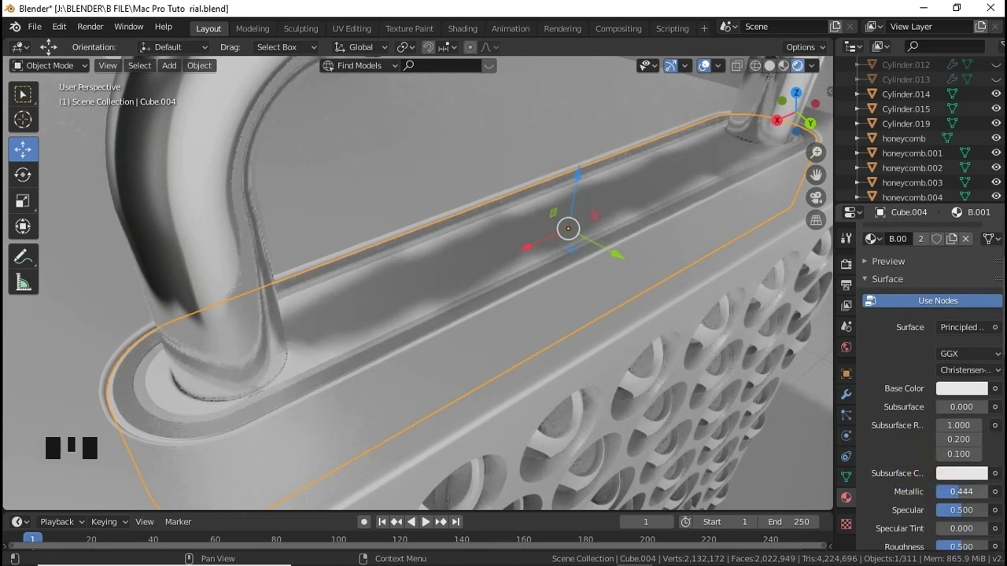
pyautogui.click(971, 392)
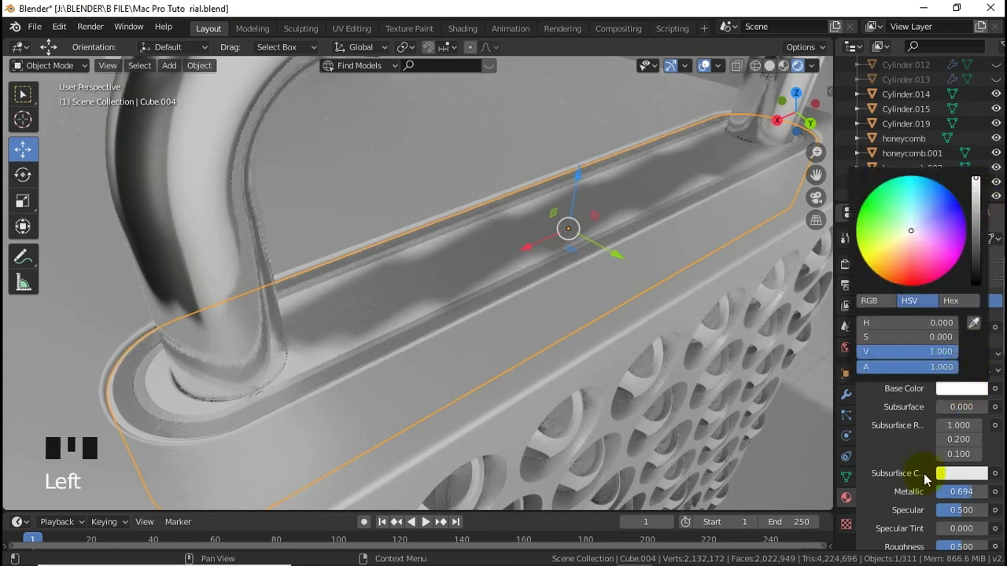
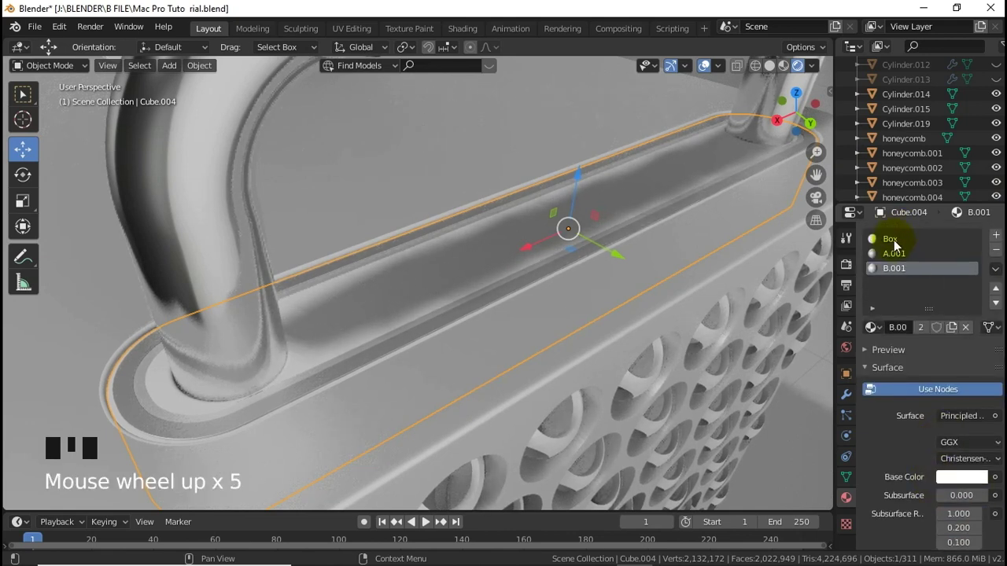
pyautogui.click(894, 247)
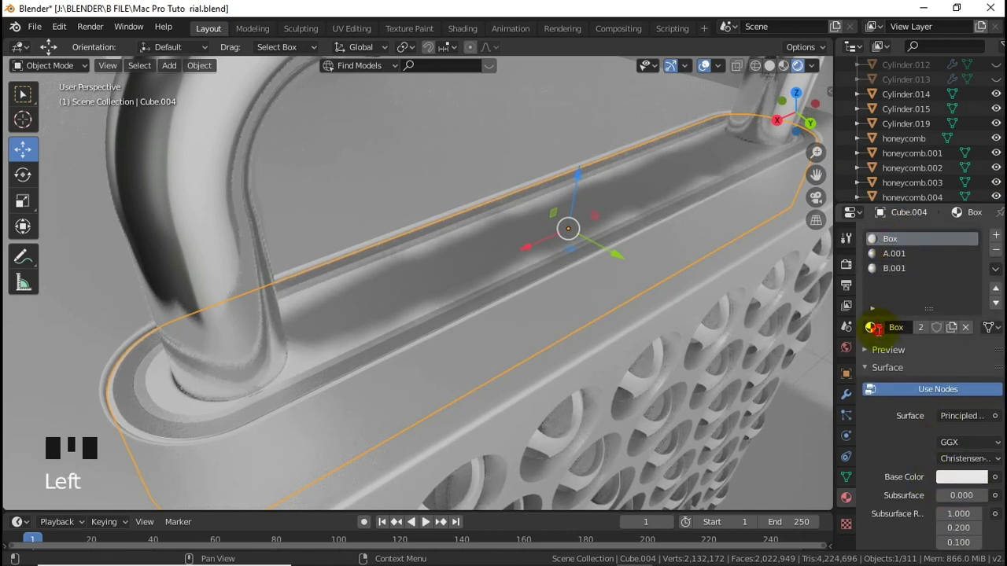
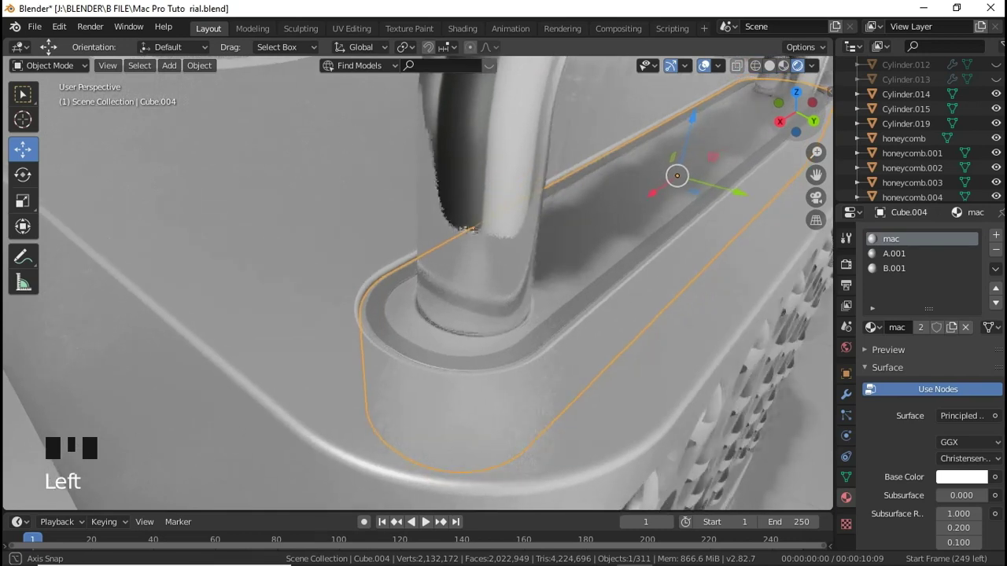
# Assign the shared mac body material to both top grip pieces, Cylinder.014 and Cylinder.015.
pyautogui.click(624, 343)
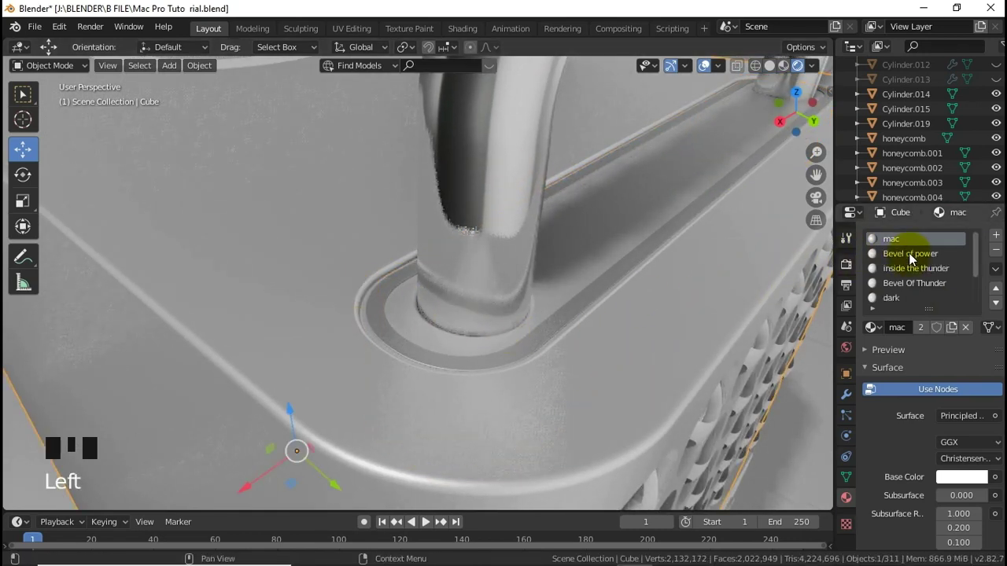
pyautogui.scroll(-3)
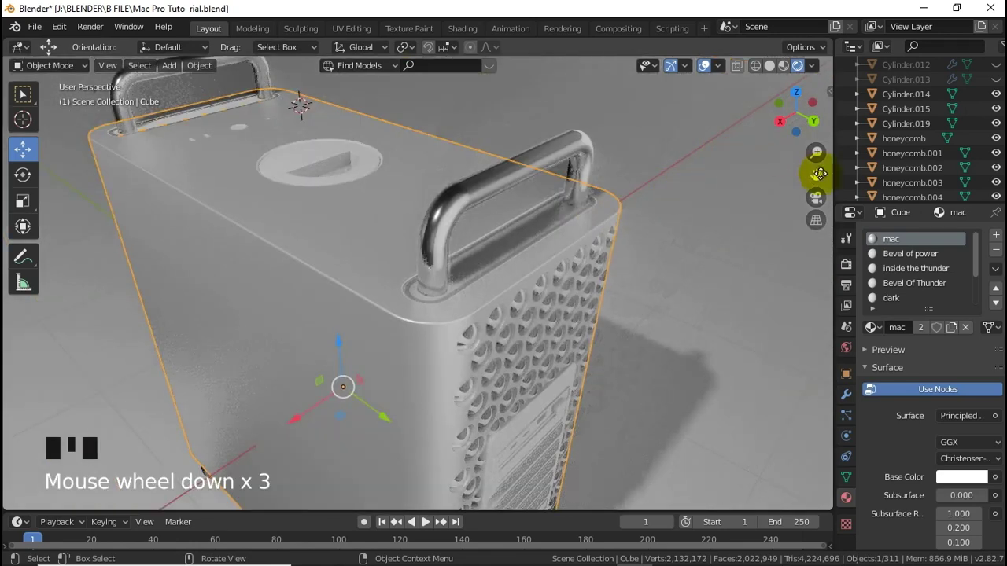
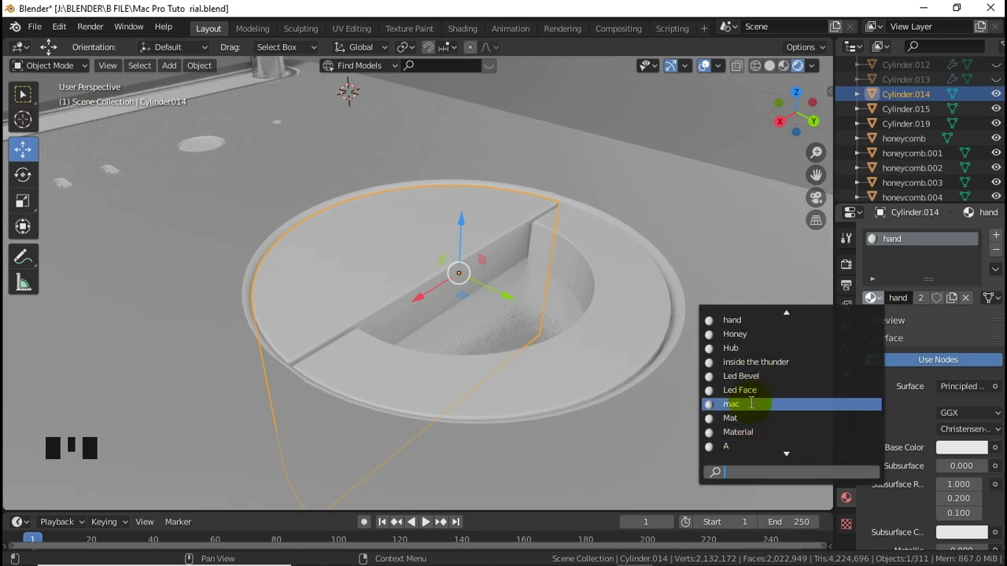
pyautogui.moveTo(661, 324); pyautogui.dragTo(734, 325)
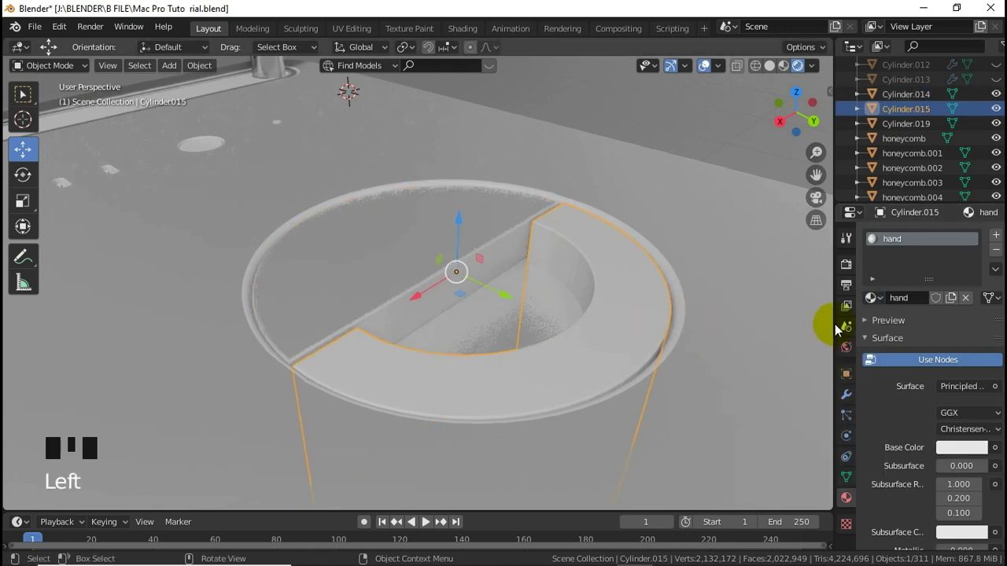
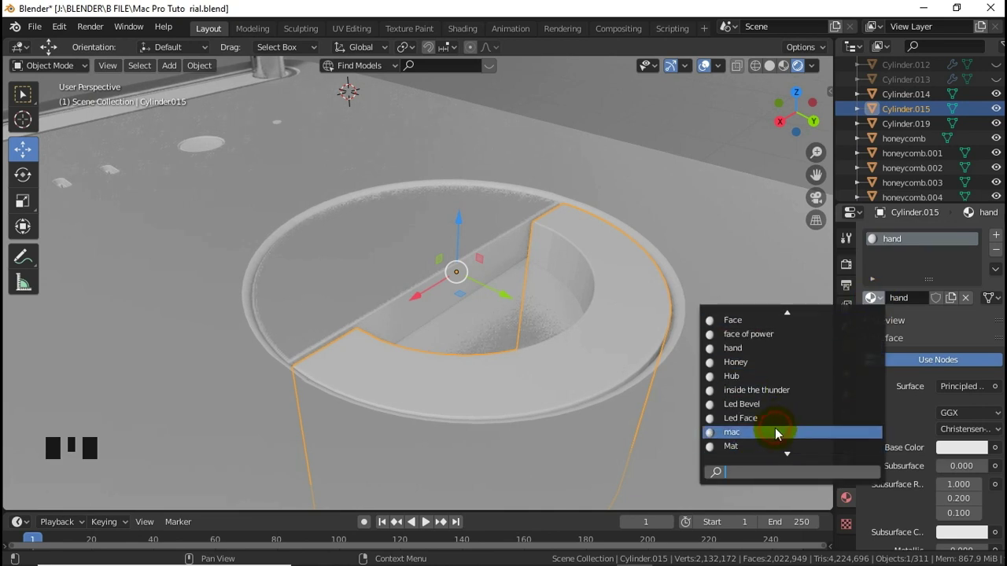
pyautogui.click(497, 330)
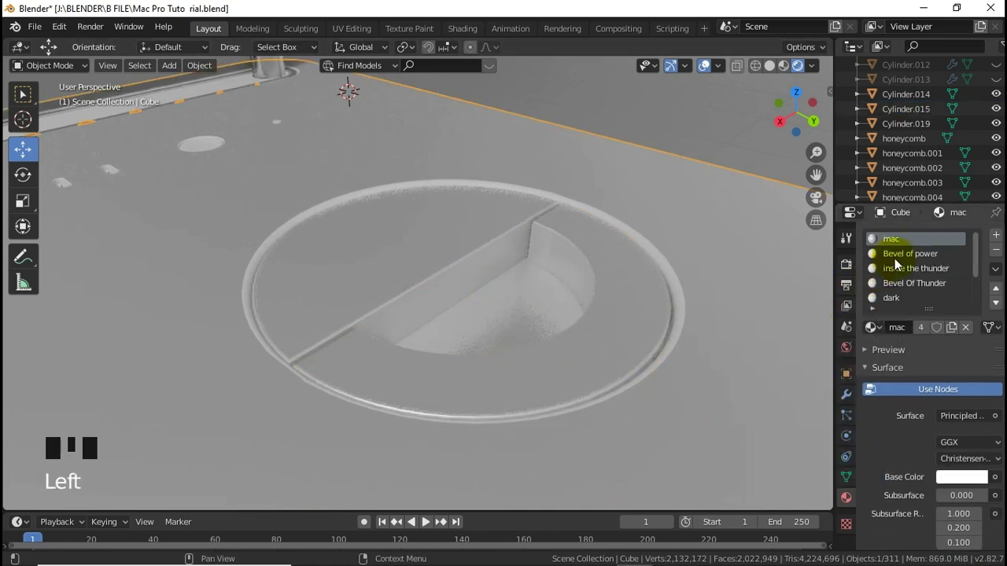
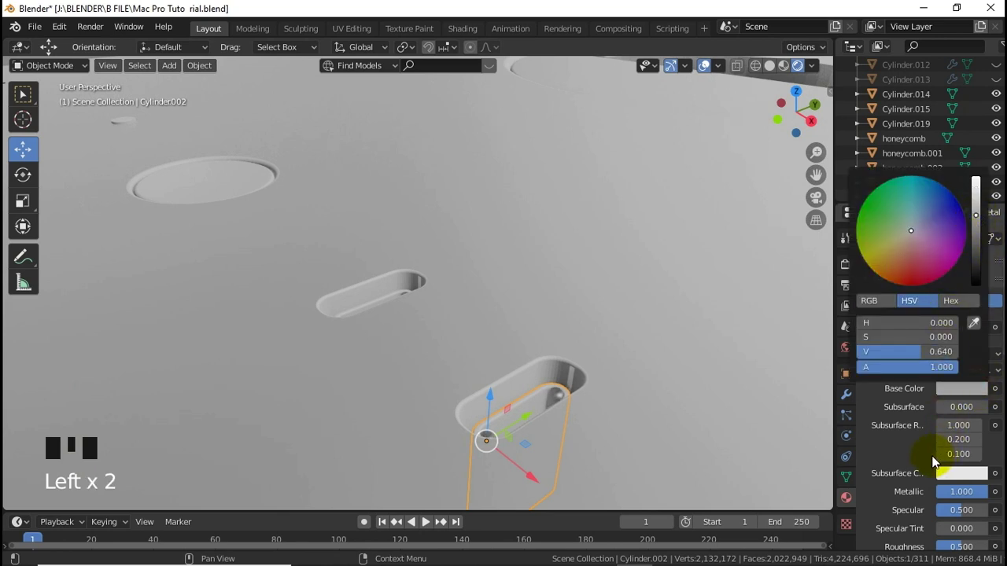
# Set Cylinder.002's Metal and Type Thunder base colours and make its Blackness material black.
pyautogui.scroll(3)
pyautogui.click(909, 258)
pyautogui.click(976, 367)
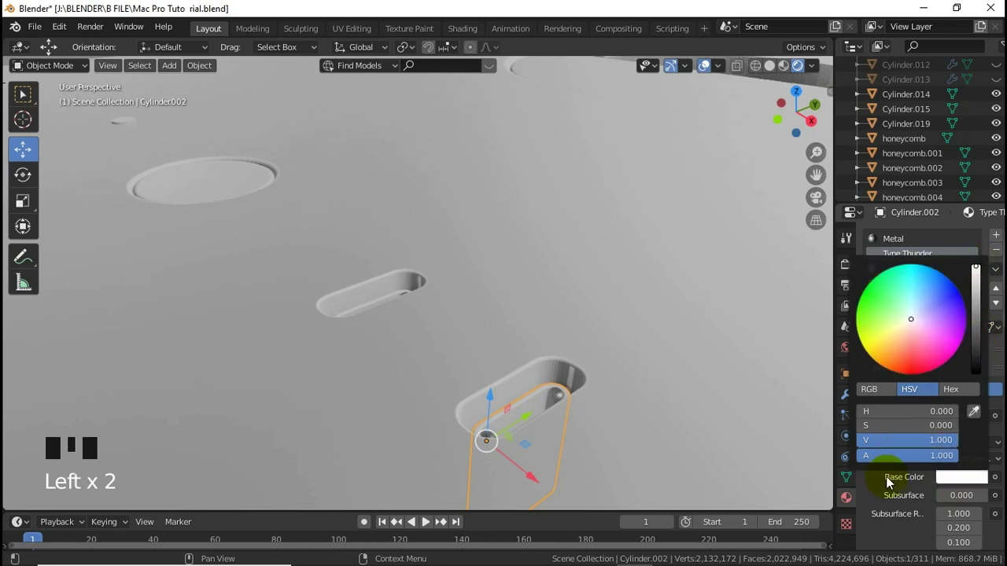
pyautogui.click(902, 280)
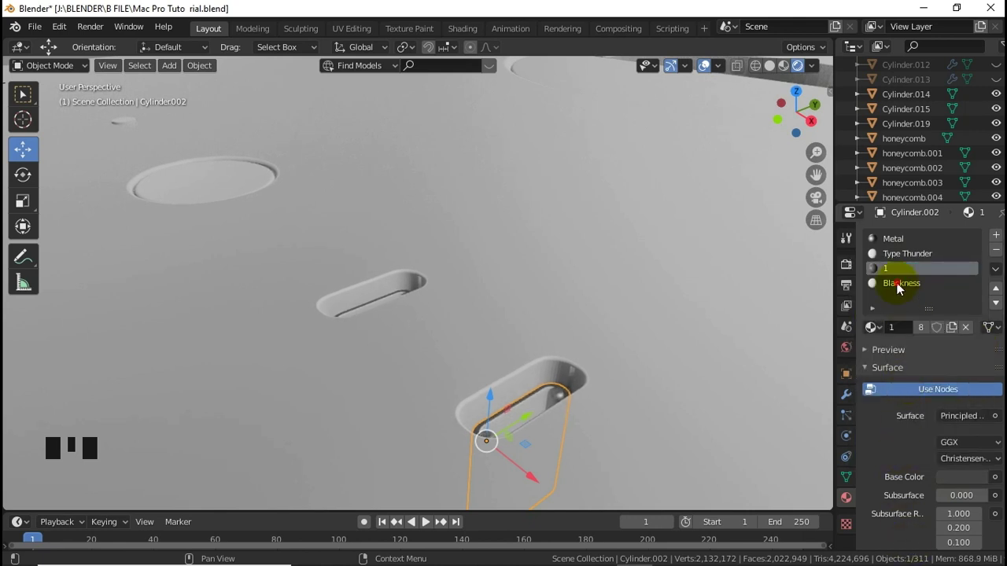
pyautogui.click(938, 442)
pyautogui.click(976, 381)
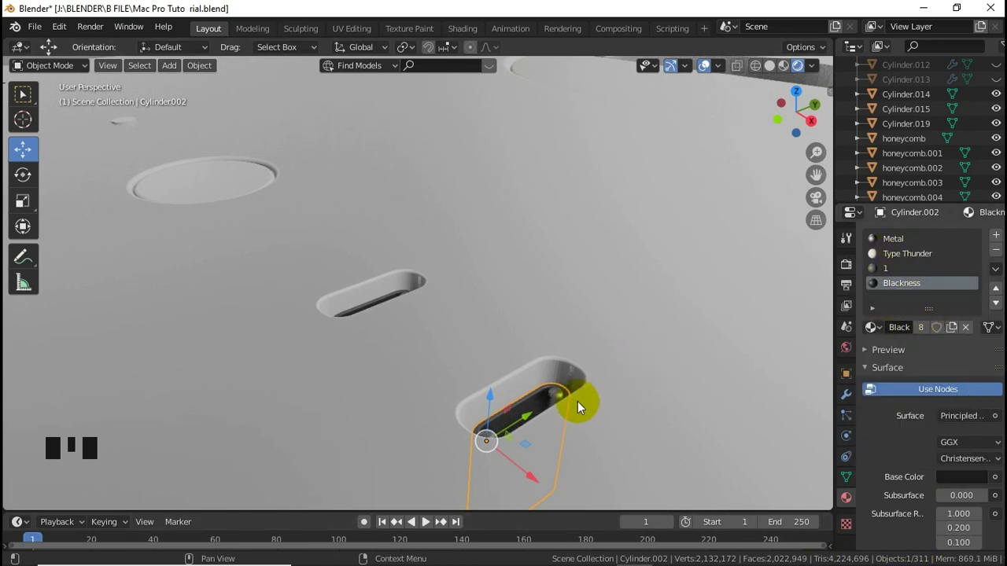
pyautogui.click(541, 378)
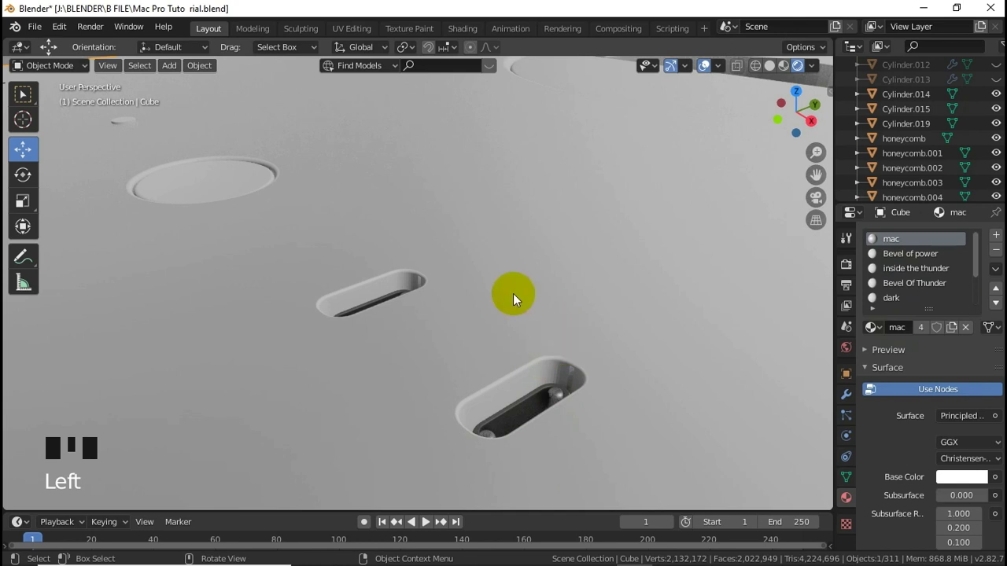
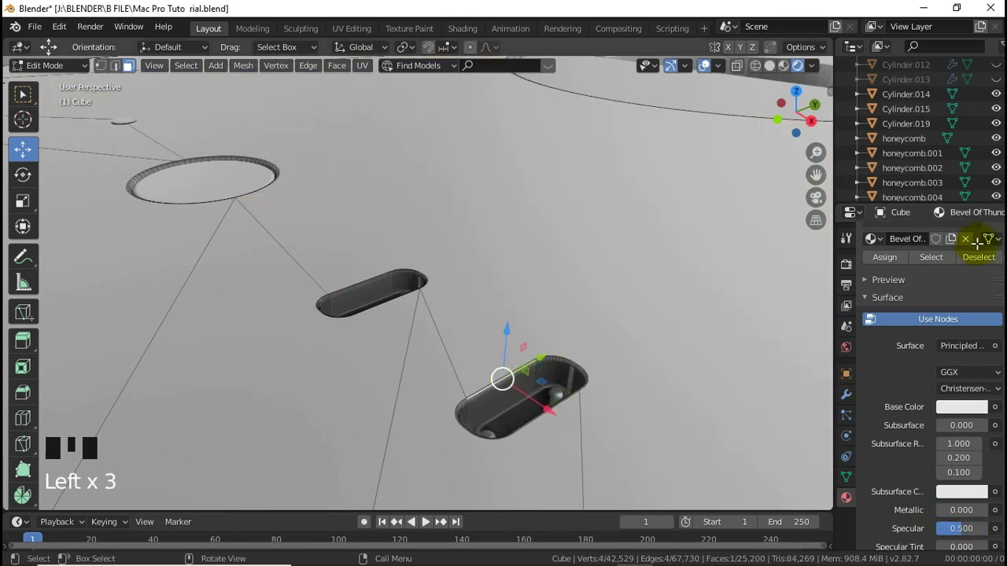
# Choose the Bevel Of Thunder material slot for the rounded slot openings of the case.
pyautogui.scroll(3)
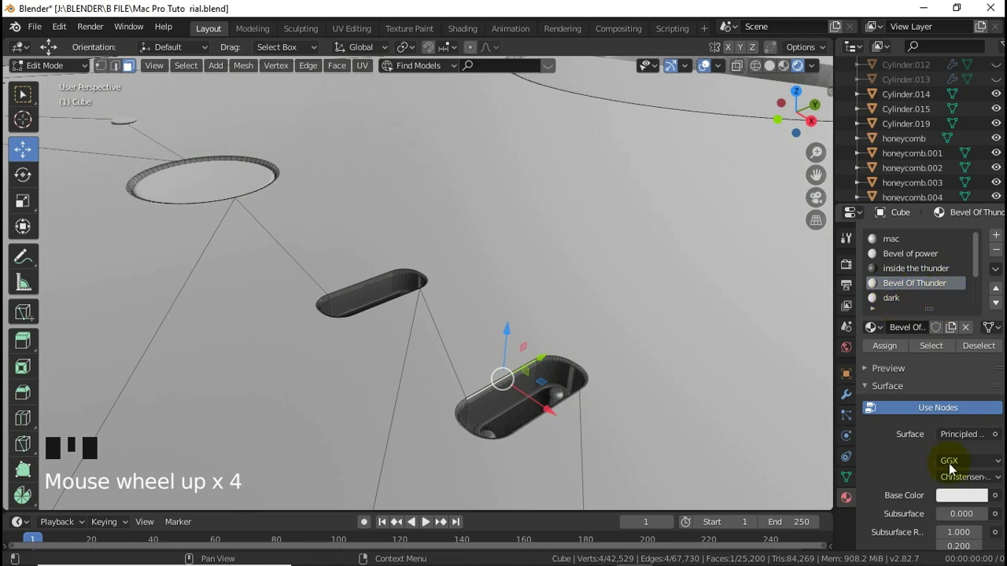
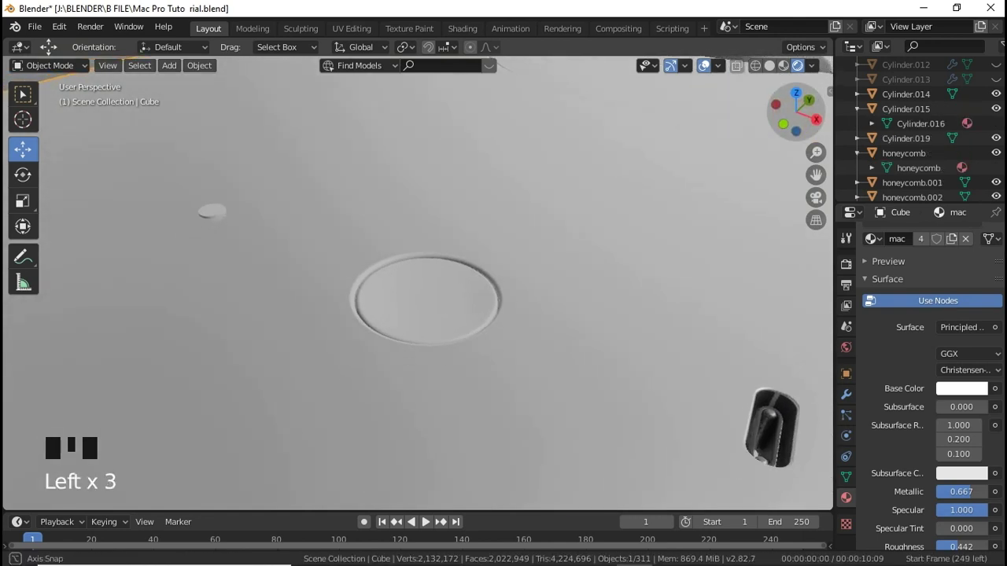
# Give the power button cylinder's face of power material an Image Texture base colour.
pyautogui.click(456, 306)
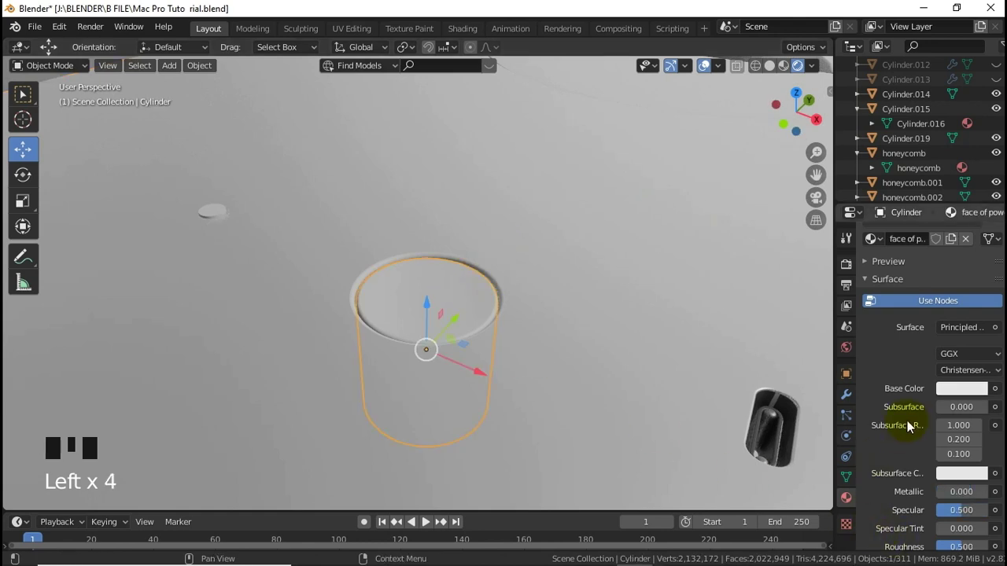
pyautogui.scroll(3)
pyautogui.moveTo(999, 483); pyautogui.dragTo(993, 500)
pyautogui.moveTo(993, 499); pyautogui.dragTo(647, 364)
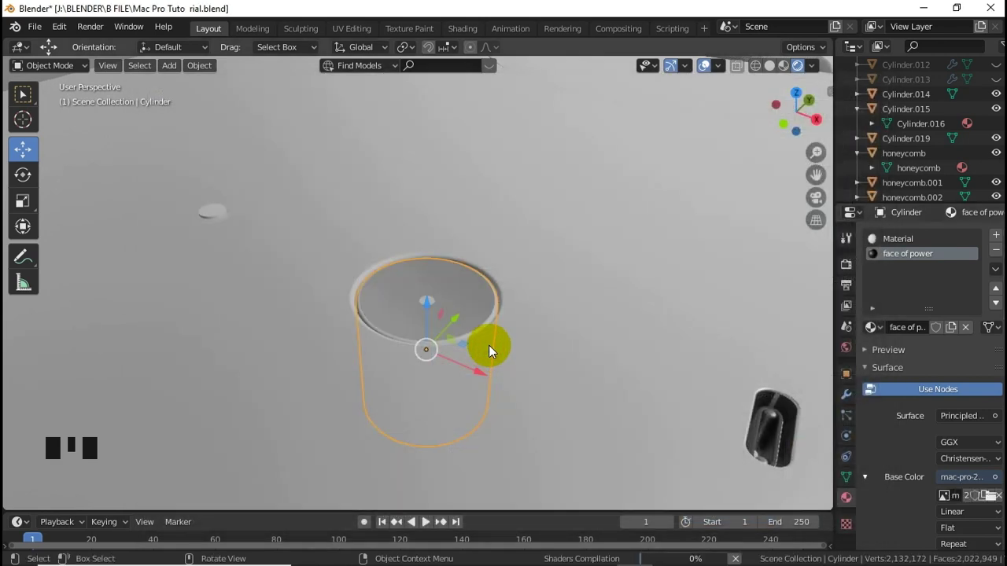
# From top orthographic view, select every face of the power button for UV projection.
pyautogui.press('KP_7')
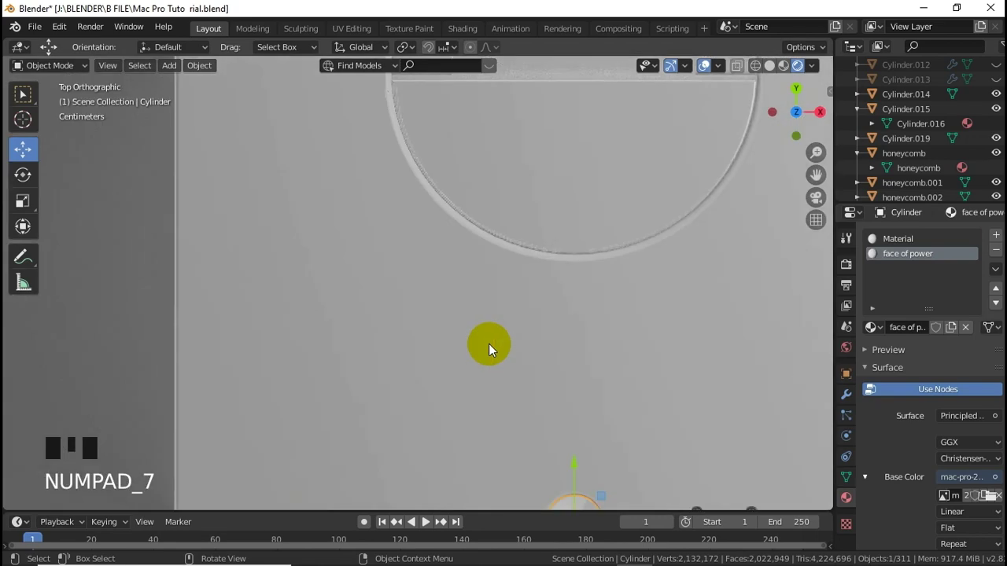
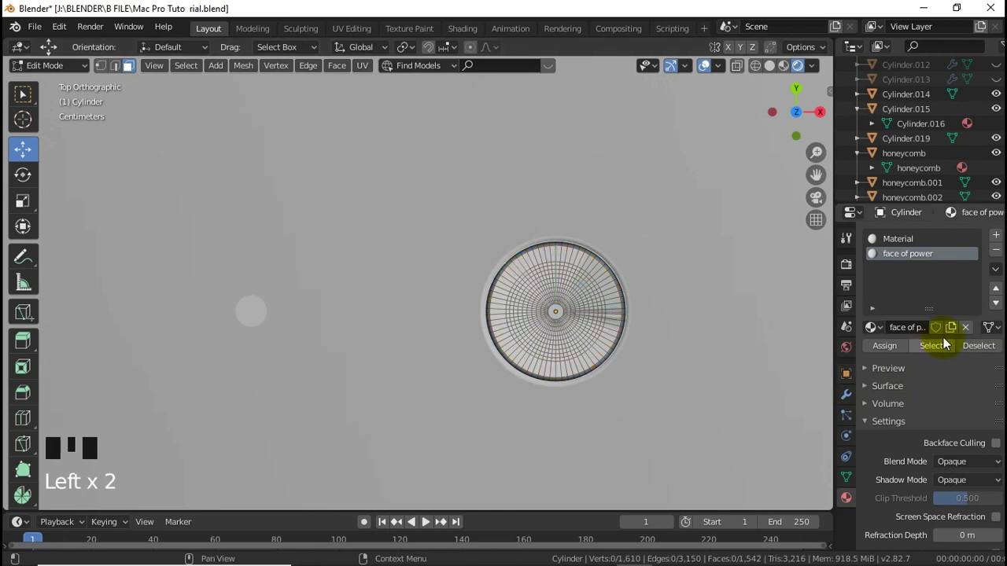
pyautogui.moveTo(948, 350); pyautogui.dragTo(861, 360)
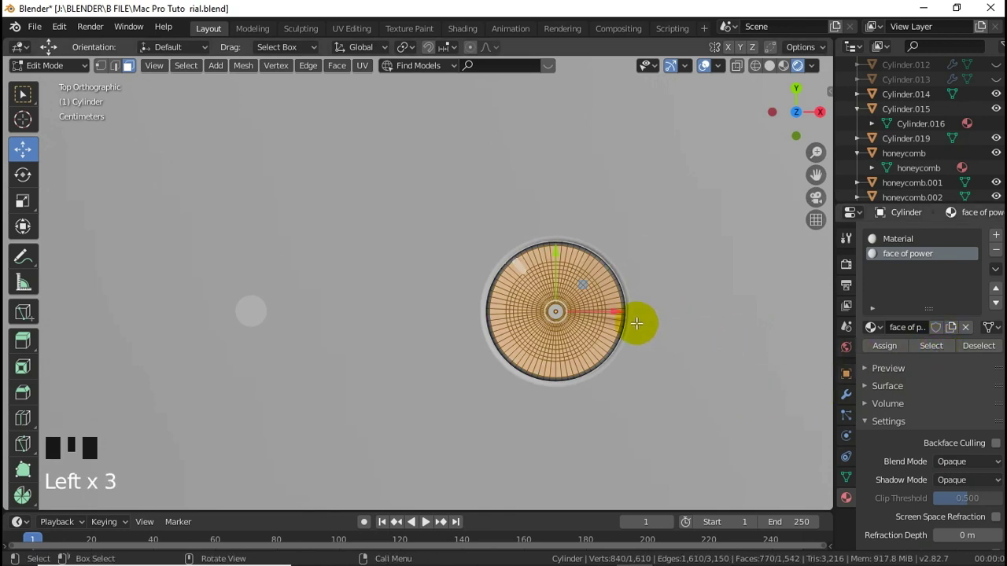
pyautogui.press('u')
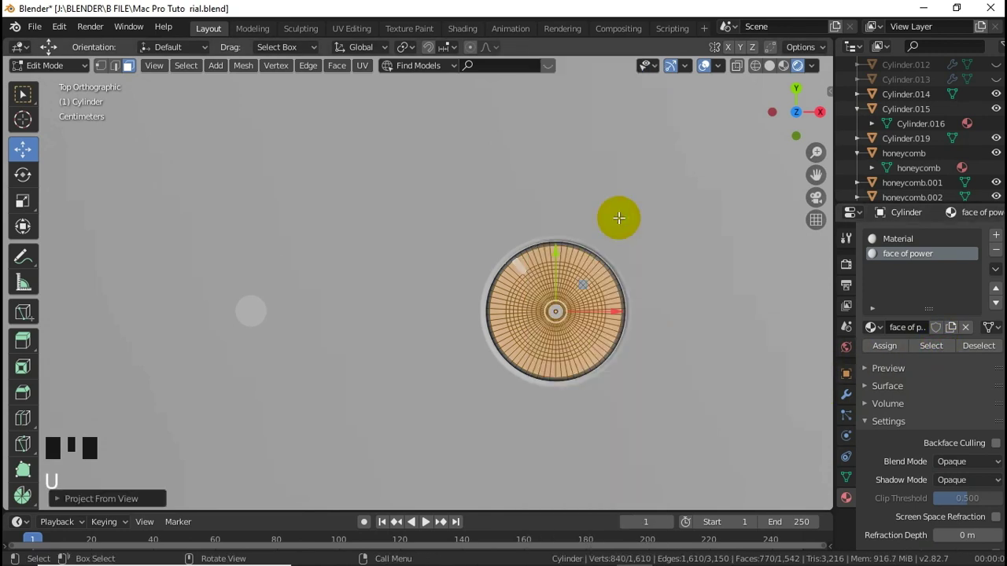
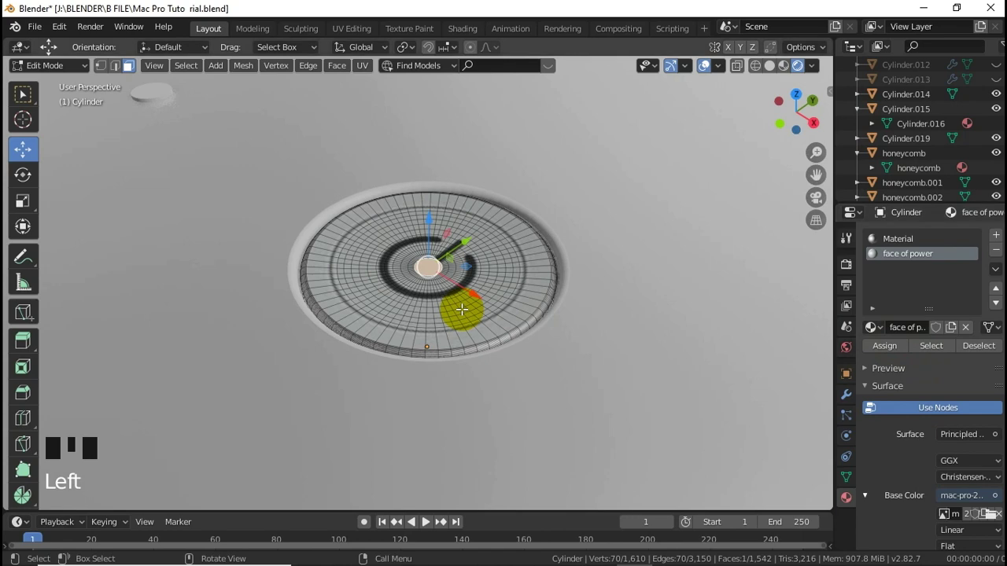
# Project the button's UVs from the top view so the power symbol sits centred.
pyautogui.press('Tab')
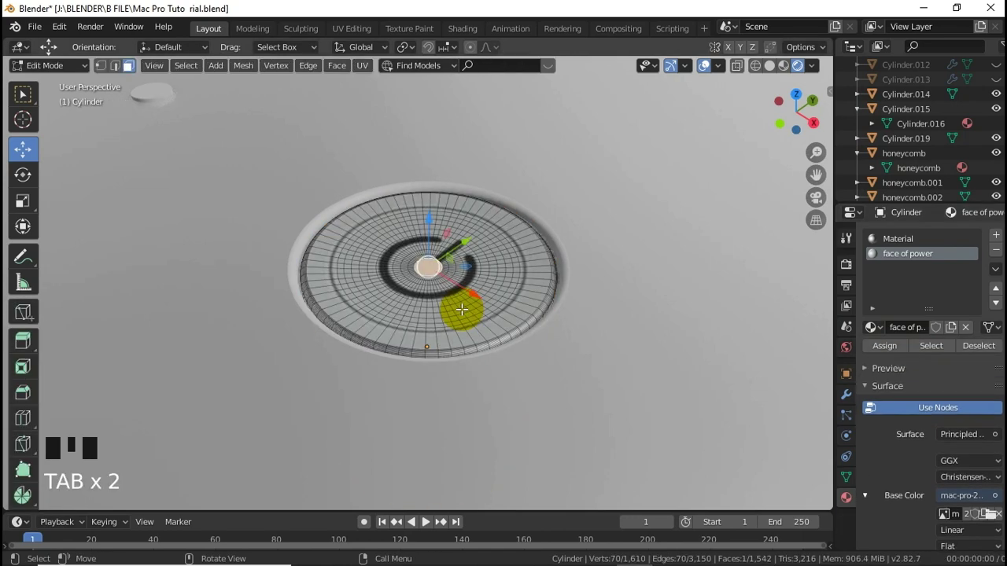
pyautogui.press('KP_7')
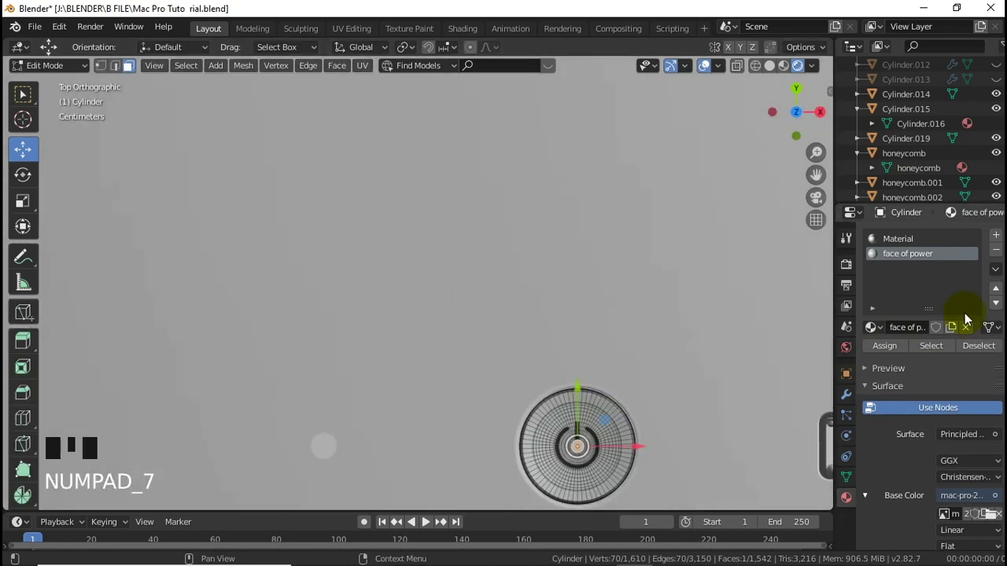
pyautogui.click(819, 394)
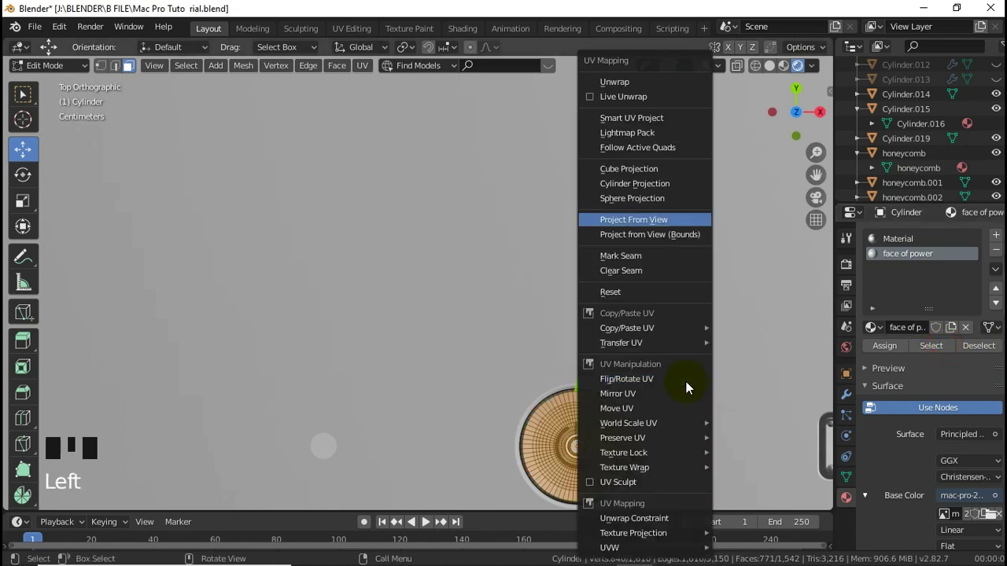
pyautogui.press('u')
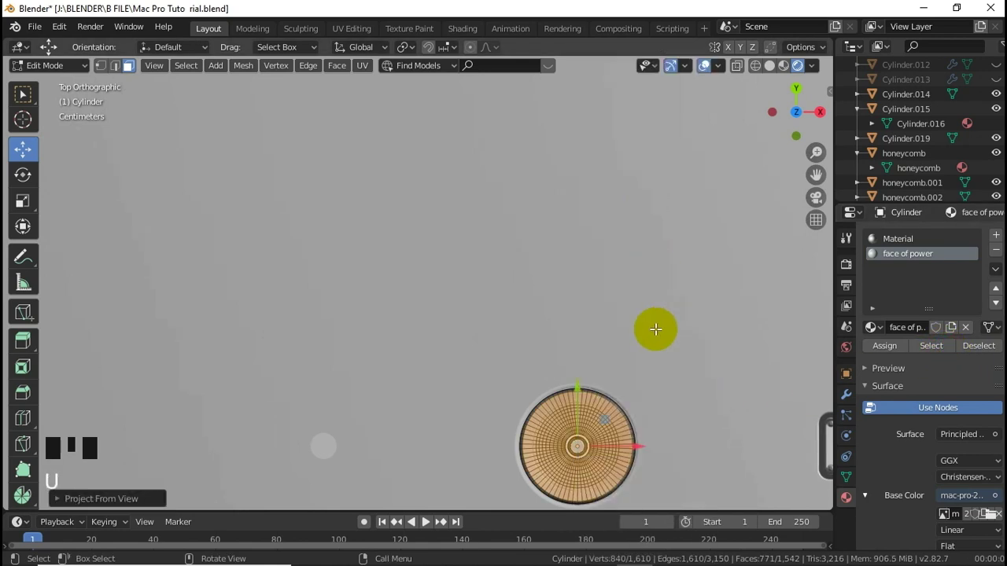
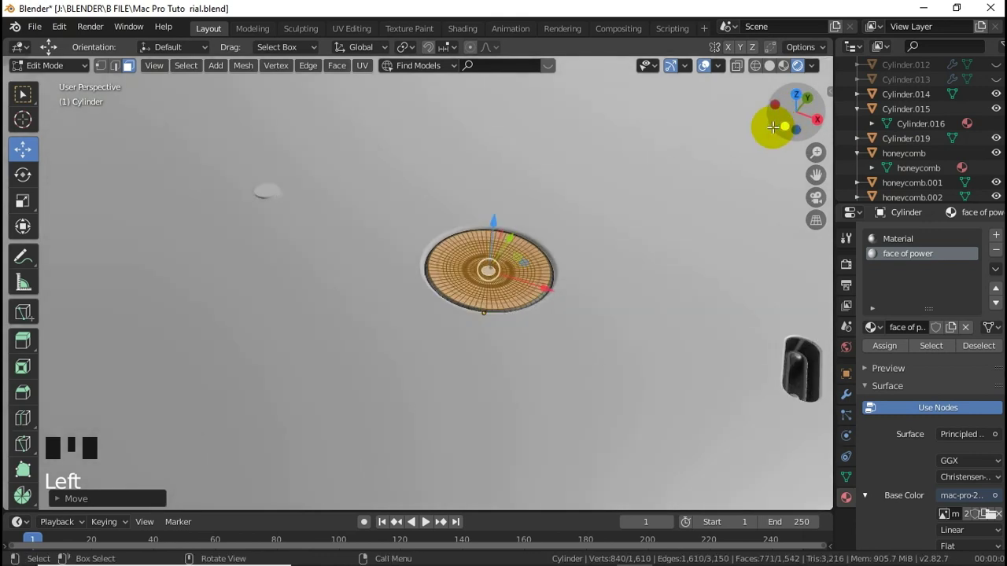
# Leave Edit Mode and delete the stray small Cylinder.003 near the power button.
pyautogui.press('Tab')
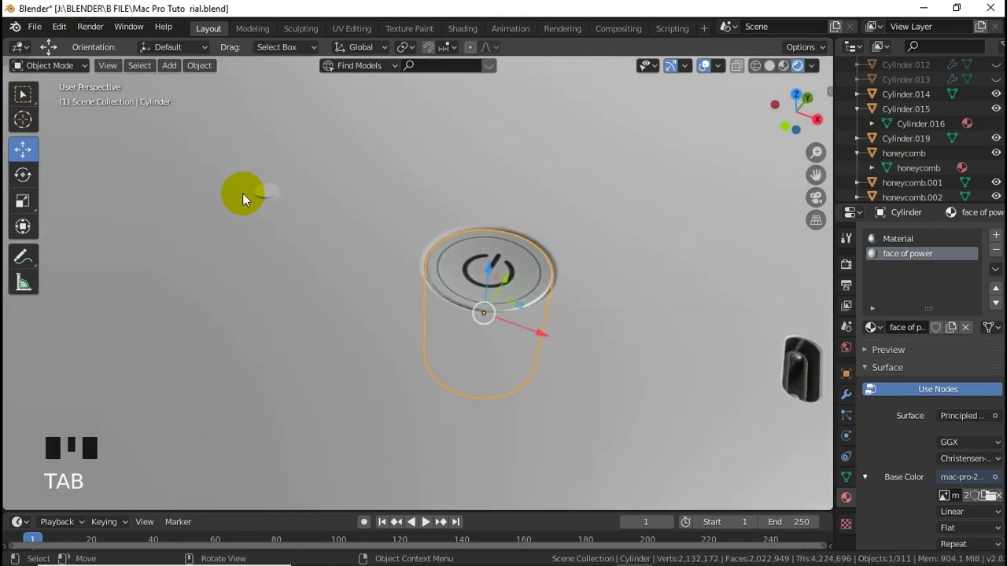
pyautogui.click(268, 199)
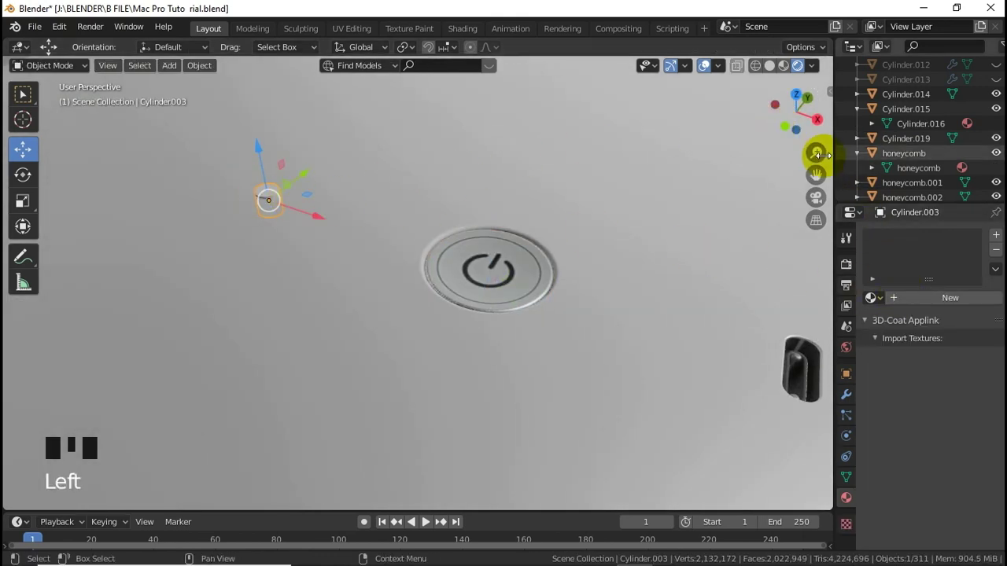
pyautogui.press('Delete')
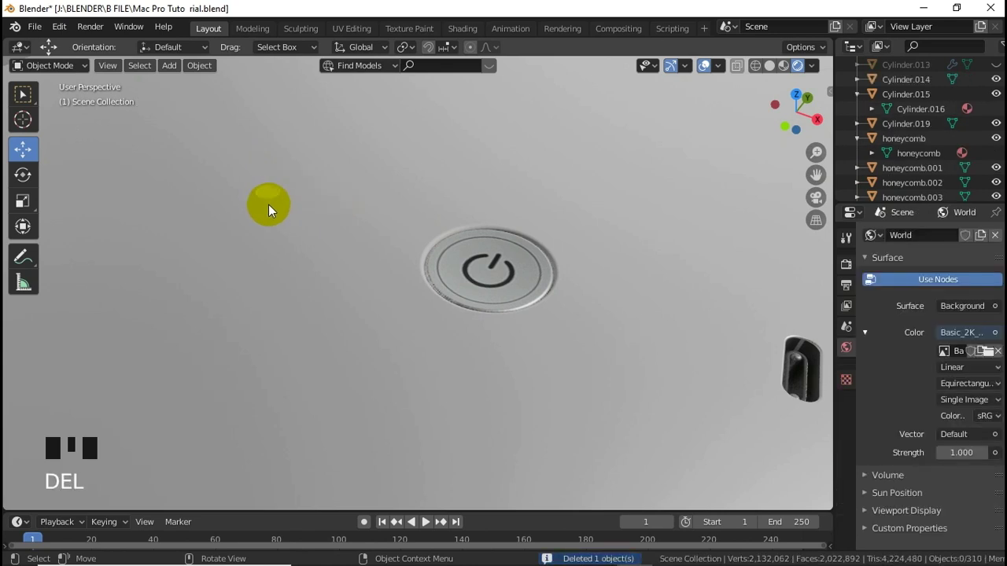
# Edit the case mesh to assign Led Bevel and Black Bevel materials to its openings.
pyautogui.click(271, 208)
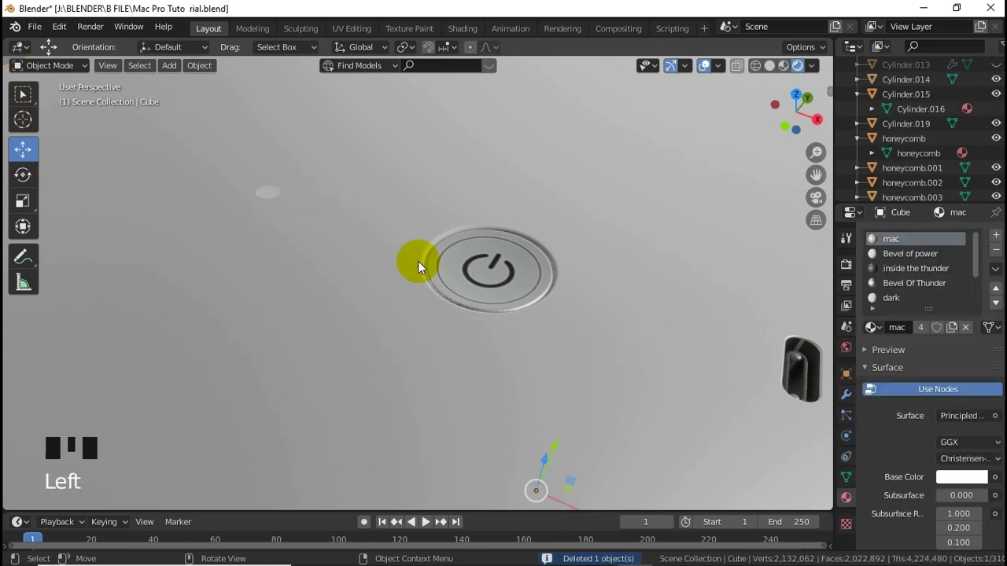
pyautogui.press('Tab')
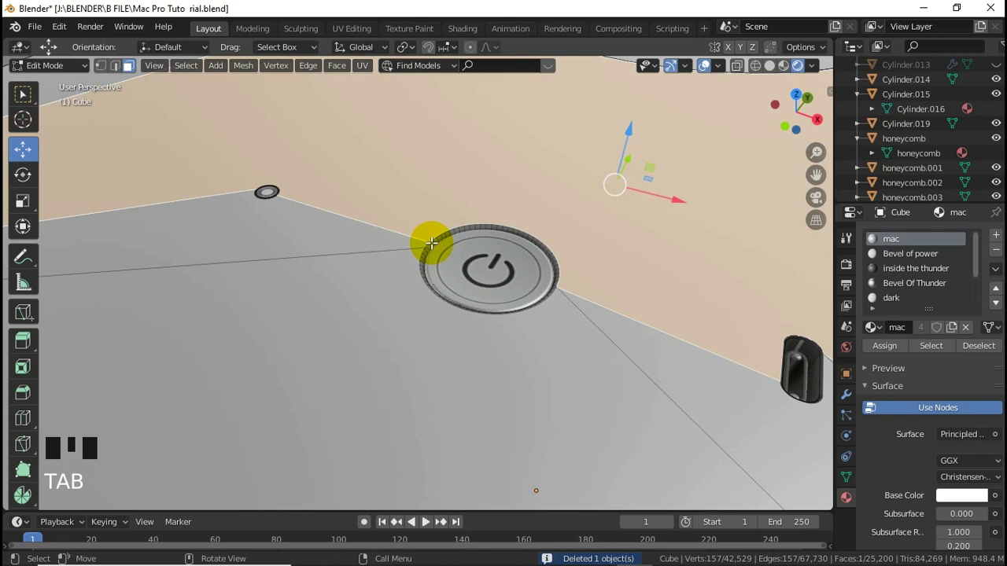
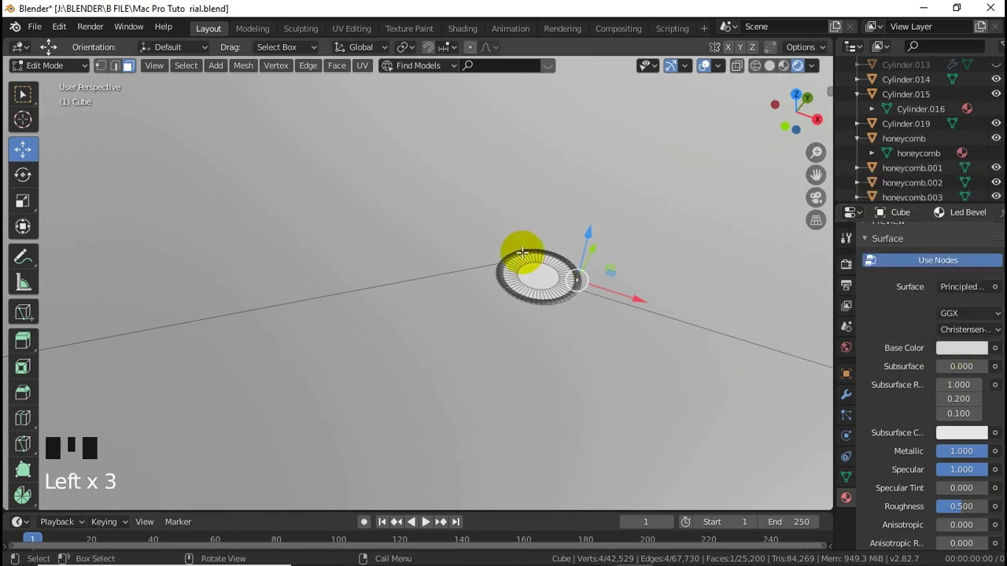
pyautogui.press('Tab')
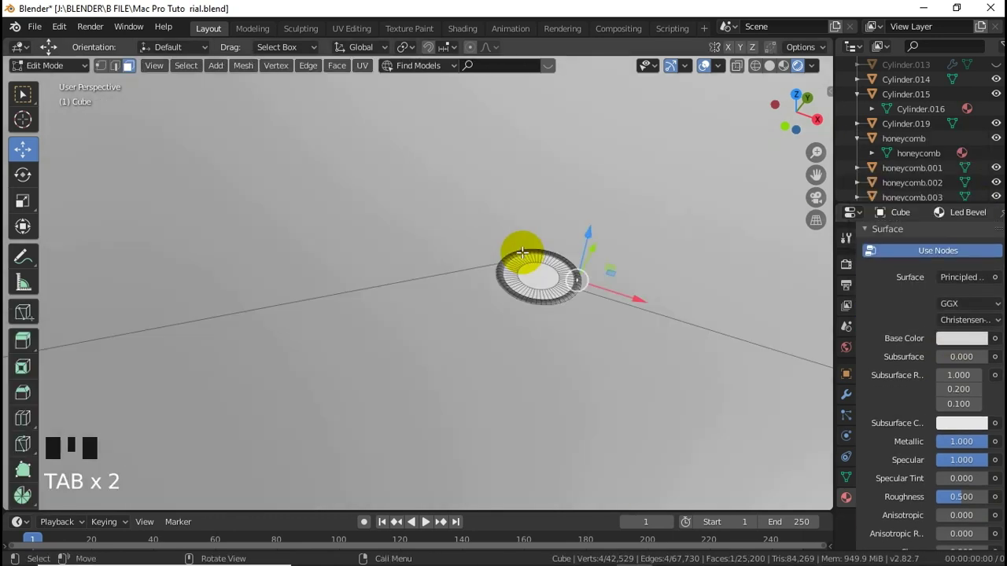
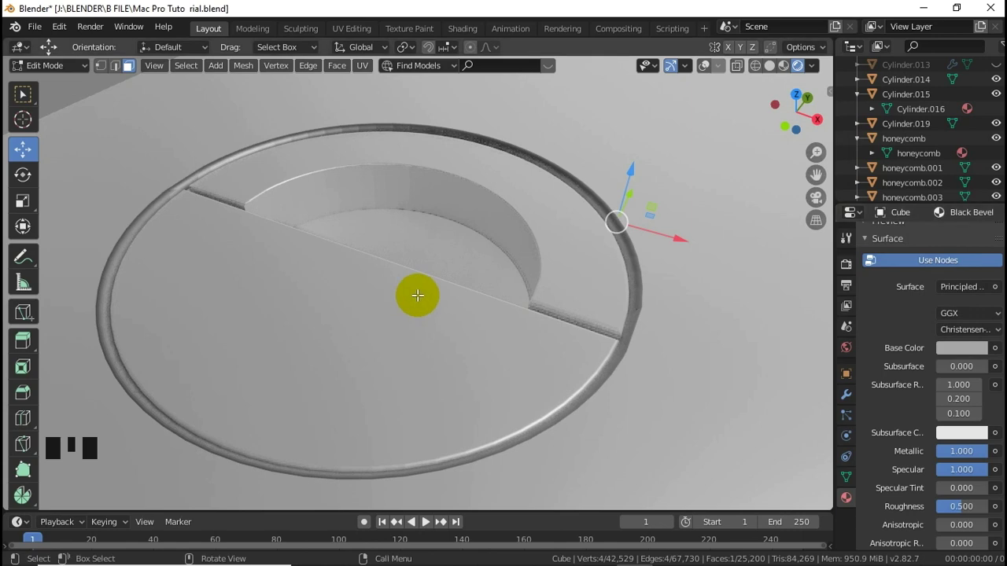
# Zoom toward the front and select a lattice sphere (Sphere.171) in the front grille.
pyautogui.scroll(-3)
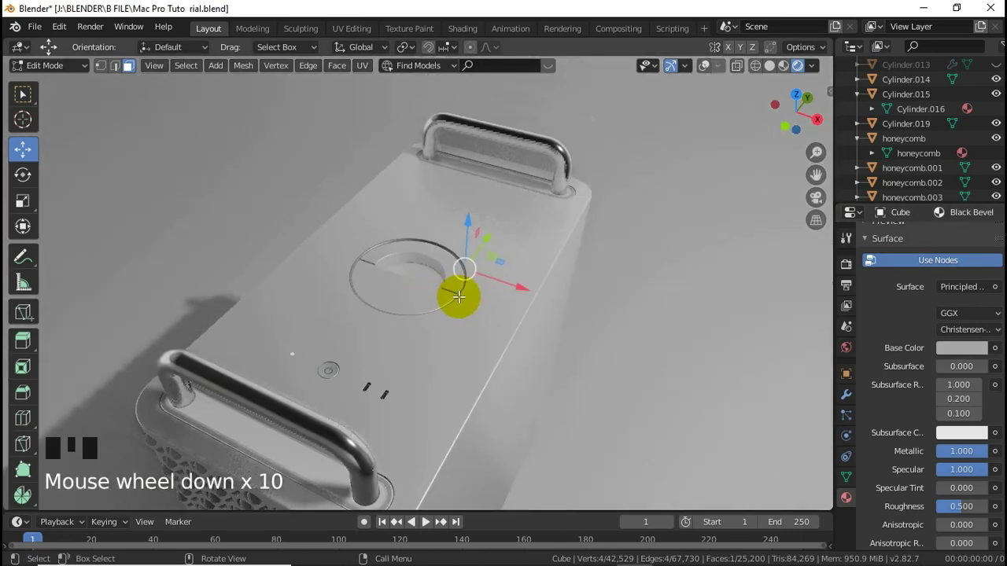
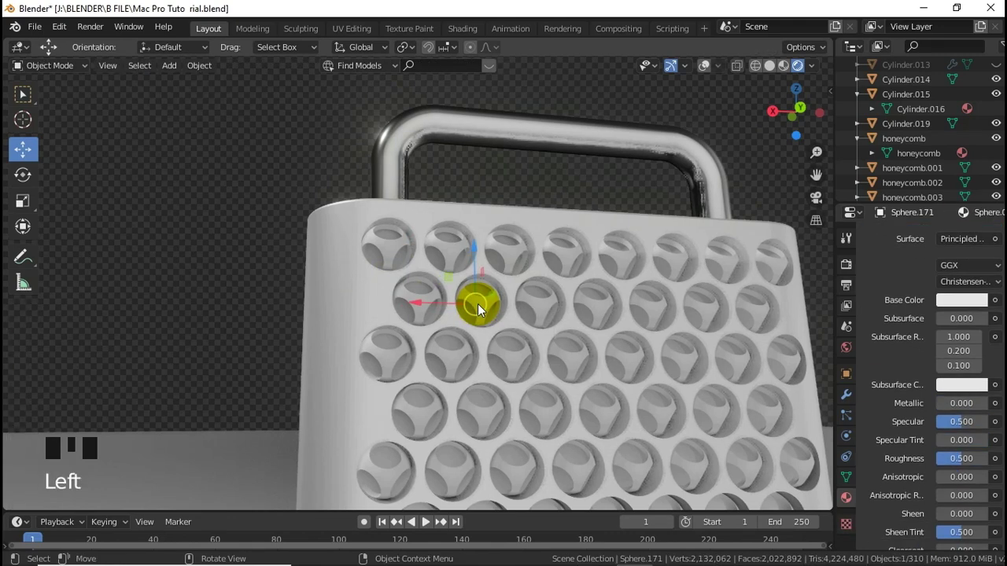
pyautogui.click(711, 69)
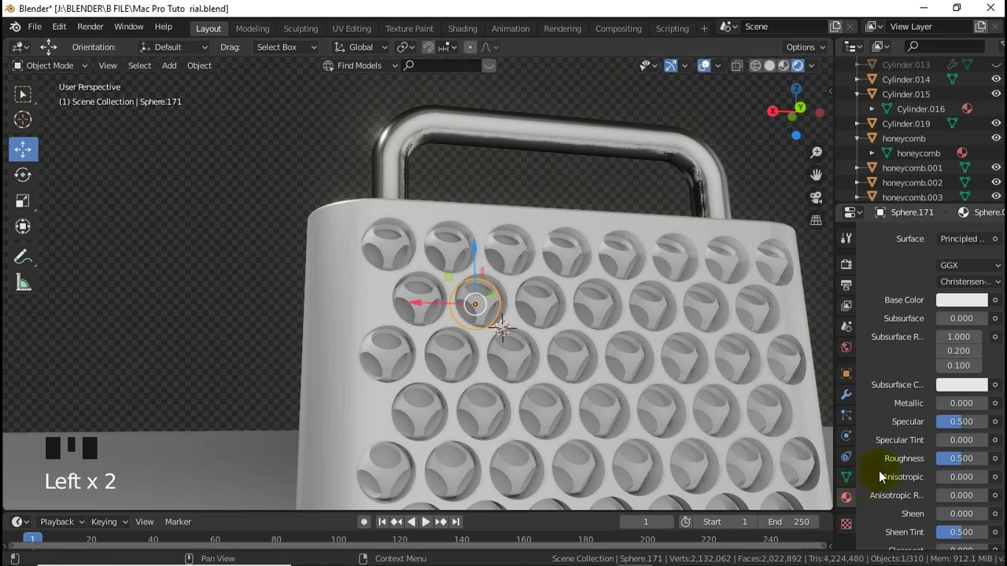
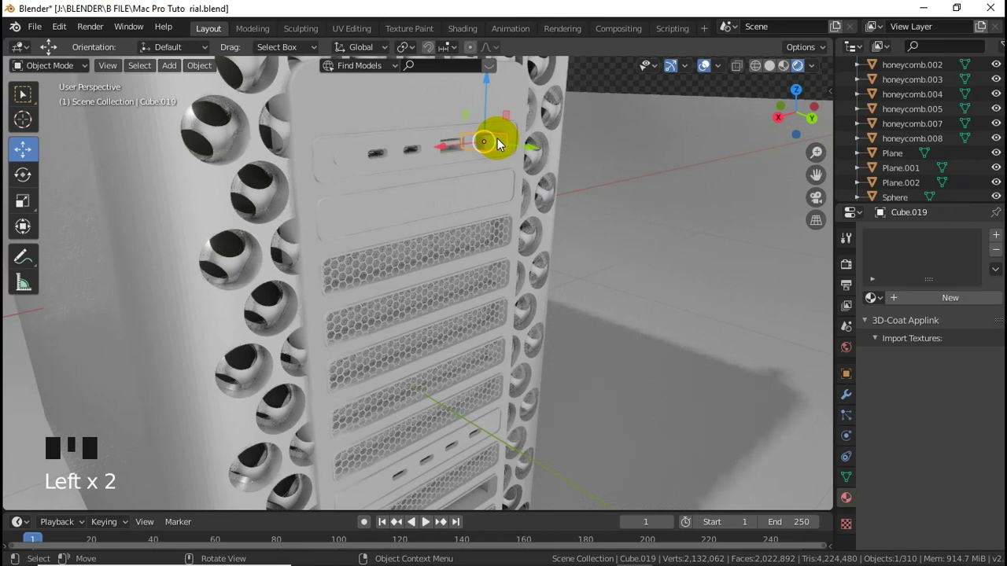
# Delete the unneeded port object and select the front I/O panel faces via the Metal.001 material slot.
pyautogui.press('Delete')
pyautogui.click(352, 151)
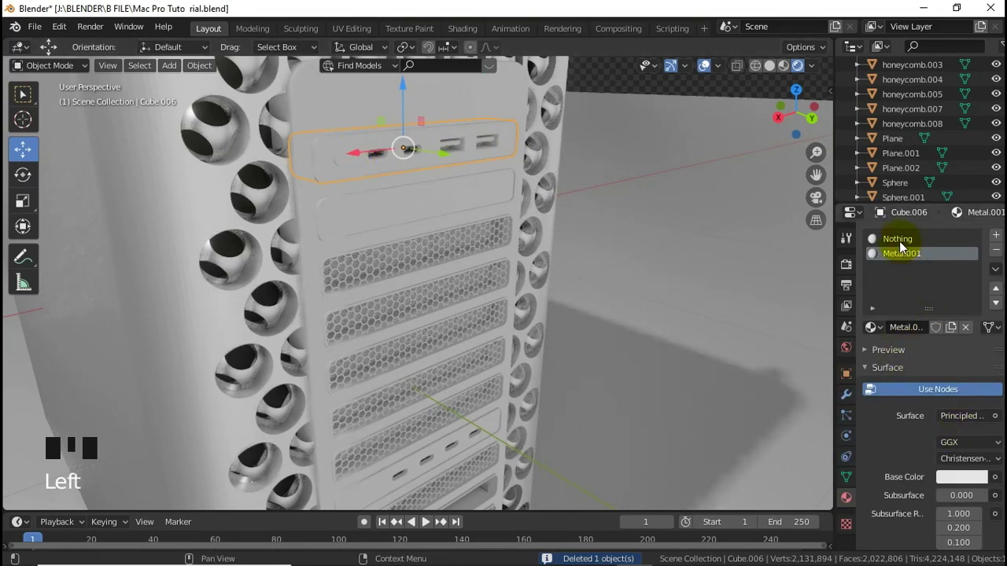
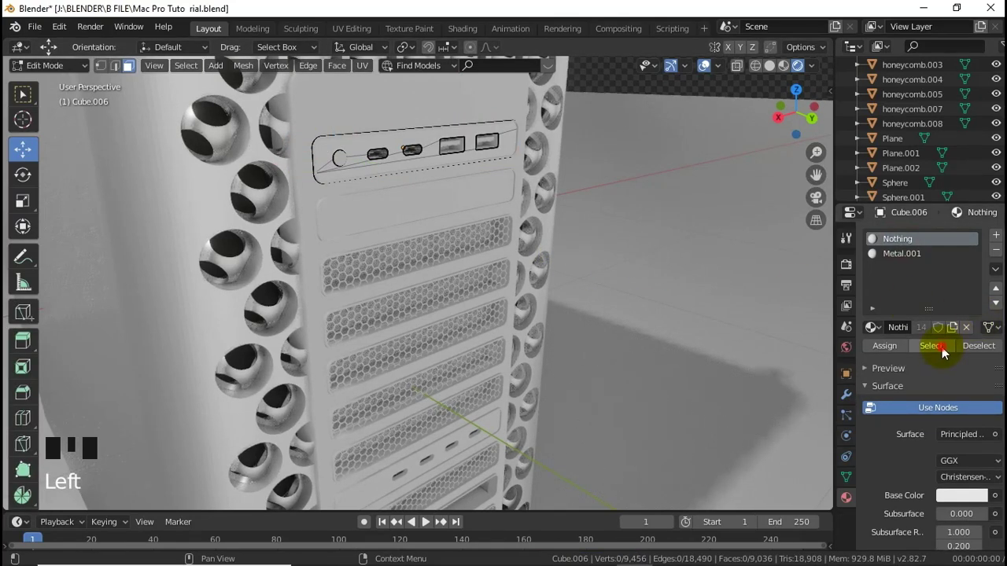
pyautogui.moveTo(945, 355); pyautogui.dragTo(927, 357)
pyautogui.click(939, 347)
pyautogui.click(961, 350)
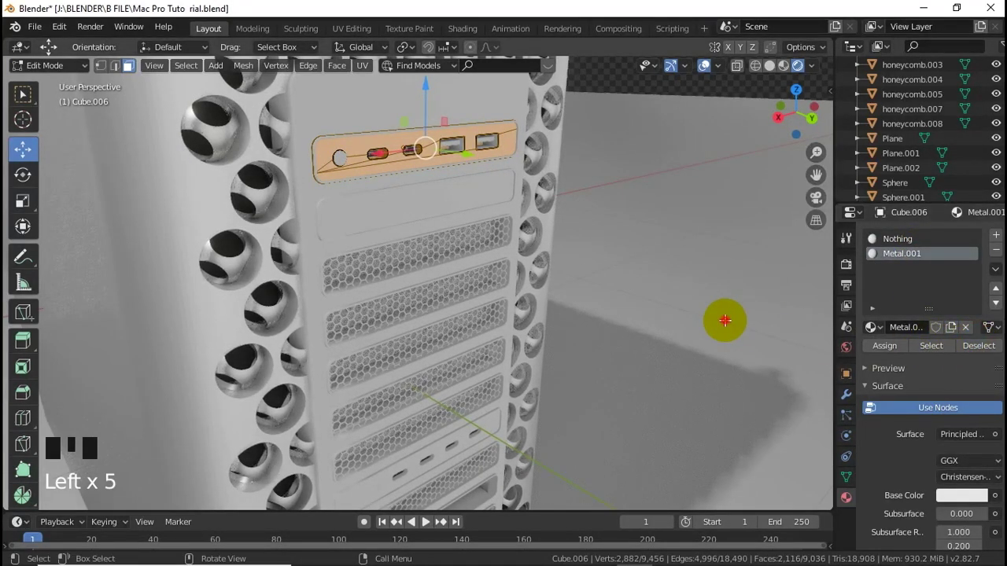
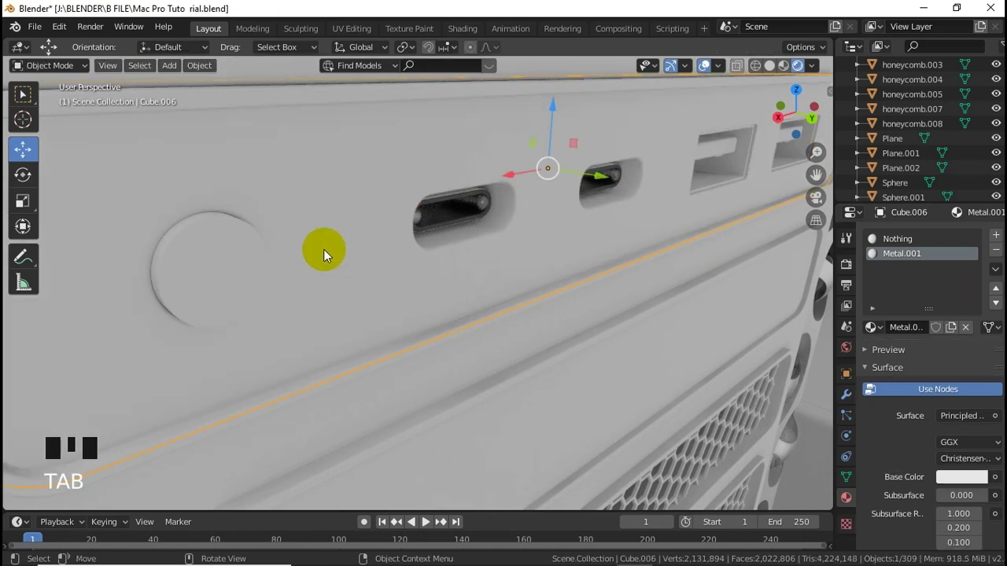
# Delete the extra Cylinder.019 object inside the headphone jack, leaving the open hole on Cube.006.
pyautogui.click(267, 263)
pyautogui.press('Delete')
pyautogui.click(385, 276)
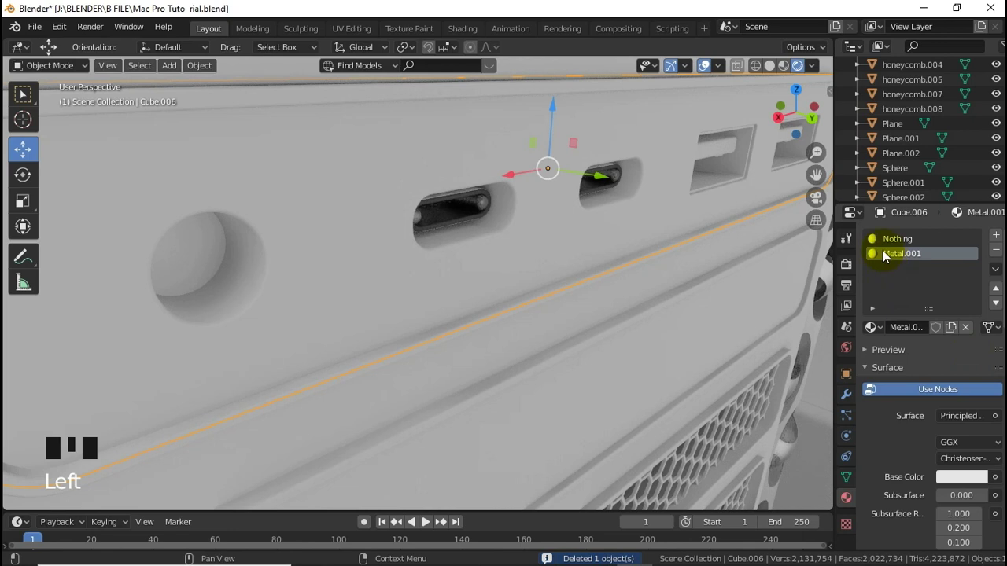
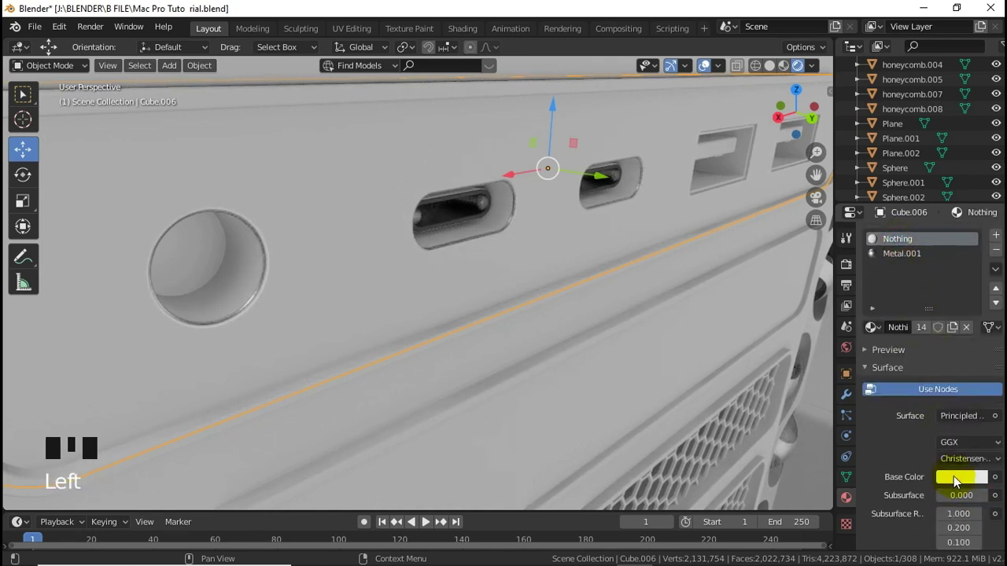
# Give the Nothing material a dark grey base colour around value 0.23 with metallic about 0.93.
pyautogui.click(979, 322)
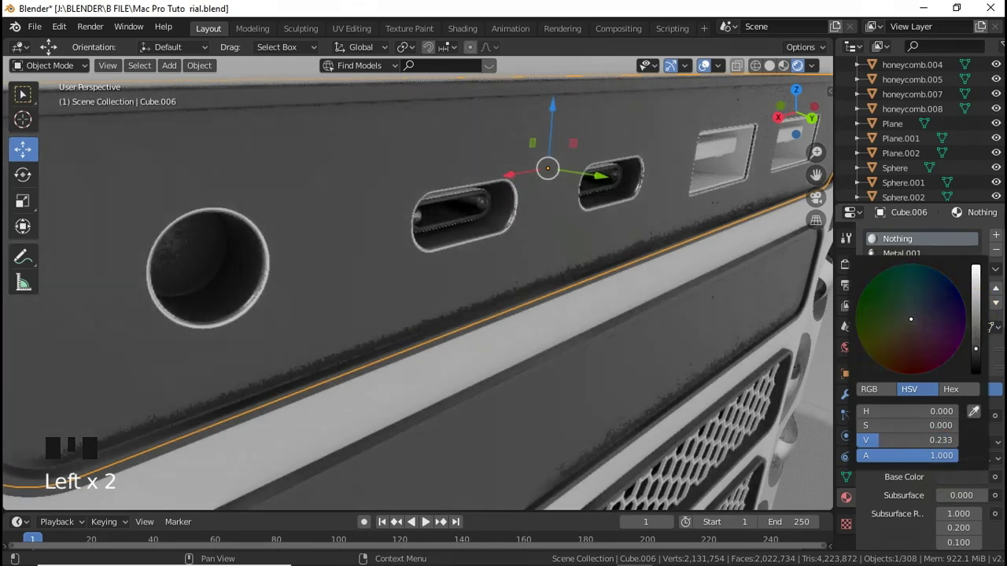
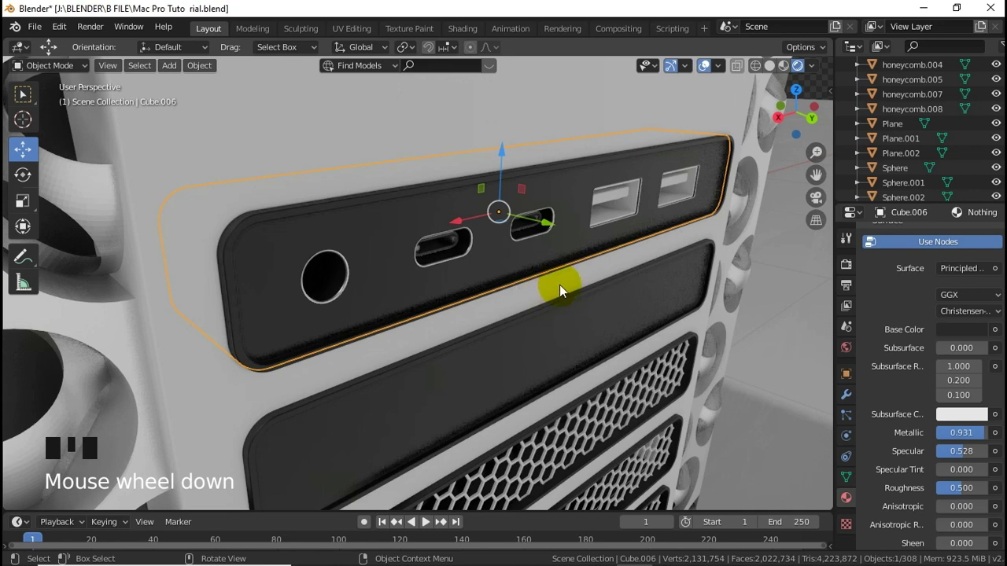
pyautogui.click(627, 199)
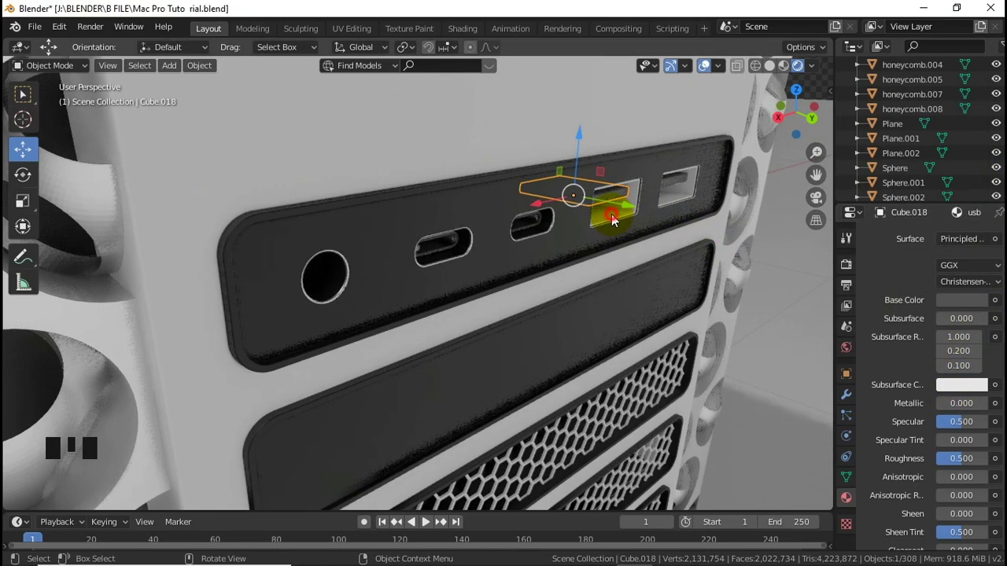
# Set USB port Cube.024 fully metallic, then give the other USB port piece a light grey base colour.
pyautogui.moveTo(618, 217); pyautogui.dragTo(807, 261)
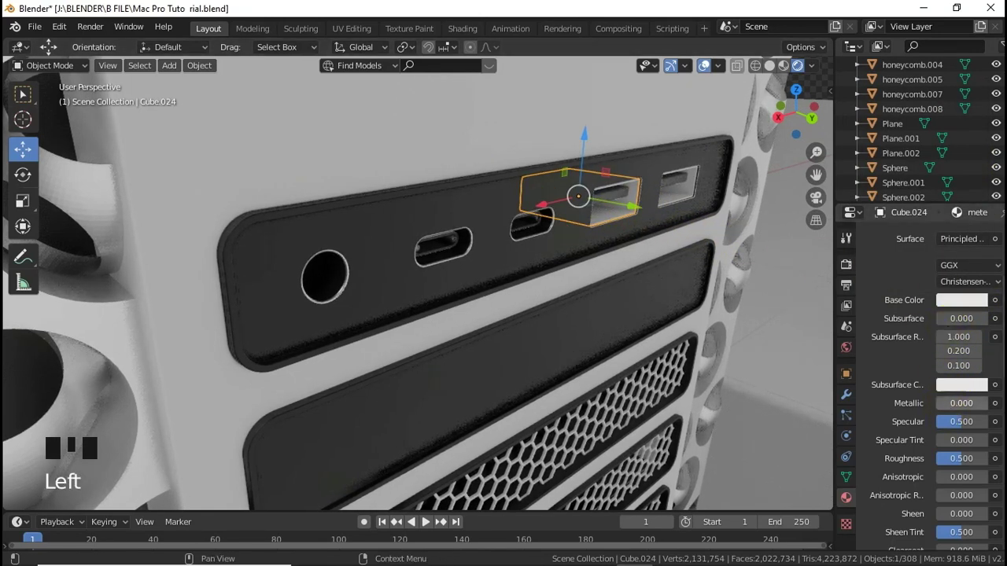
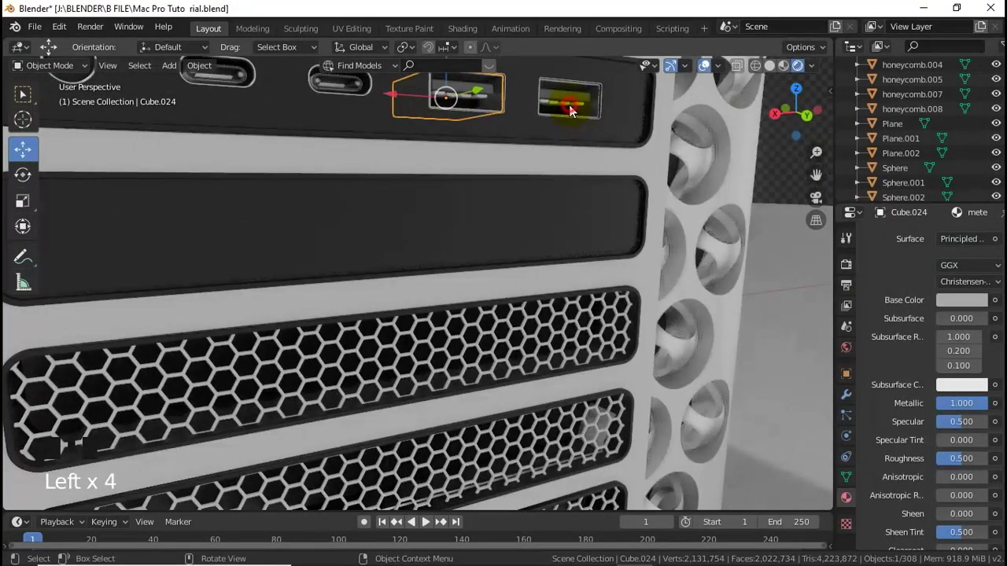
pyautogui.click(574, 113)
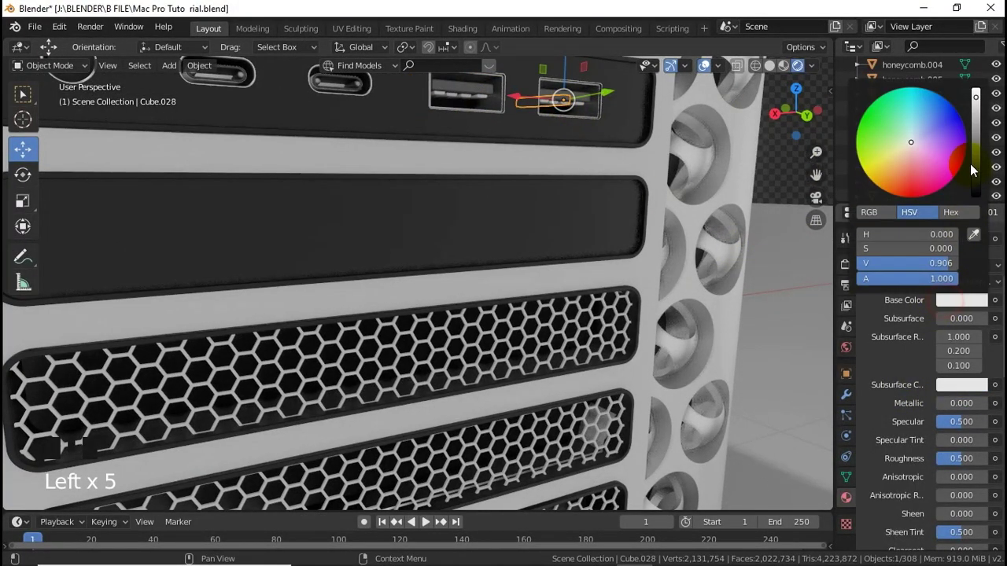
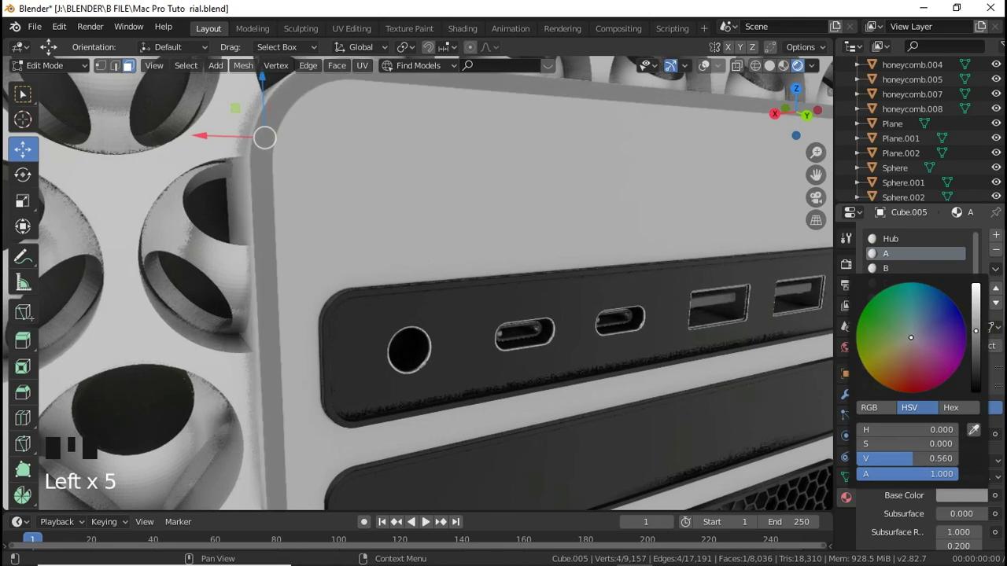
# On Cube.005 set material B light grey and fully metallic, C dark grey, and adjust Face's base colour.
pyautogui.scroll(-3)
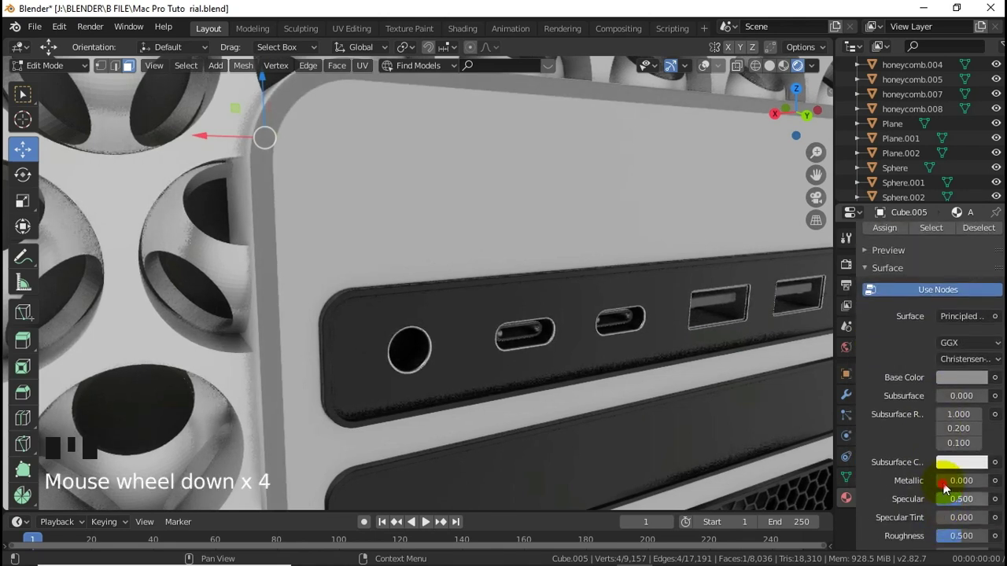
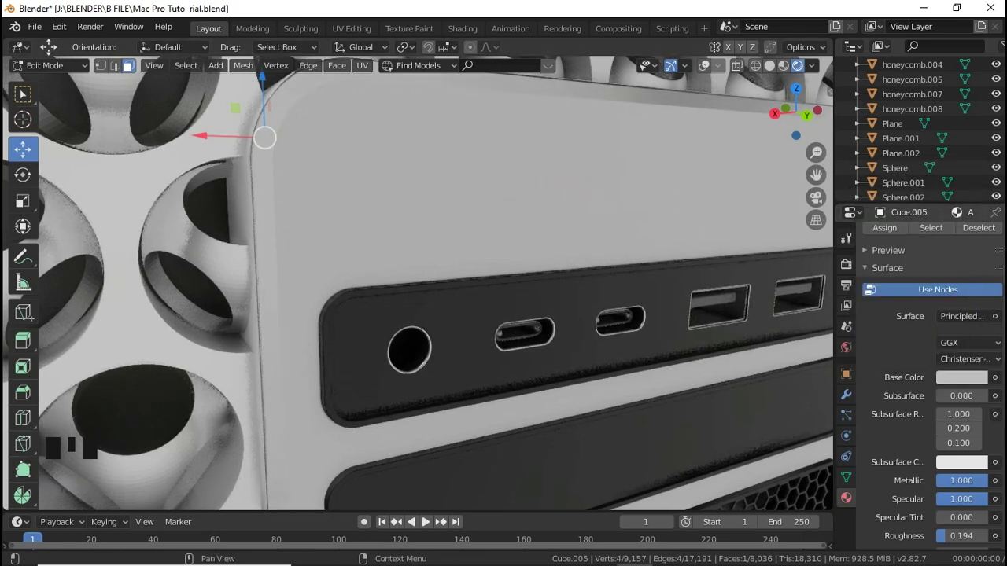
pyautogui.click(903, 280)
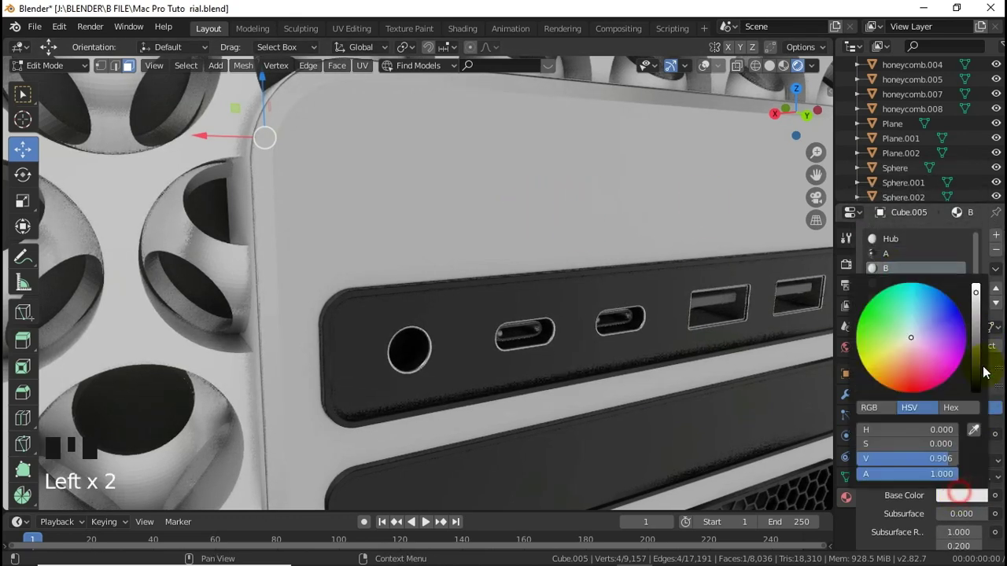
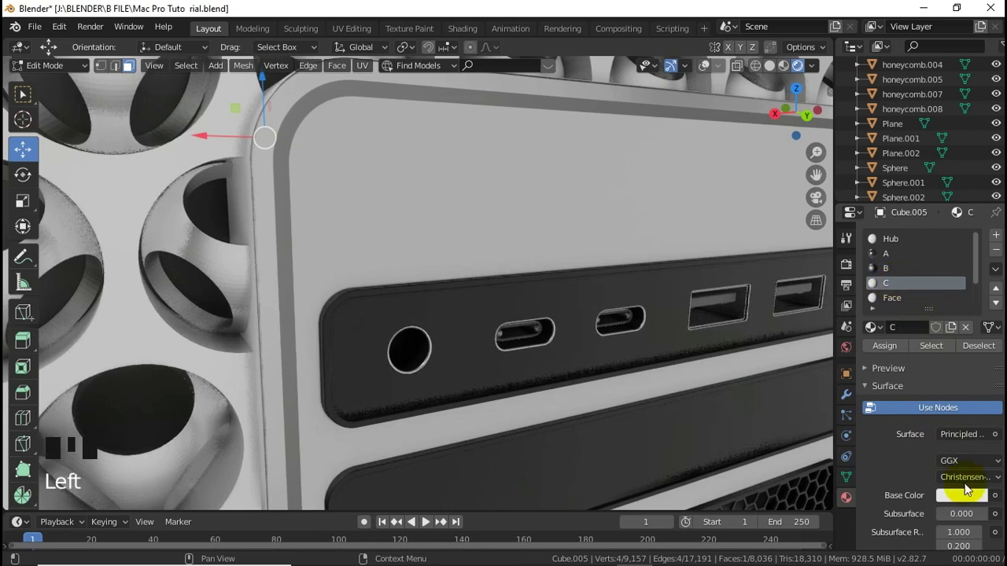
pyautogui.moveTo(963, 379); pyautogui.dragTo(973, 355)
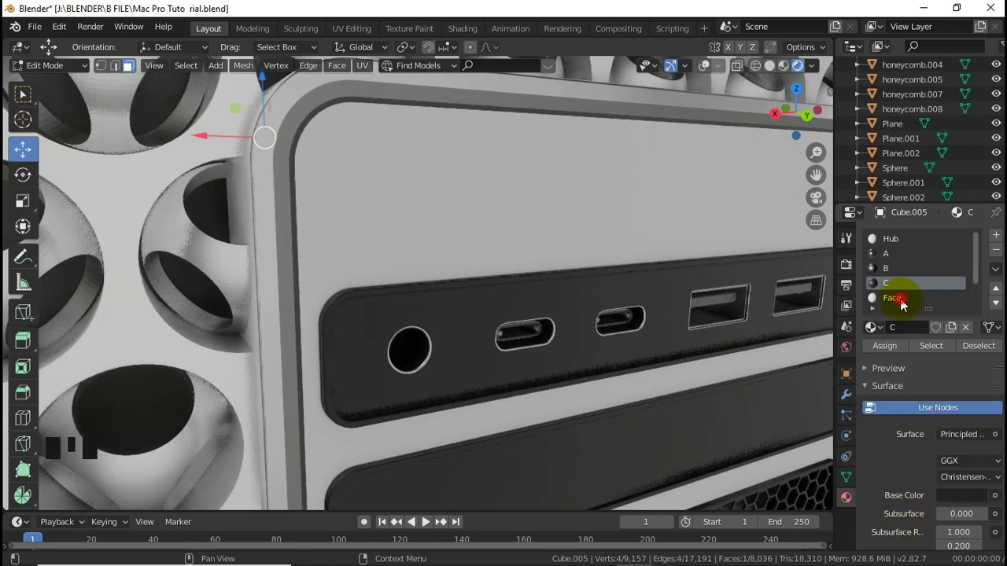
pyautogui.click(937, 451)
pyautogui.click(982, 345)
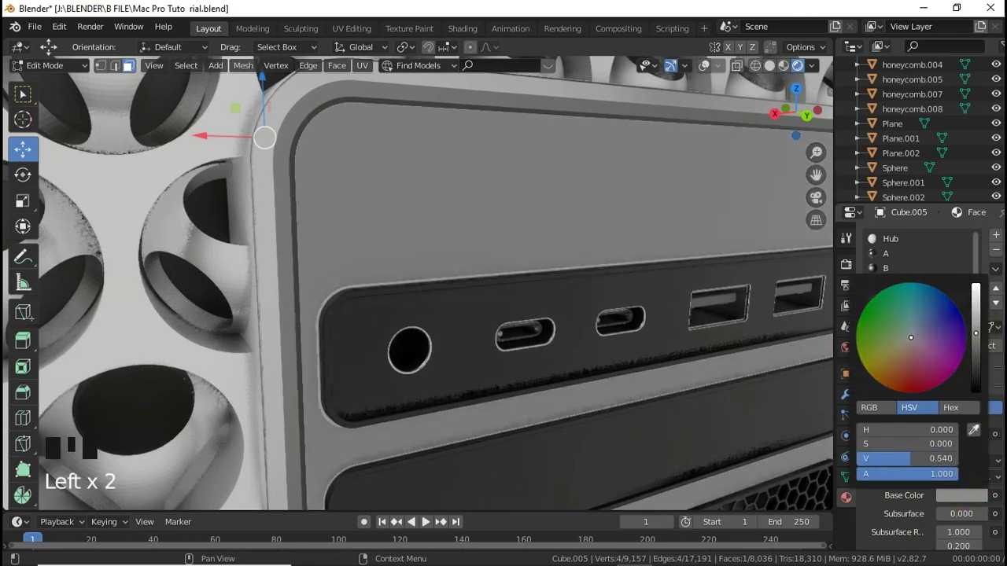
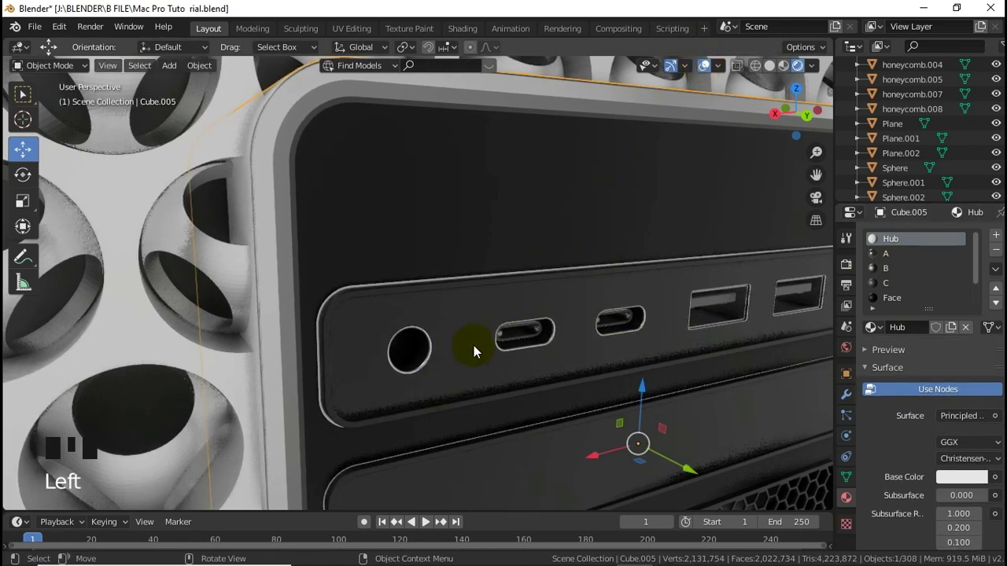
# Darken the Nothing material to about value 0.09 and set bezel material A to a mid grey near 0.58.
pyautogui.moveTo(494, 341); pyautogui.dragTo(523, 348)
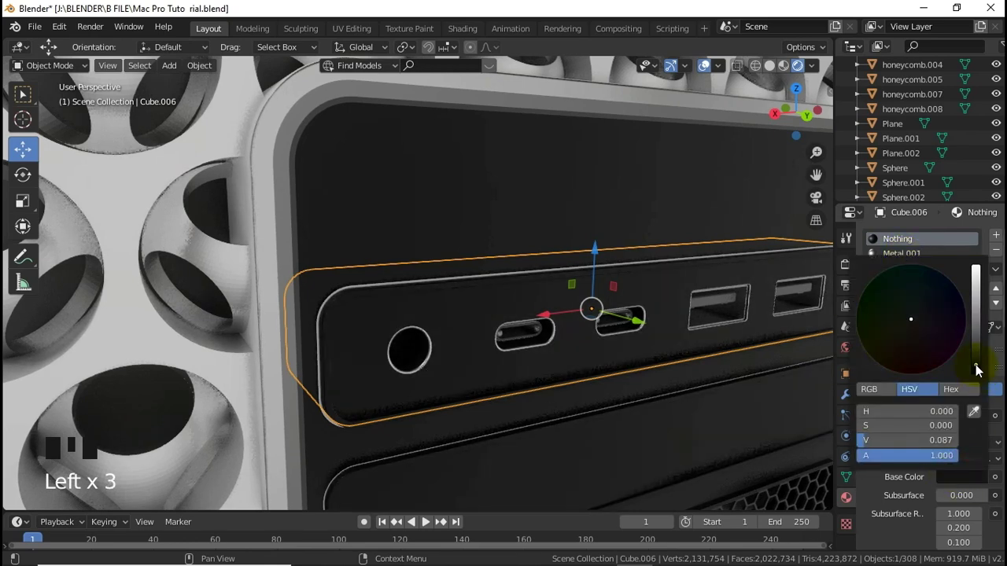
pyautogui.scroll(-3)
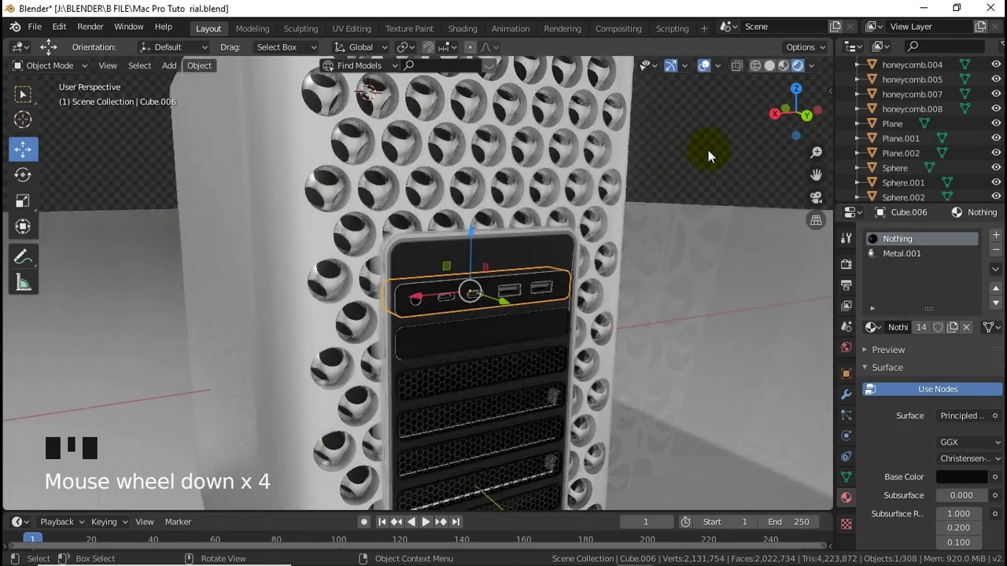
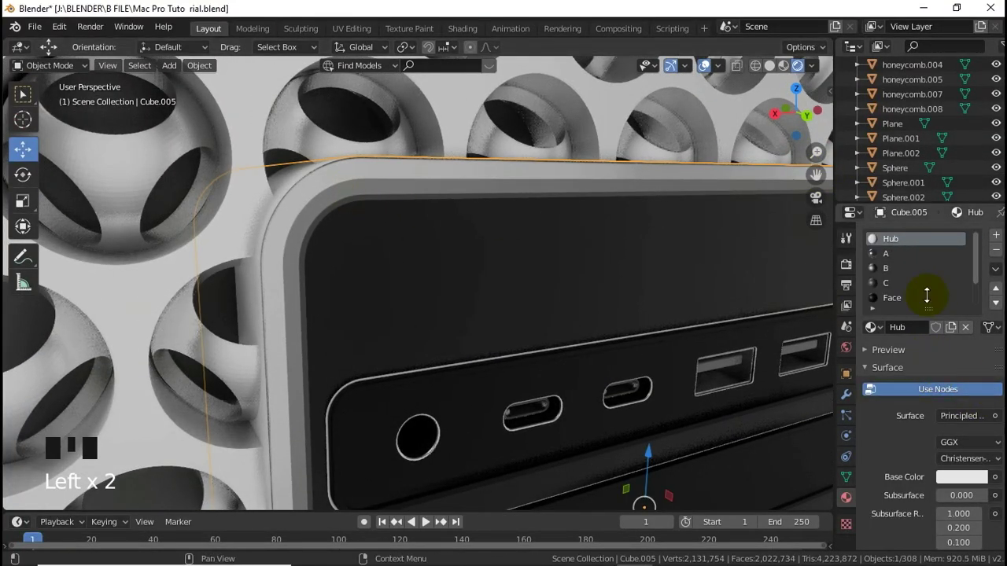
pyautogui.moveTo(913, 299); pyautogui.dragTo(948, 394)
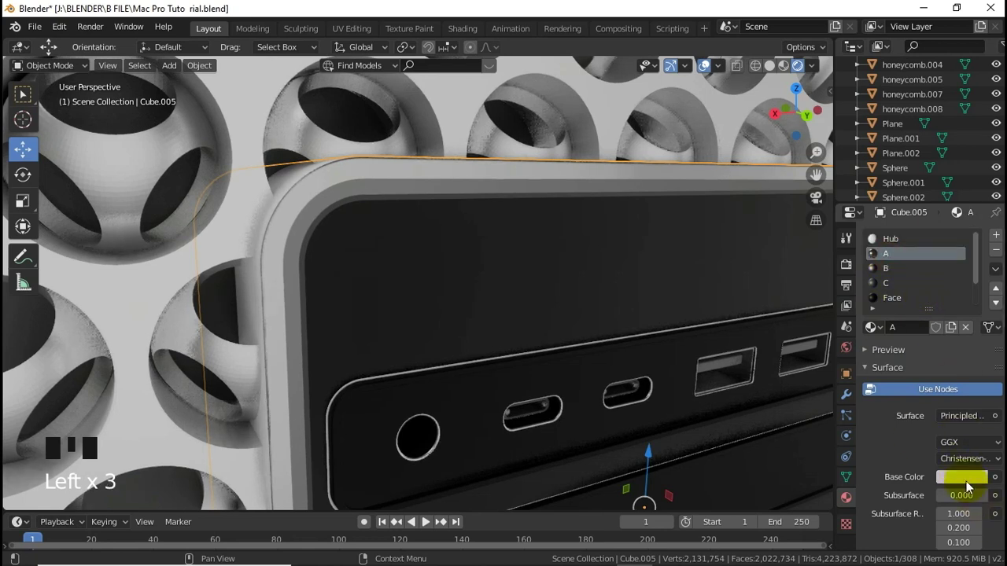
pyautogui.moveTo(973, 382); pyautogui.dragTo(988, 324)
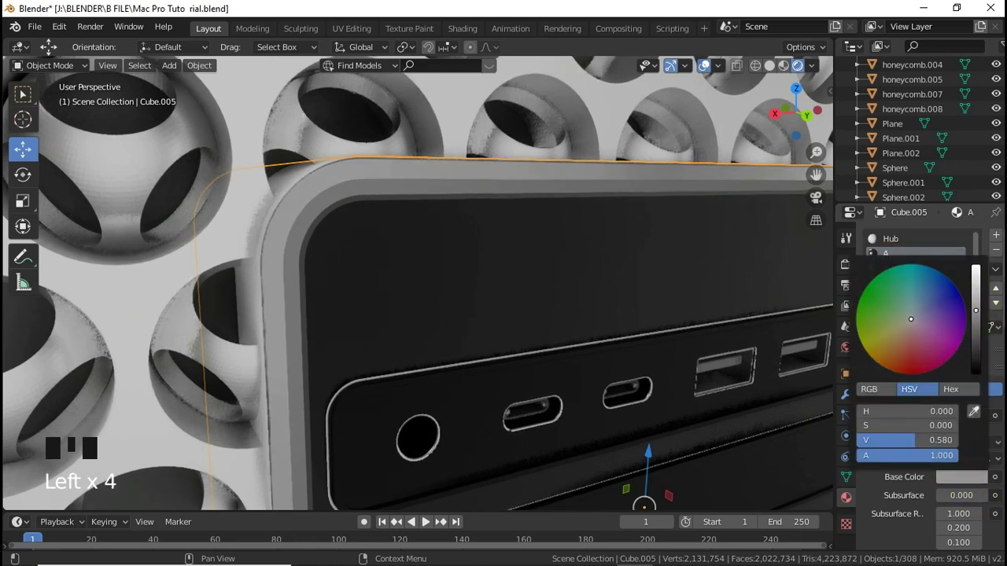
# Darken material B to about 0.18 and pull back to see the whole tower.
pyautogui.scroll(-3)
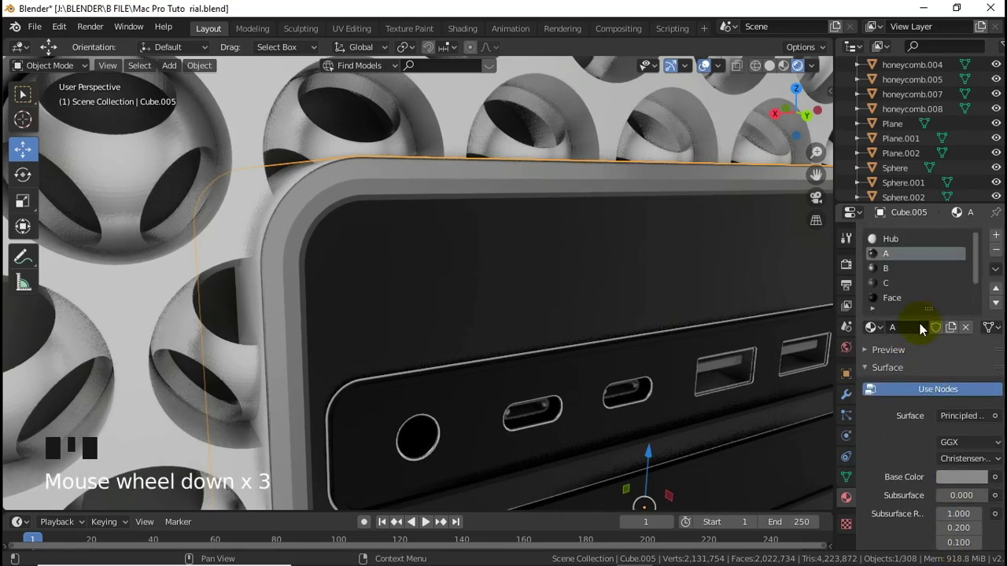
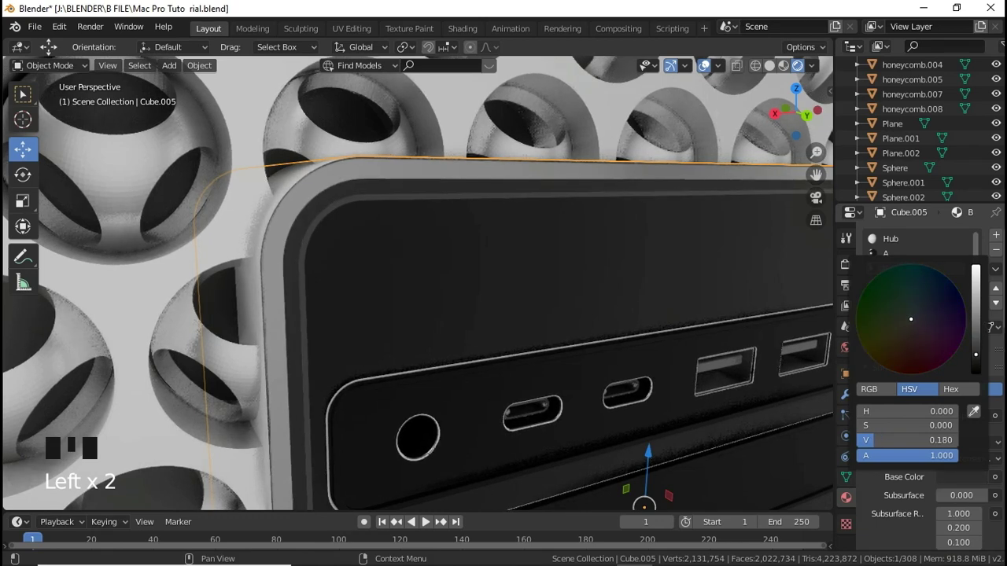
pyautogui.scroll(-3)
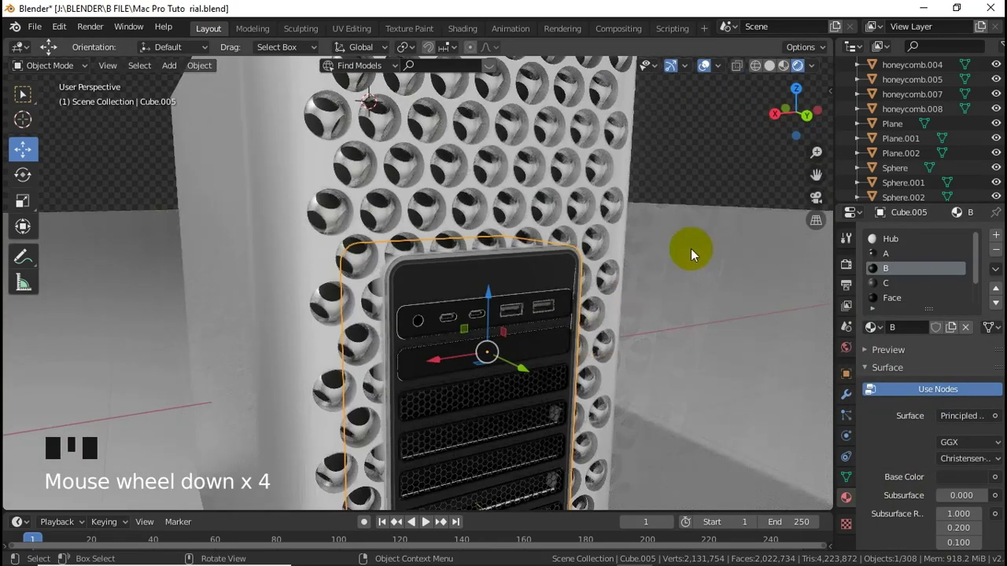
pyautogui.scroll(-3)
pyautogui.moveTo(667, 200); pyautogui.dragTo(761, 118)
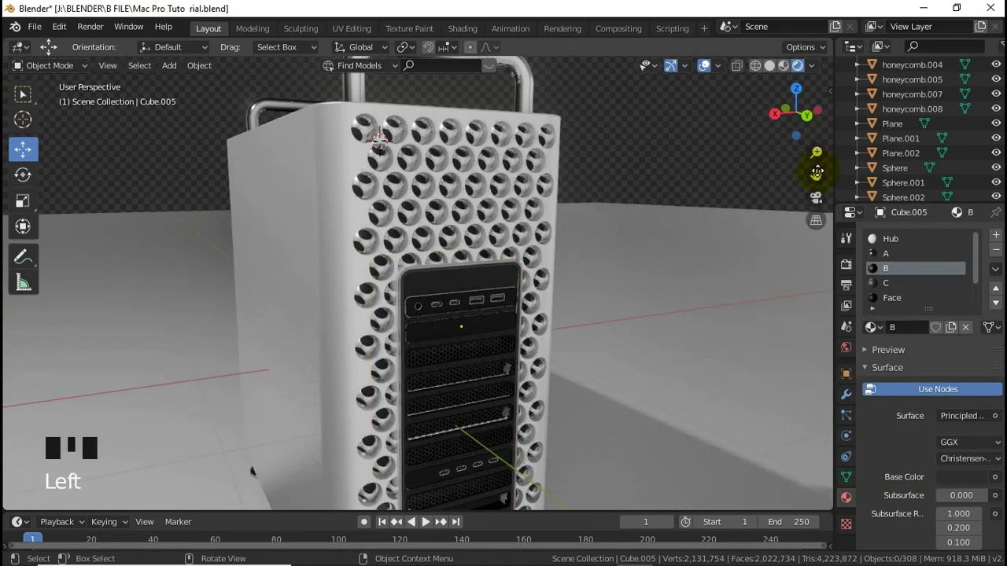
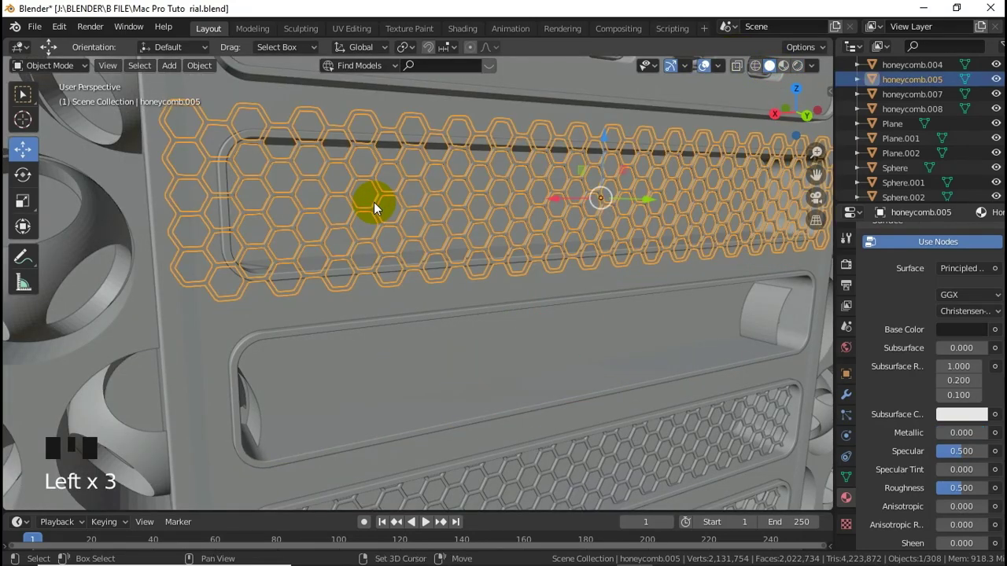
# Duplicate a grille as honeycomb.006 into the empty lower slot, preview in Rendered shading and move toward the power socket.
pyautogui.press('shift+d')
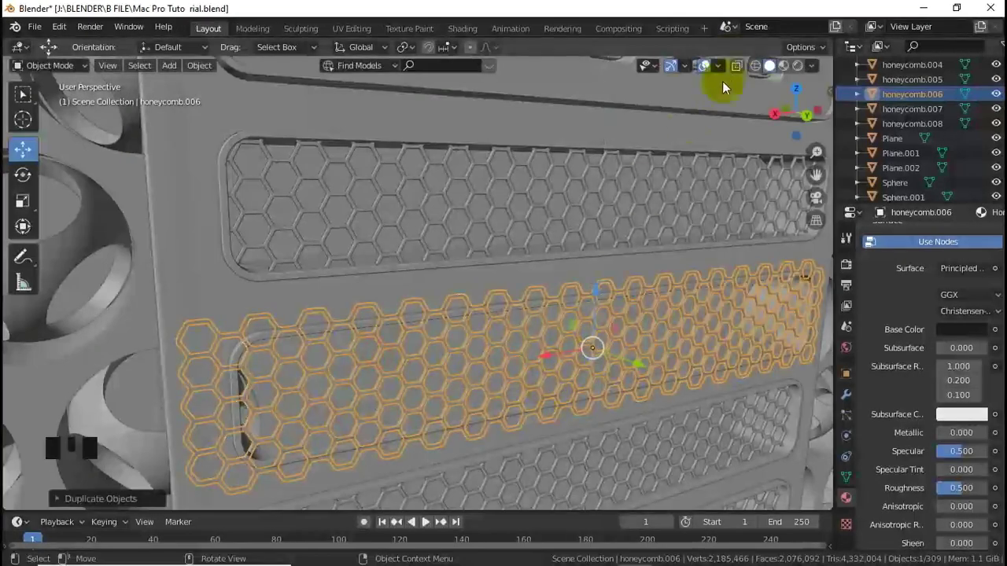
pyautogui.click(712, 69)
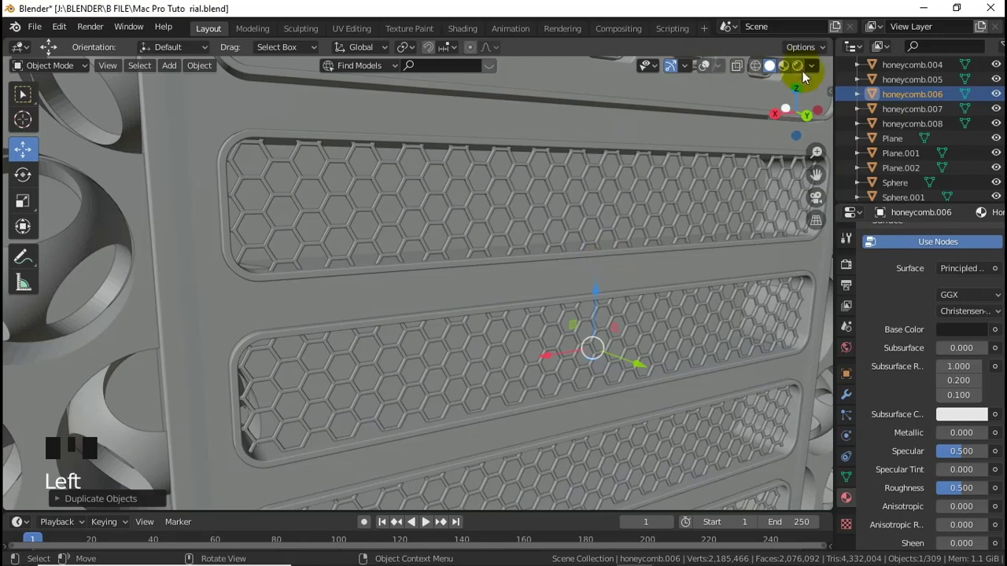
pyautogui.moveTo(801, 73); pyautogui.dragTo(800, 203)
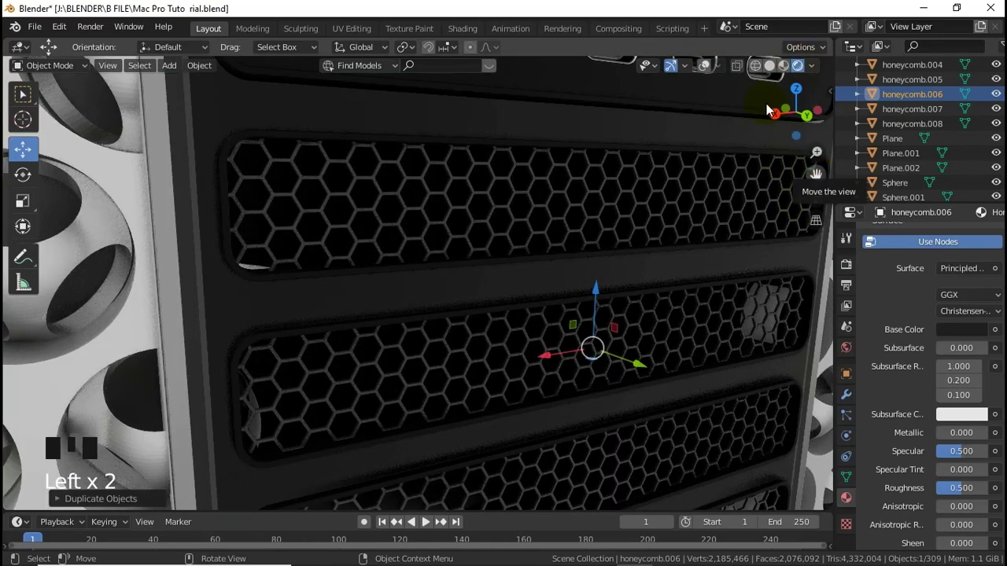
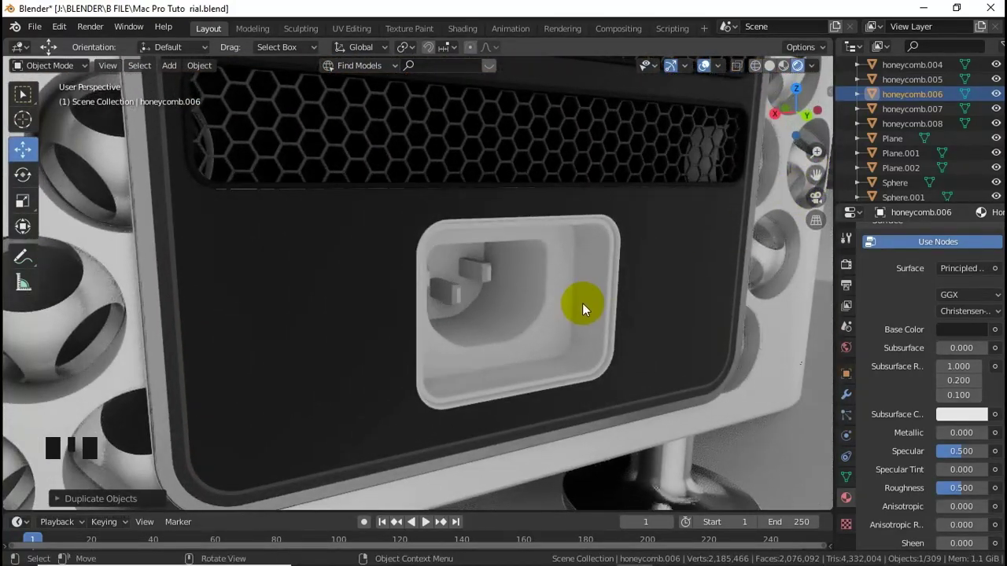
# Make Cube.047's connector material light grey (V ~0.92), metallic 1.0, specular 1.0, roughness ~0.49, then enter Edit Mode on Cube.005.
pyautogui.moveTo(591, 307); pyautogui.dragTo(618, 327)
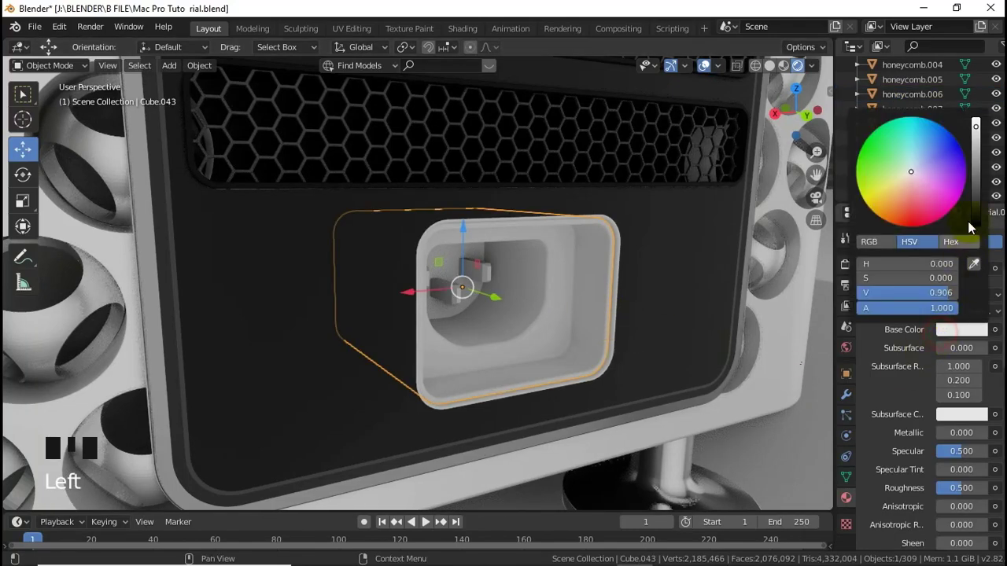
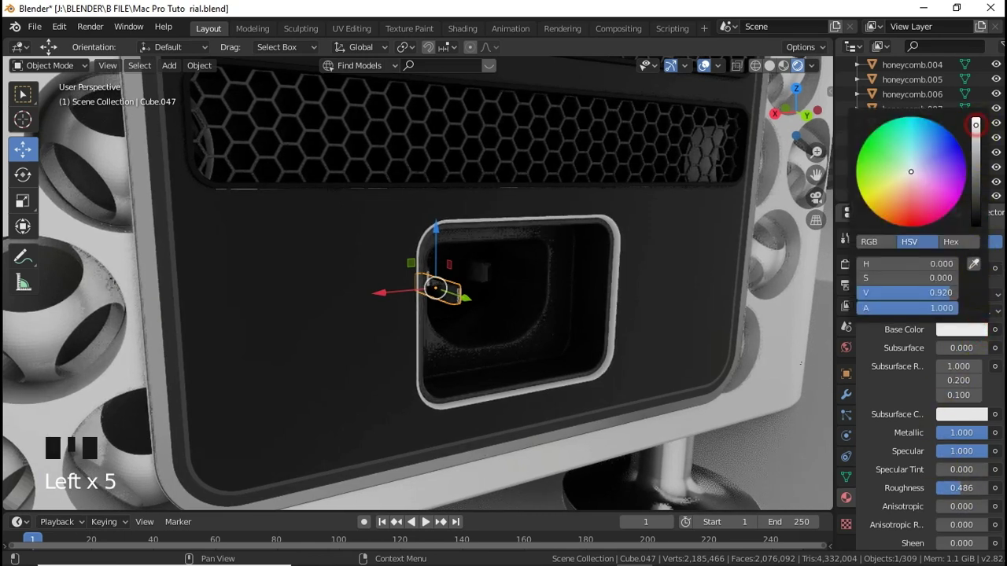
pyautogui.click(618, 319)
pyautogui.scroll(3)
pyautogui.press('Tab')
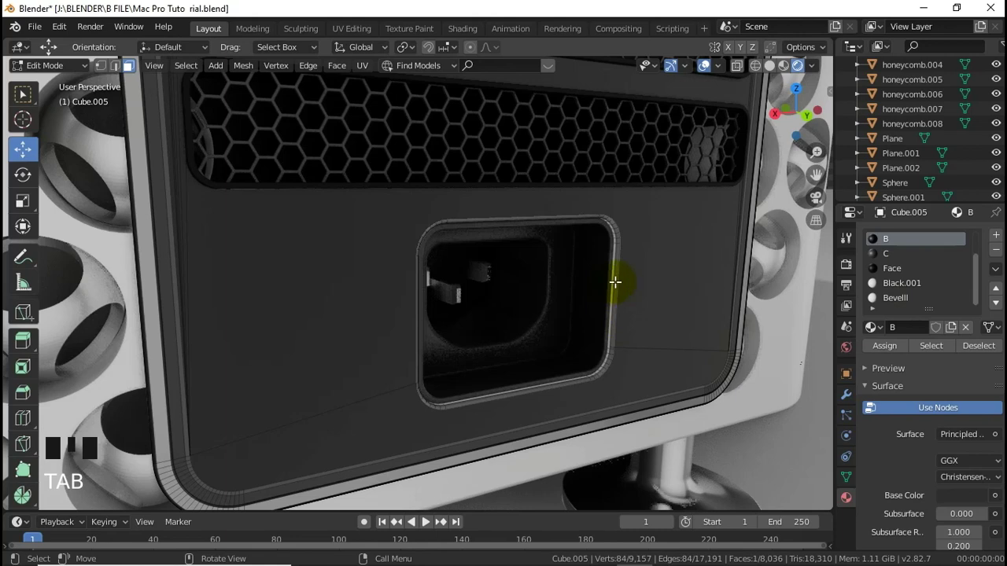
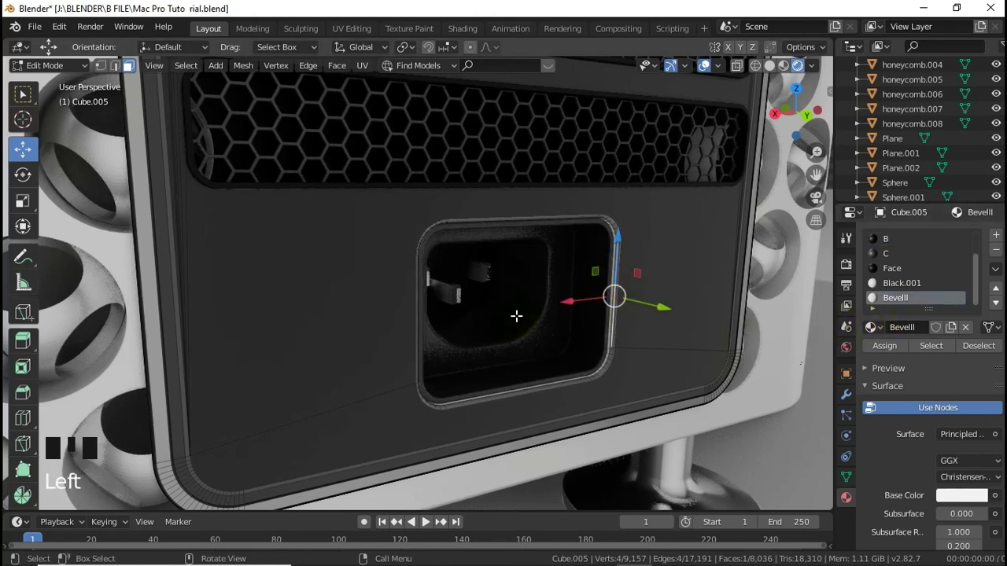
# Leave Edit Mode and give Cube.005's Black.001 and Hub materials near-black base colours around V 0.12.
pyautogui.press('Tab')
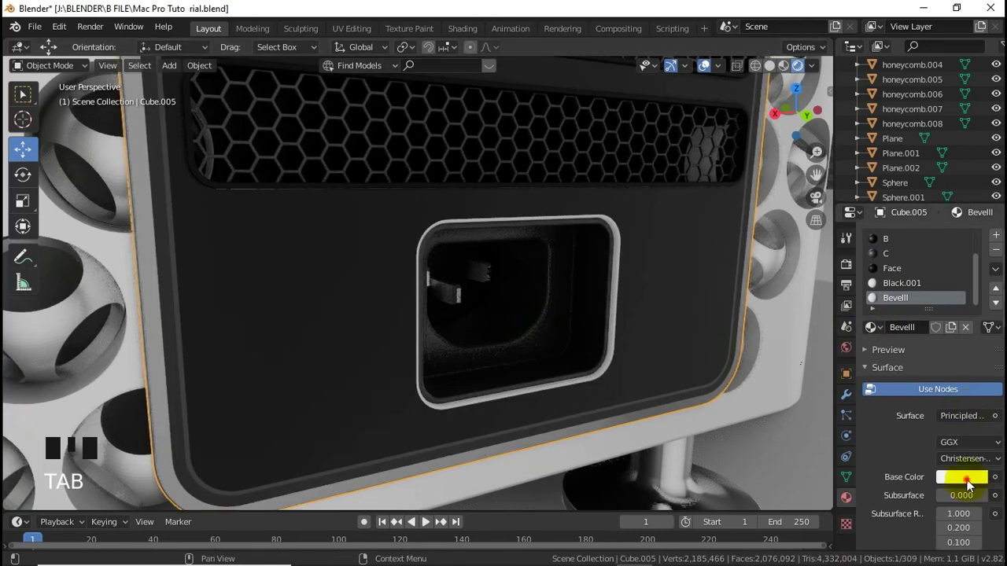
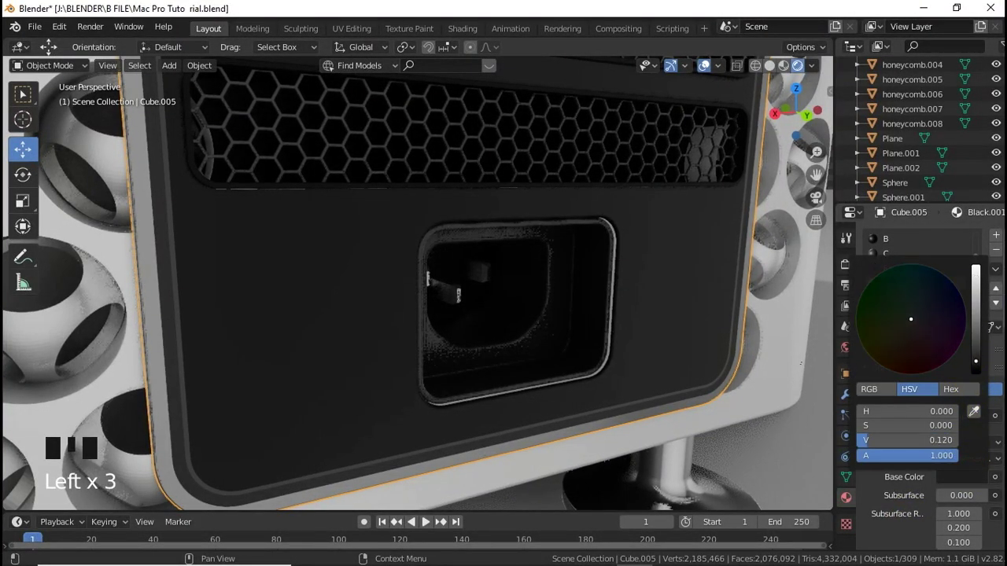
pyautogui.scroll(3)
pyautogui.moveTo(905, 262); pyautogui.dragTo(914, 338)
pyautogui.click(979, 410)
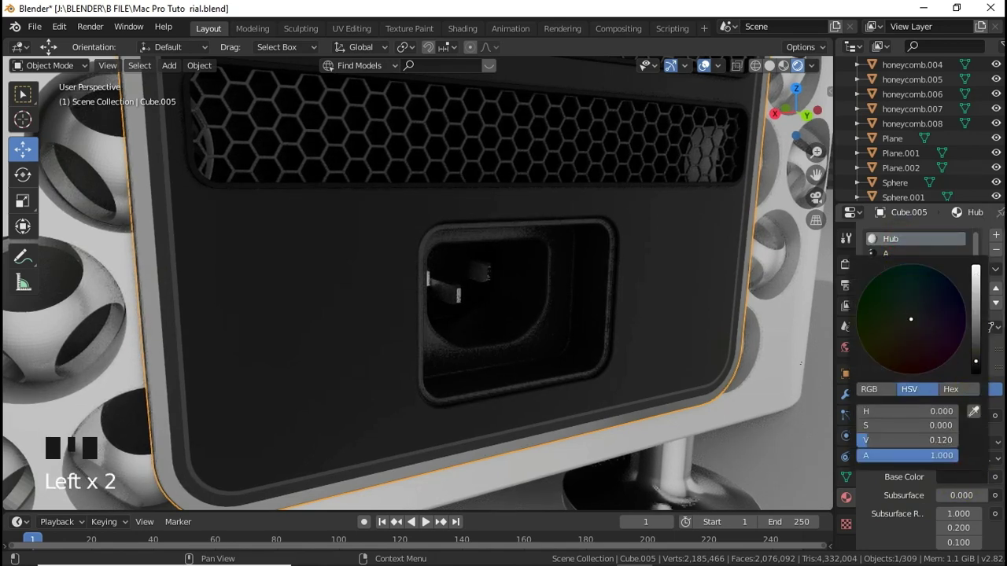
pyautogui.scroll(-3)
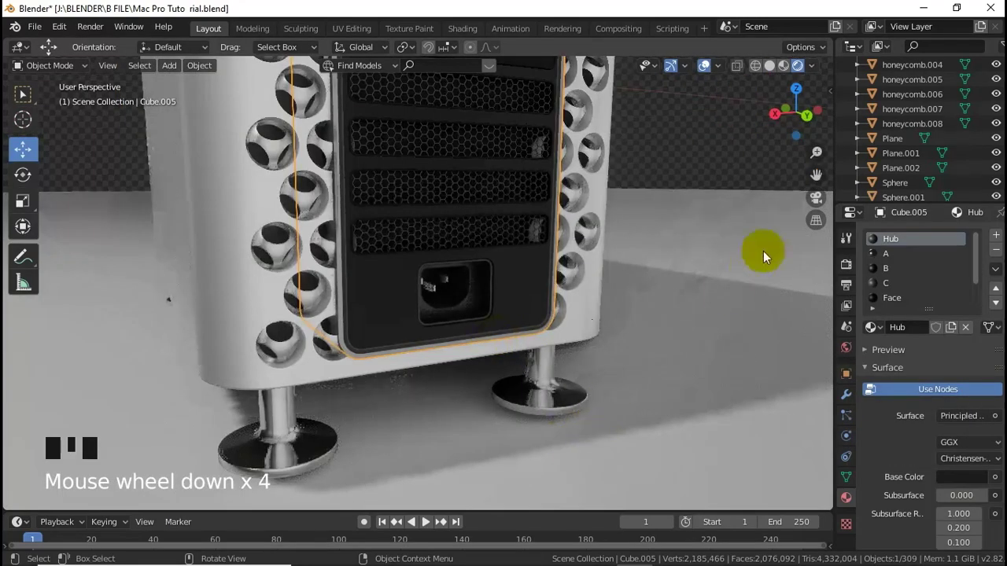
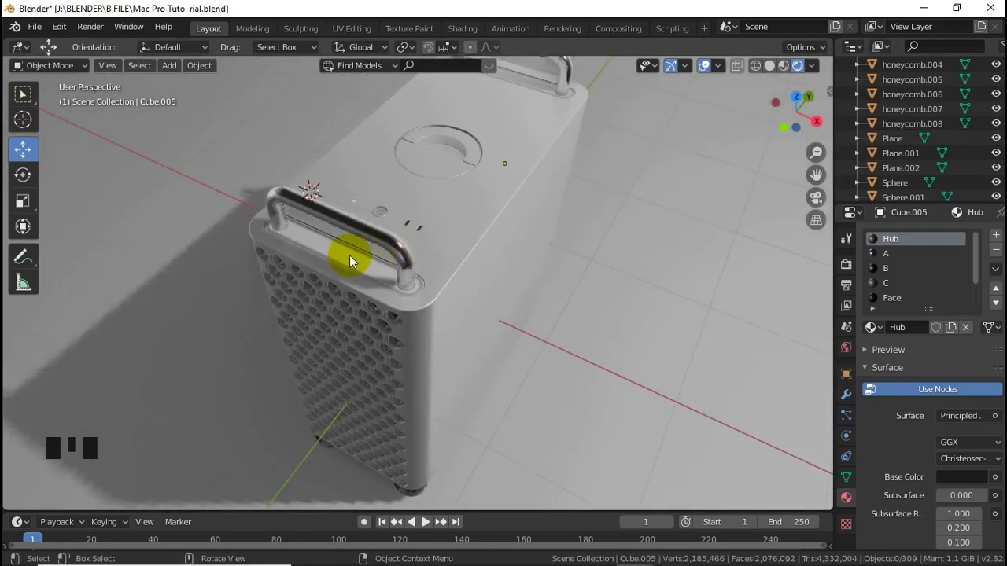
# Select the top casing piece around the handle to replace its Box material with mac.
pyautogui.scroll(3)
pyautogui.click(316, 261)
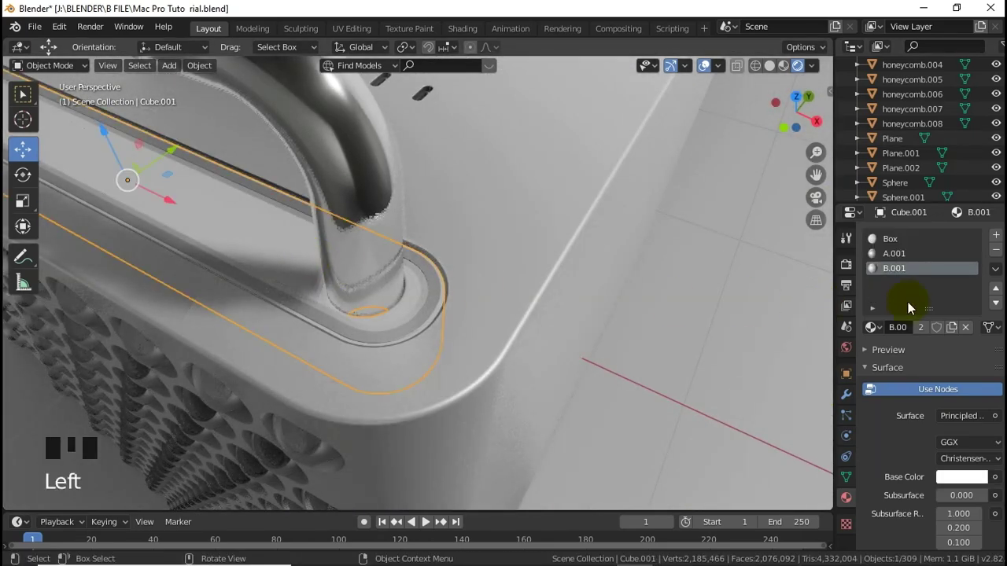
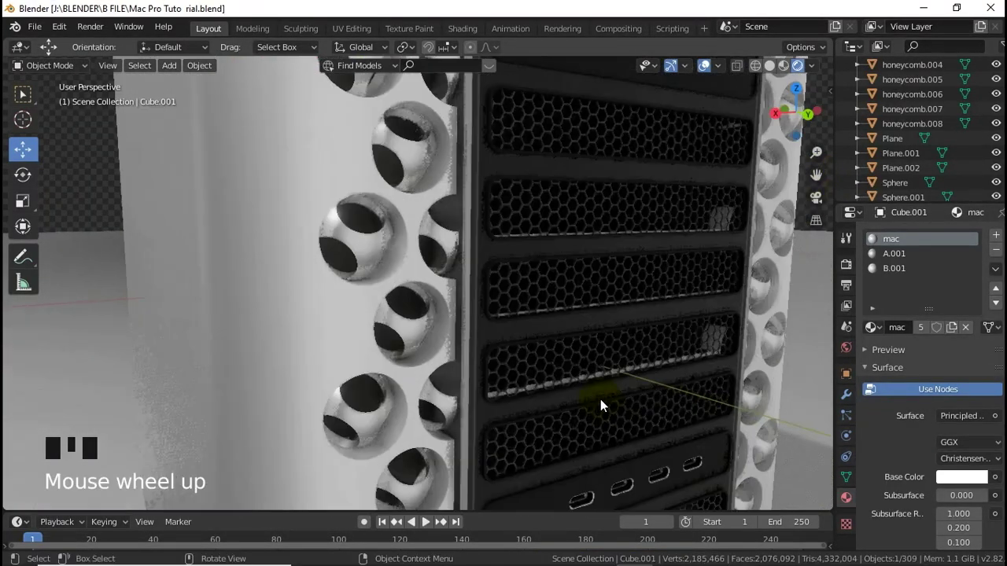
# Hide the lower honeycomb grille and inspect the casing body's geometry in Edit Mode.
pyautogui.scroll(3)
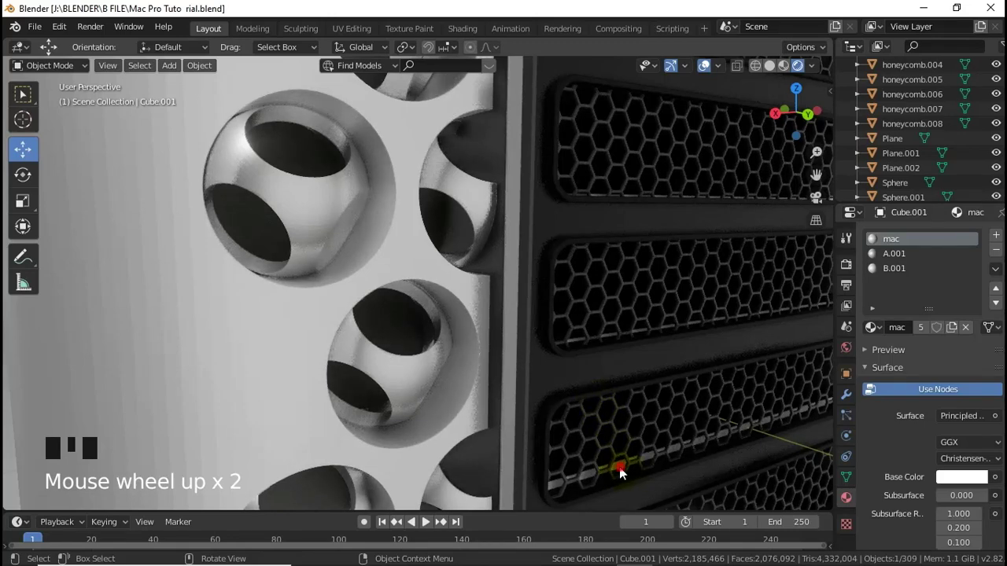
pyautogui.click(623, 472)
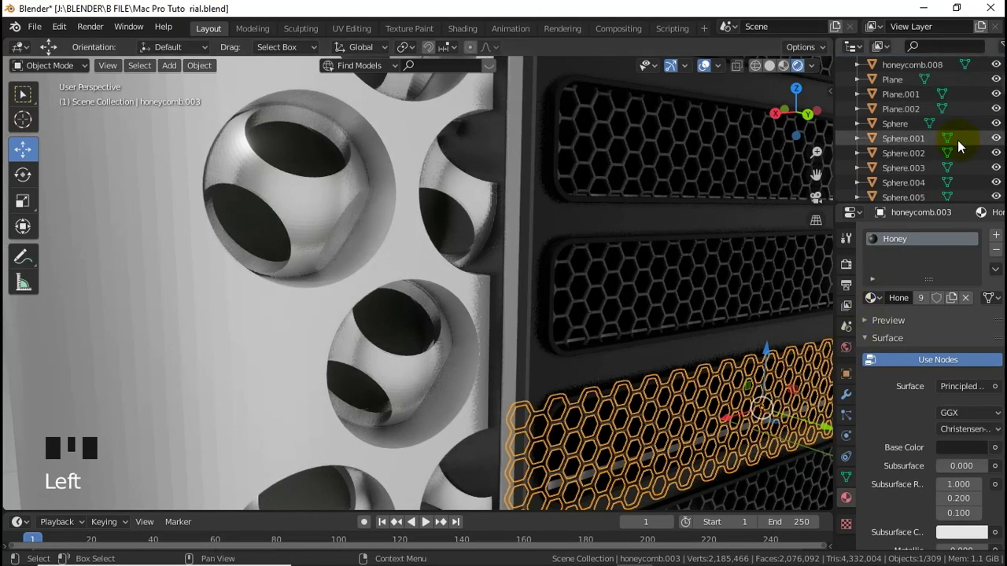
pyautogui.click(987, 130)
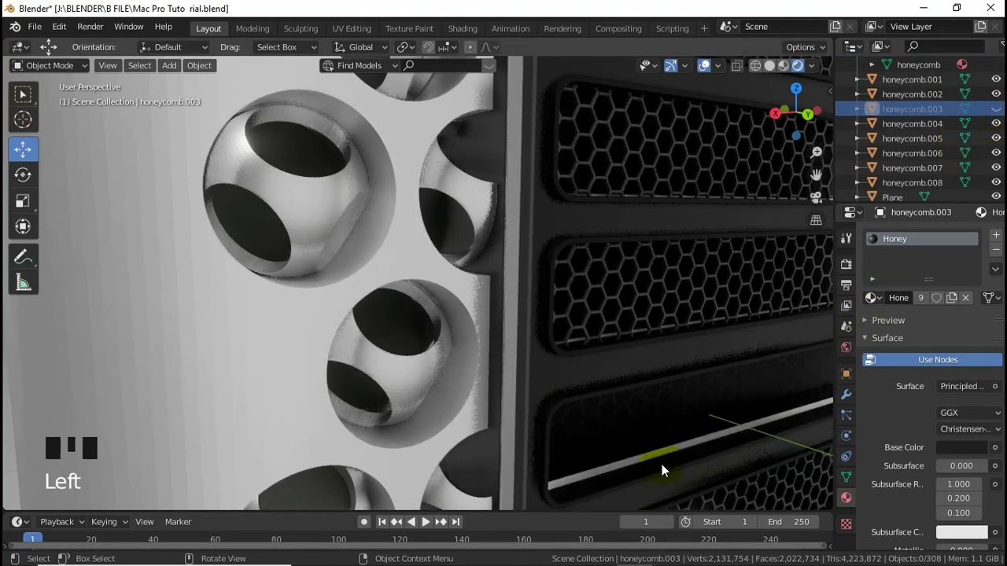
pyautogui.click(665, 456)
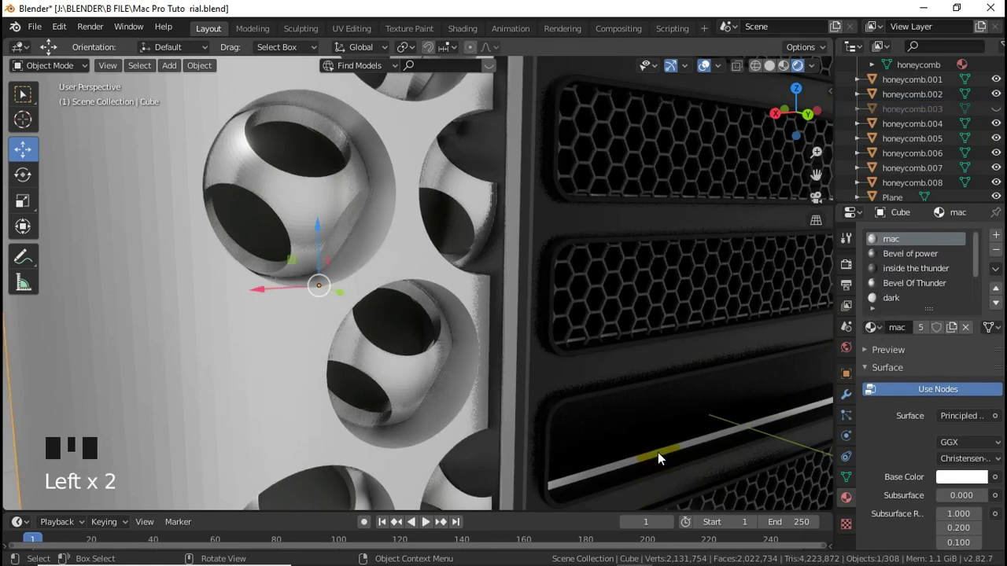
pyautogui.press('Tab')
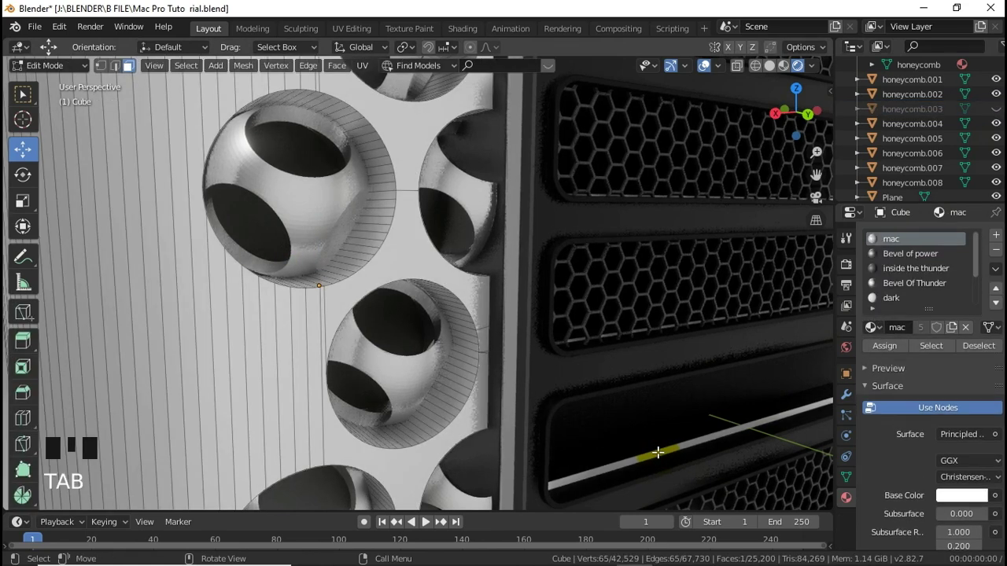
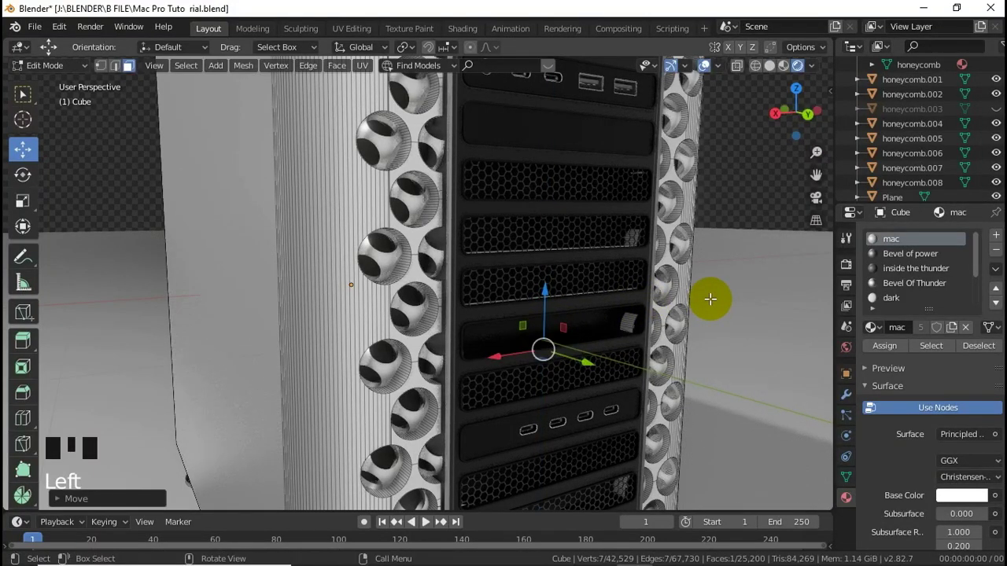
pyautogui.press('Tab')
# Switch to the separate apple v.blend file with the extruded apple Cube.001 and leaf Circle.001.
pyautogui.scroll(-3)
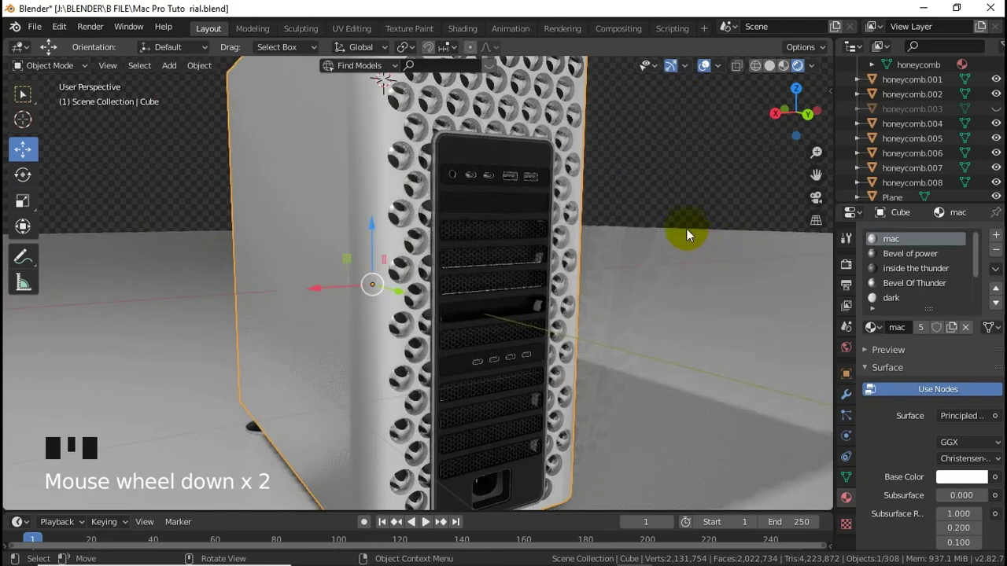
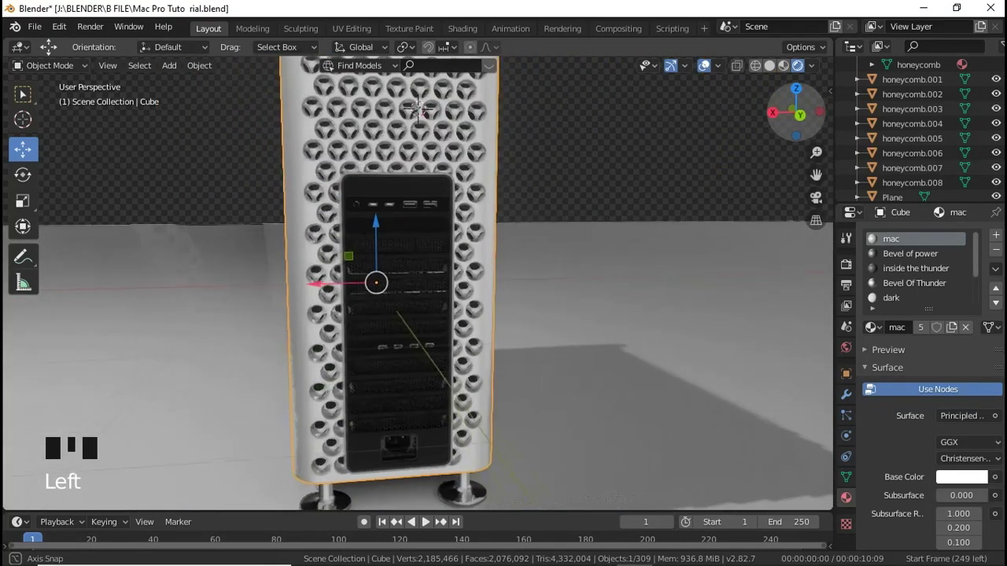
pyautogui.scroll(3)
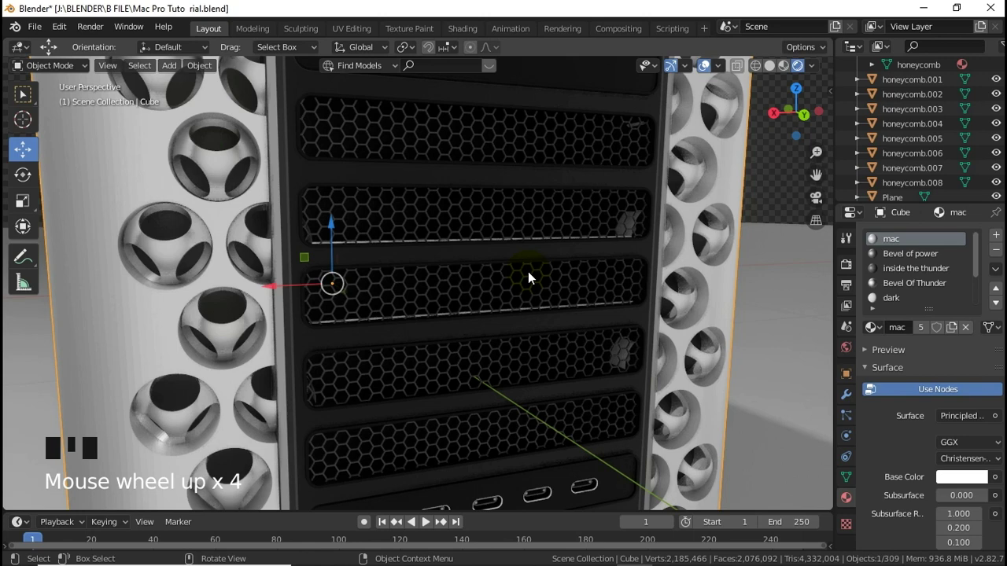
pyautogui.scroll(-3)
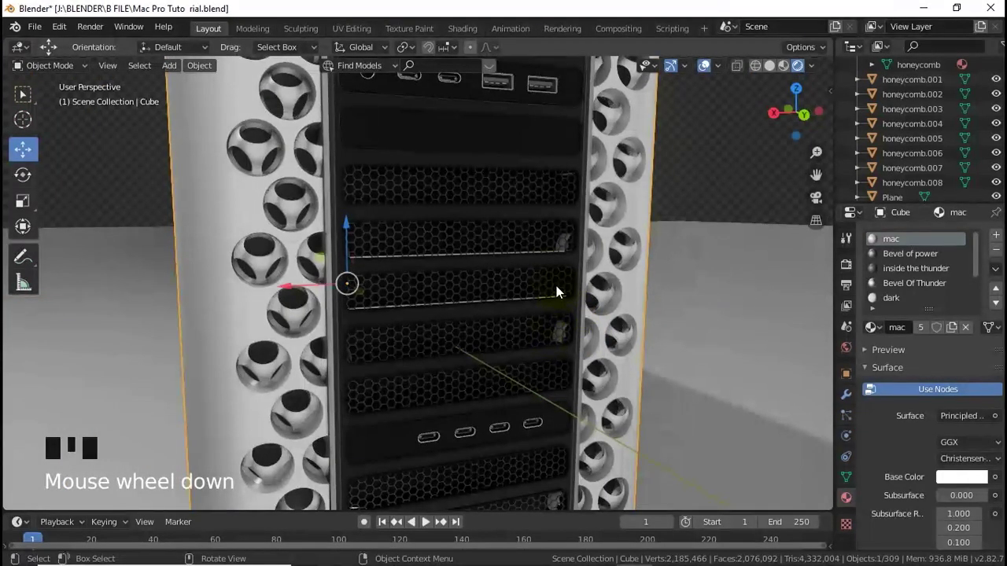
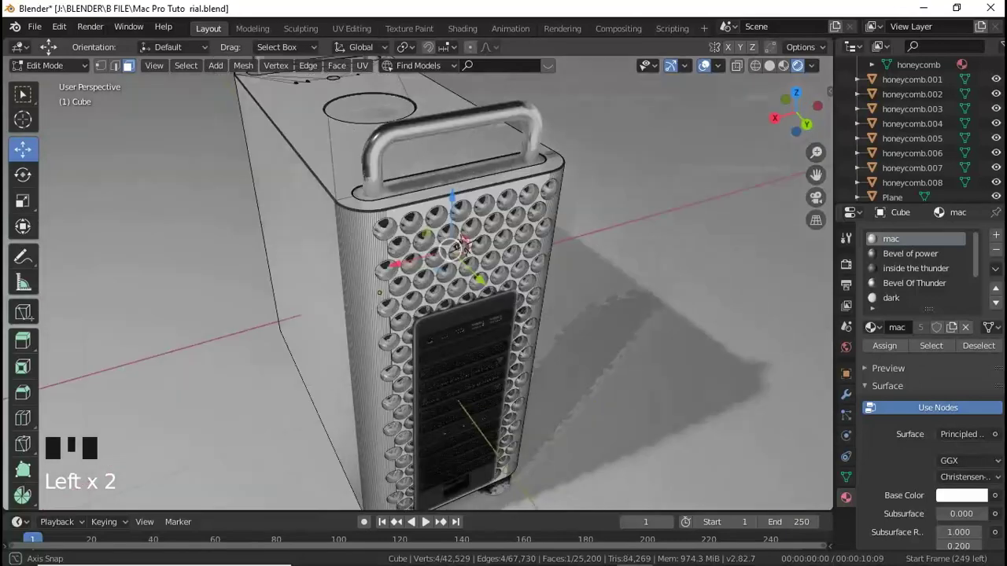
pyautogui.press('Tab')
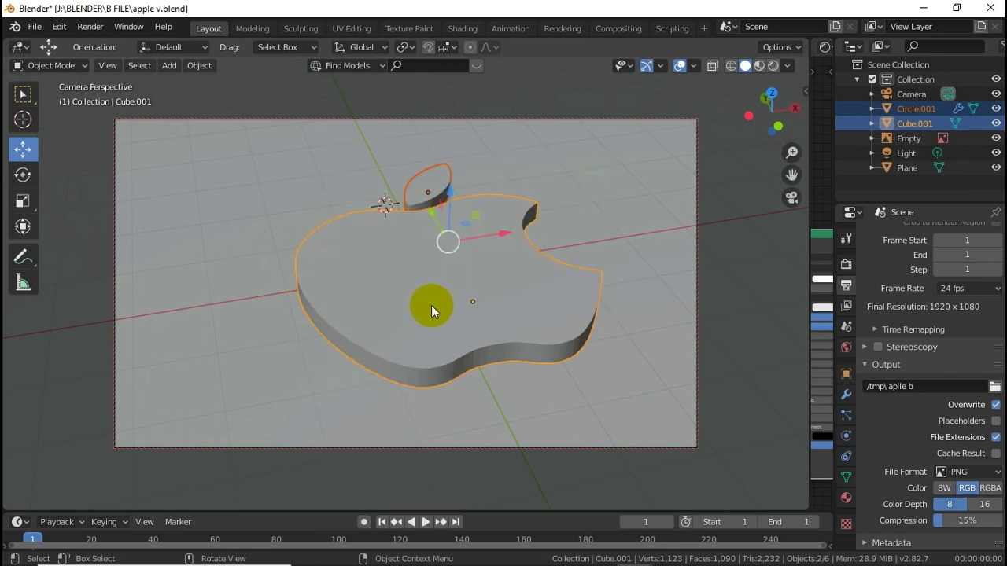
# Paste the Apple logo objects into the Mac Pro scene, lift them and rotate them 90° upright around X.
pyautogui.press('ctrl+v')
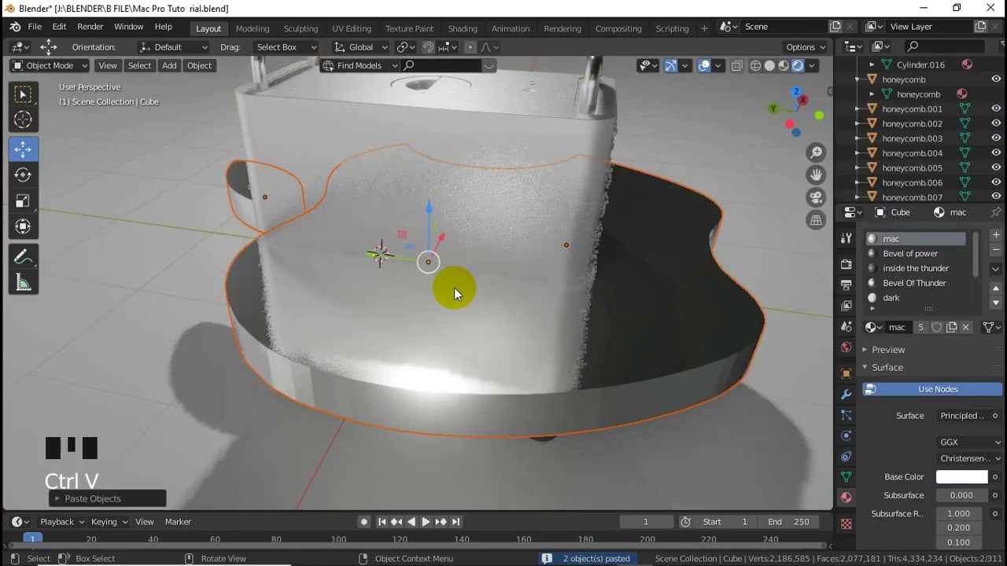
pyautogui.scroll(-3)
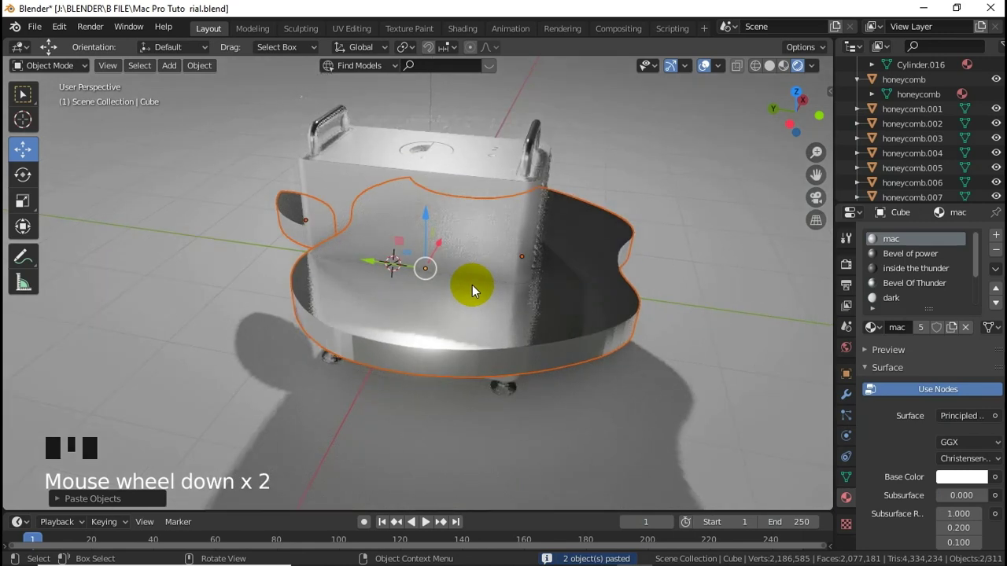
pyautogui.press('s')
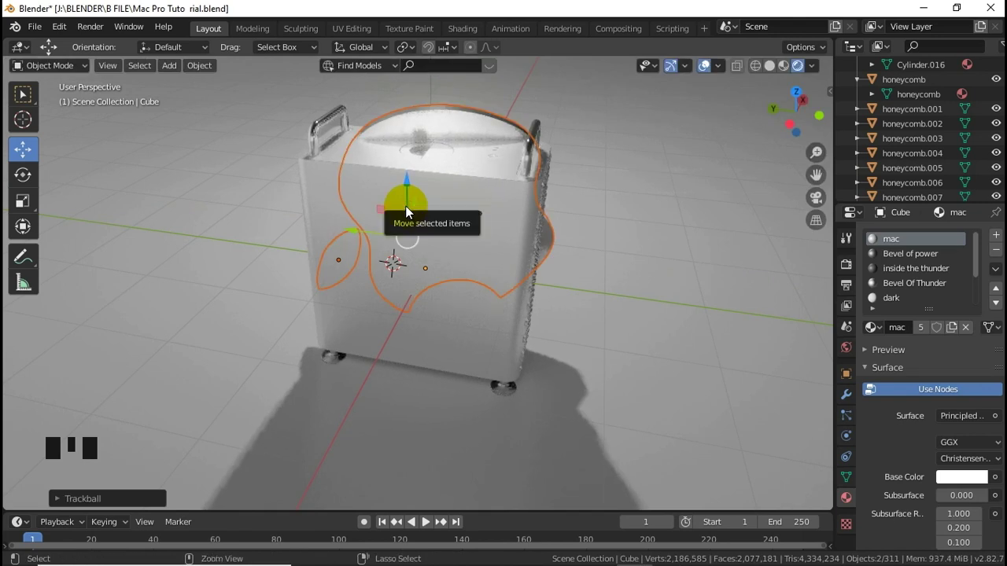
pyautogui.press('ctrl+z')
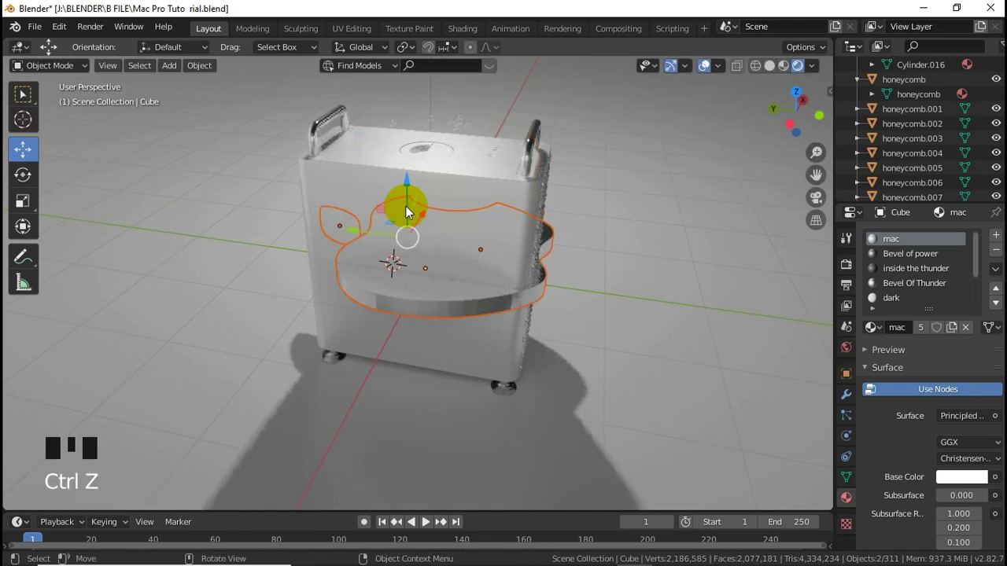
pyautogui.press('r')
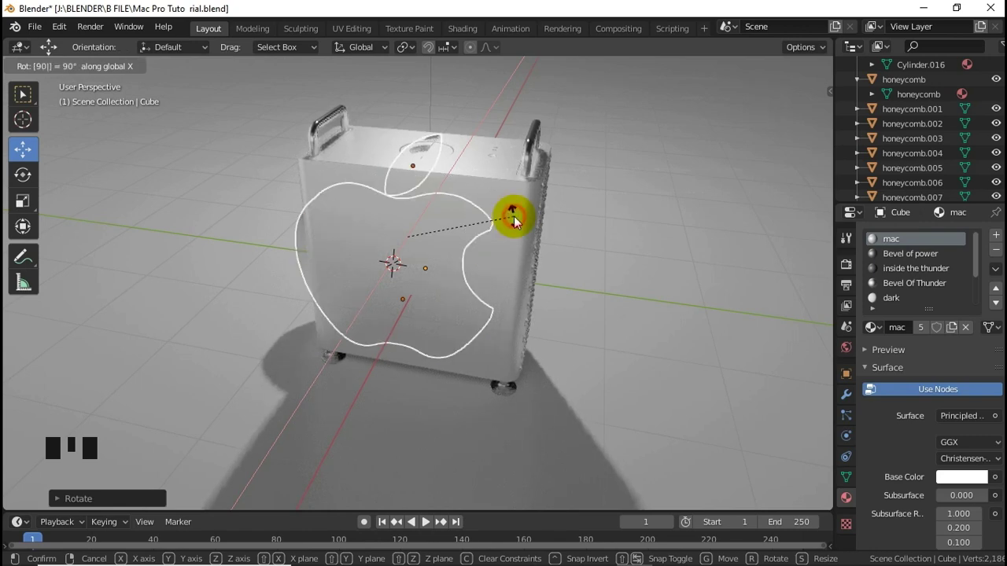
# From top and side views, push the Apple logo flush against the Mac Pro's left side panel.
pyautogui.press('KP_7')
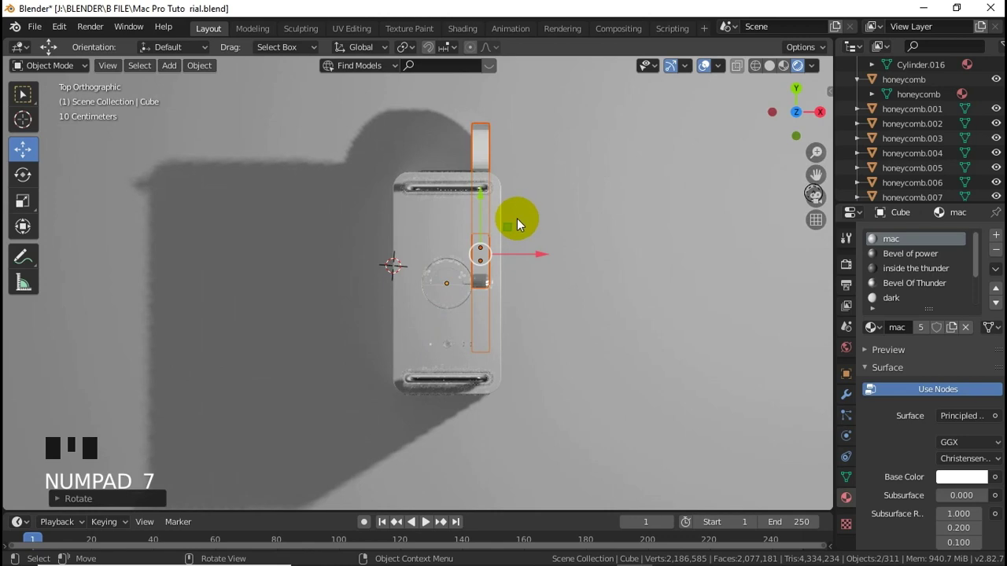
pyautogui.scroll(3)
pyautogui.click(615, 234)
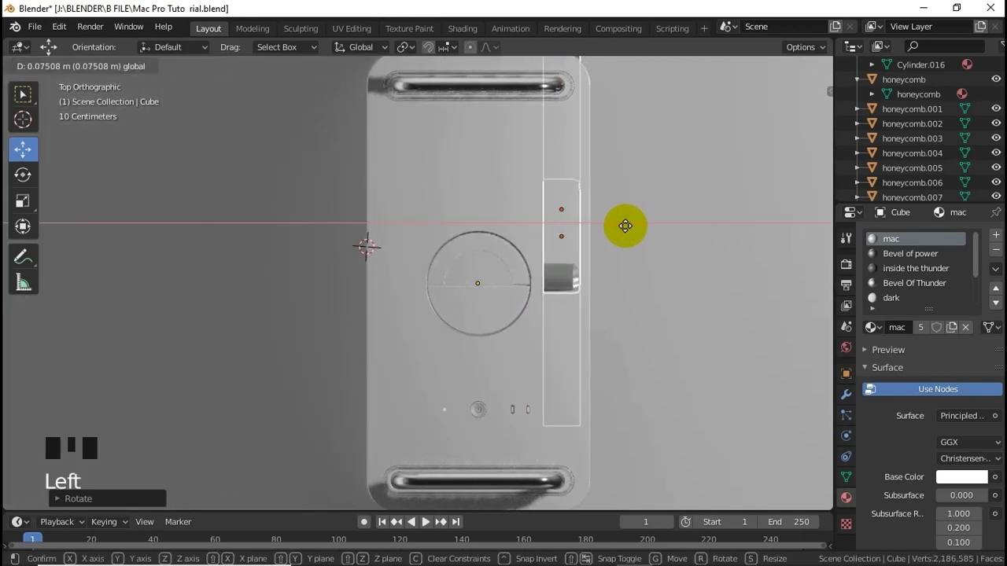
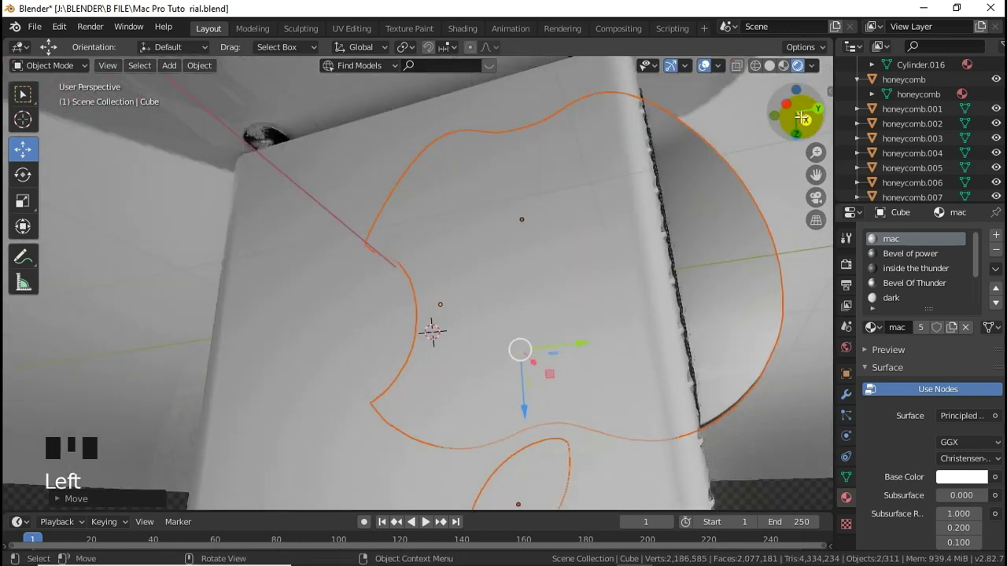
pyautogui.press('KP_1')
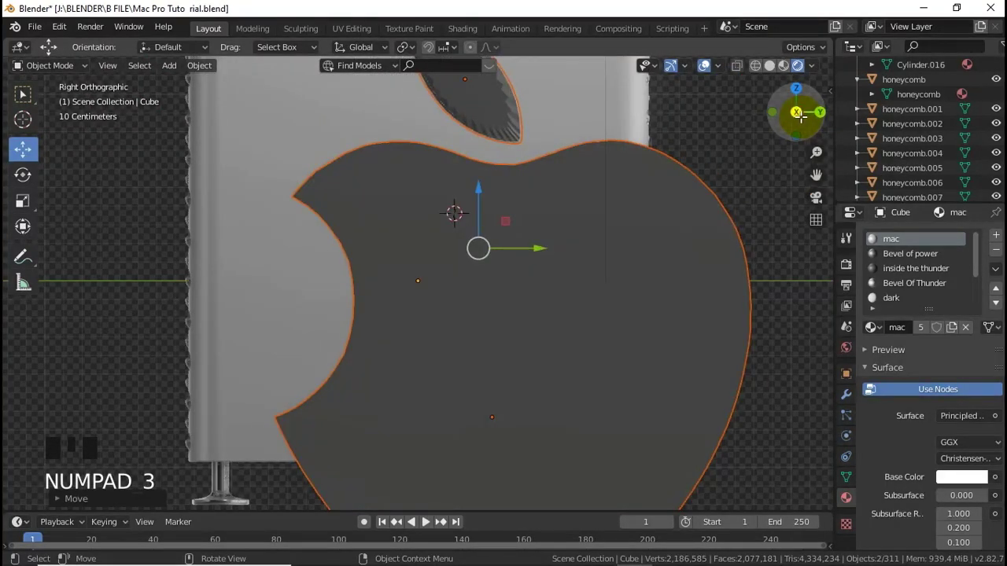
pyautogui.press('ctrl+KP_3')
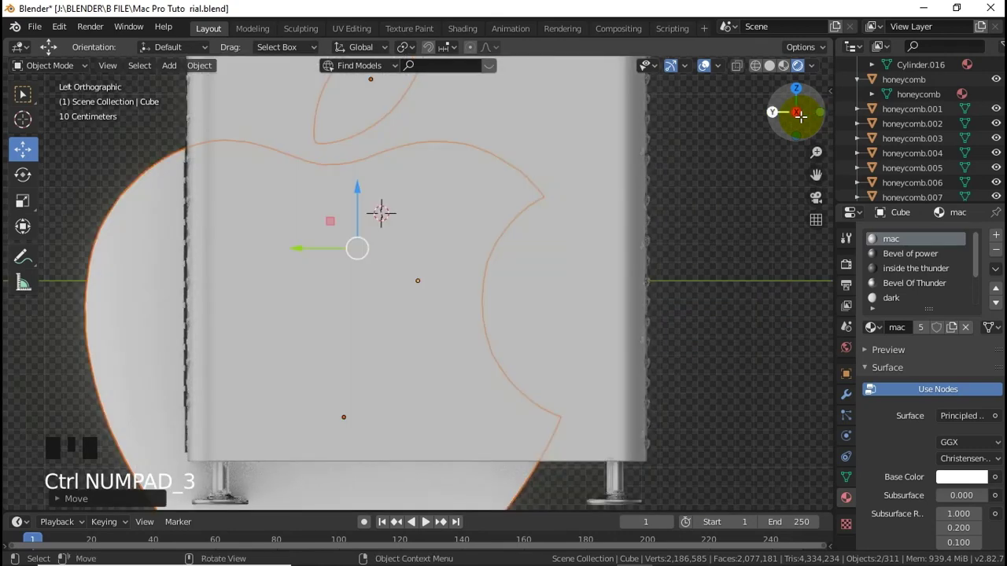
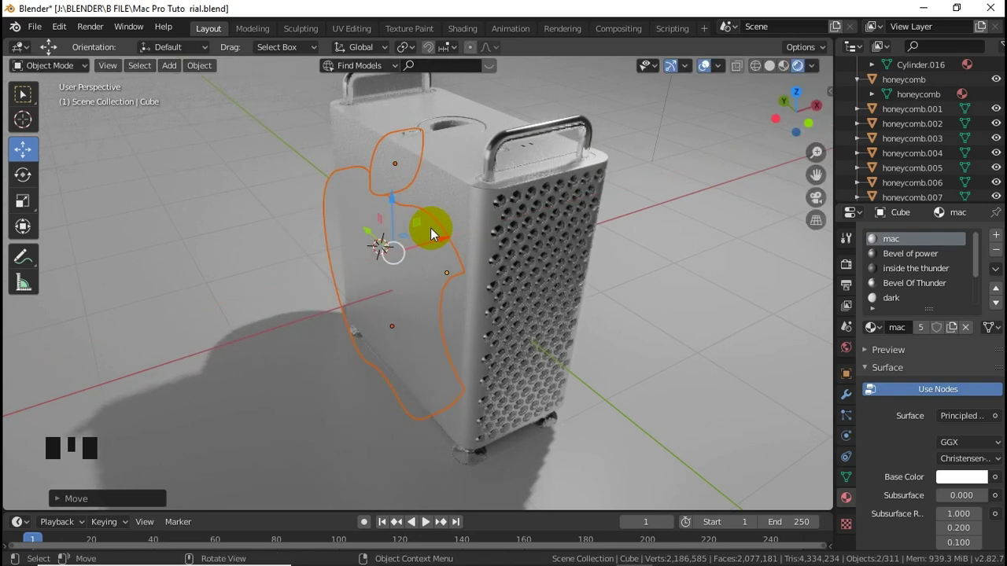
# Scale the Apple logo down to a small badge size on the side panel.
pyautogui.press('KP_3')
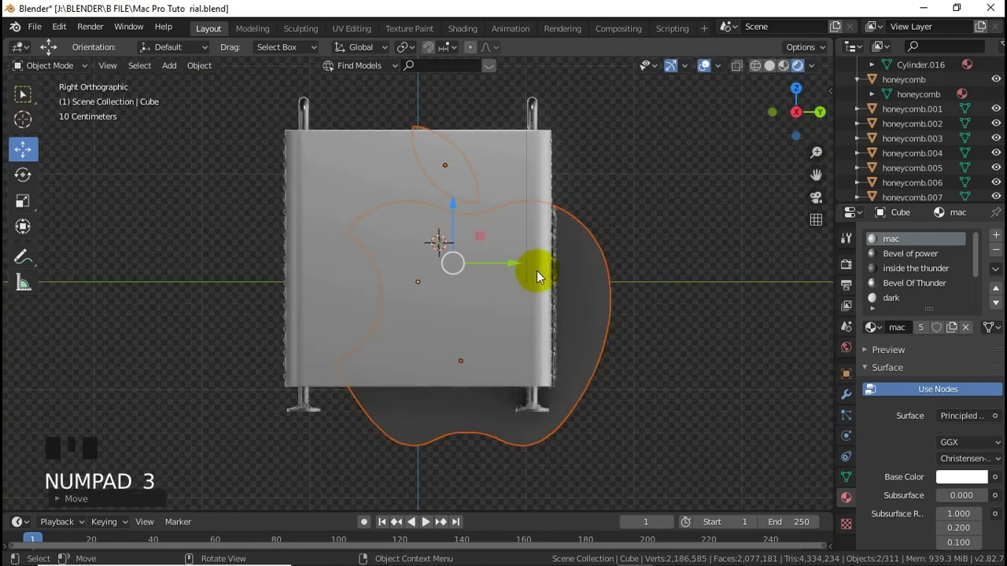
pyautogui.press('ctrl+KP_3')
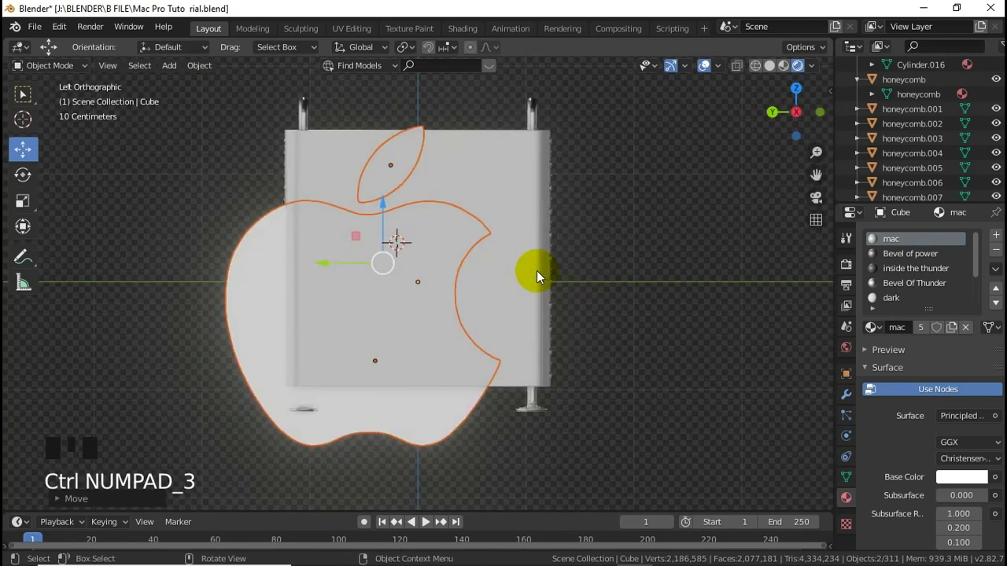
pyautogui.press('s')
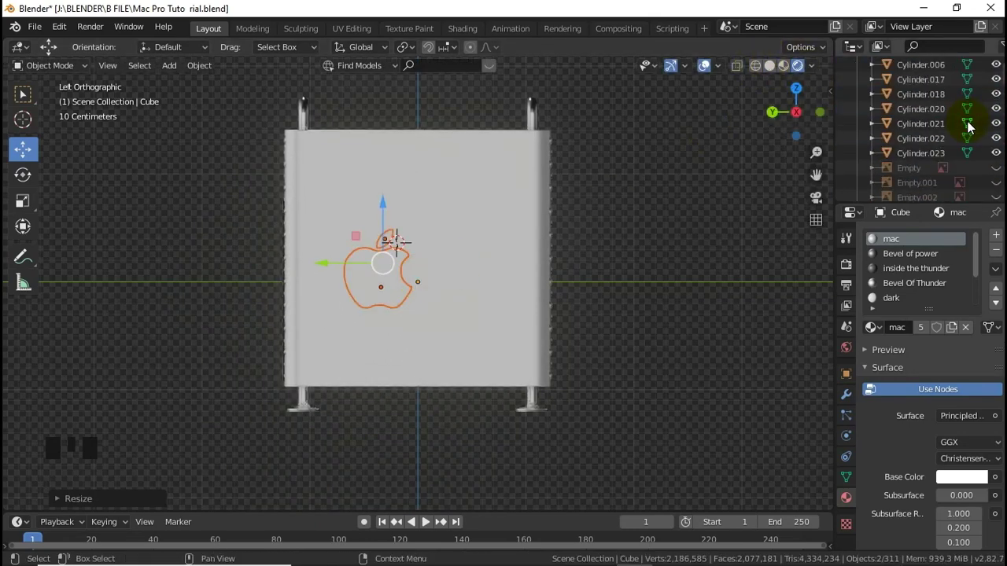
# Select Circle.001 and Cube.002 in the Outliner and show the model as wireframe.
pyautogui.click(1004, 124)
pyautogui.click(1002, 97)
pyautogui.click(890, 108)
pyautogui.click(757, 68)
pyautogui.scroll(3)
pyautogui.scroll(-3)
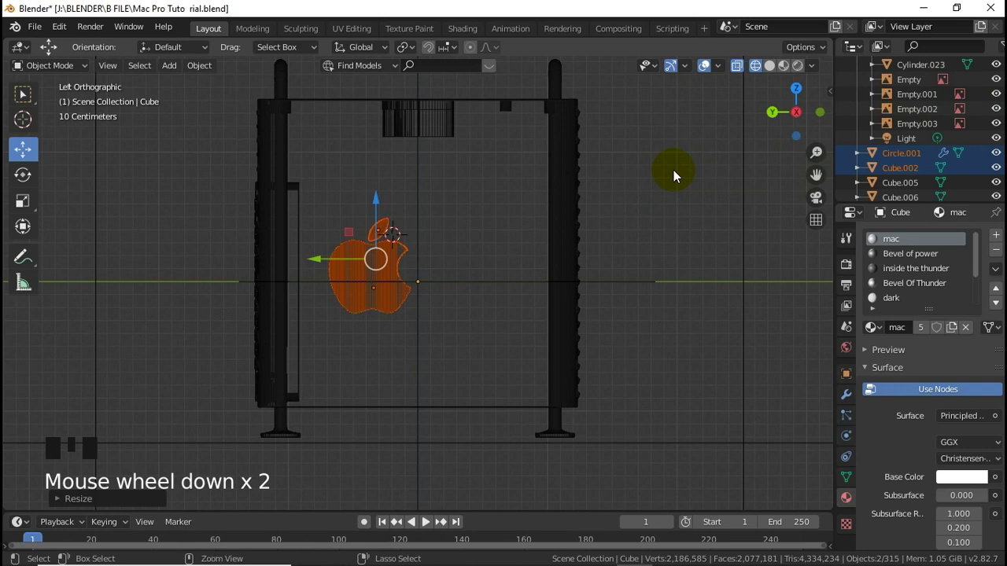
# Rotate the logo 180° around Z and scale it slightly to match the reference apple outline.
pyautogui.press('ctrl+KP_3')
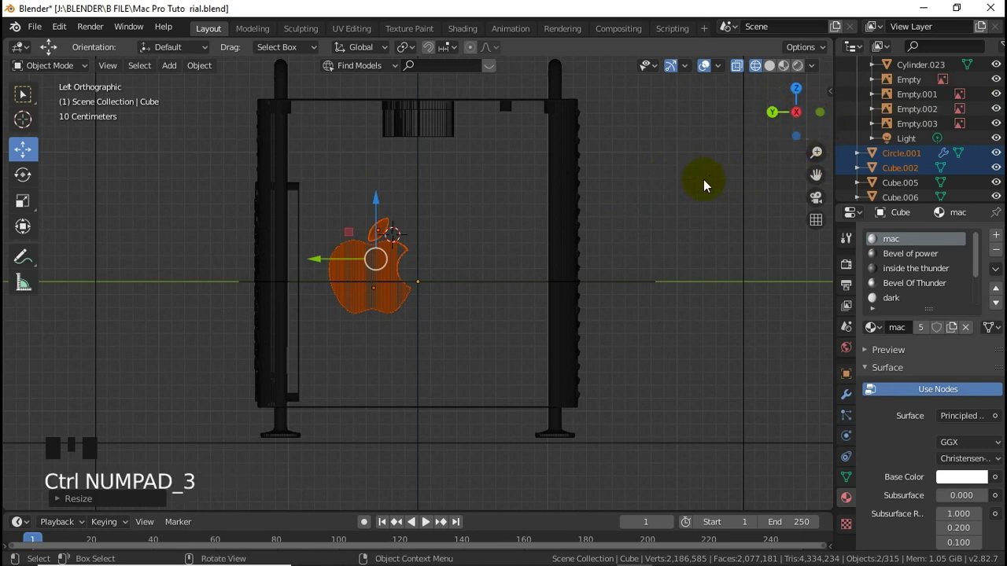
pyautogui.press('KP_3')
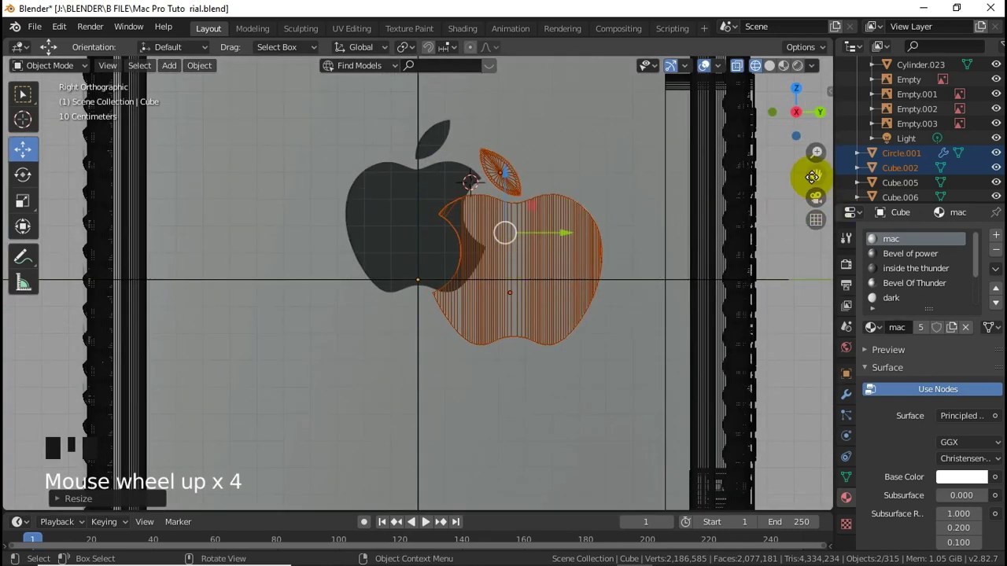
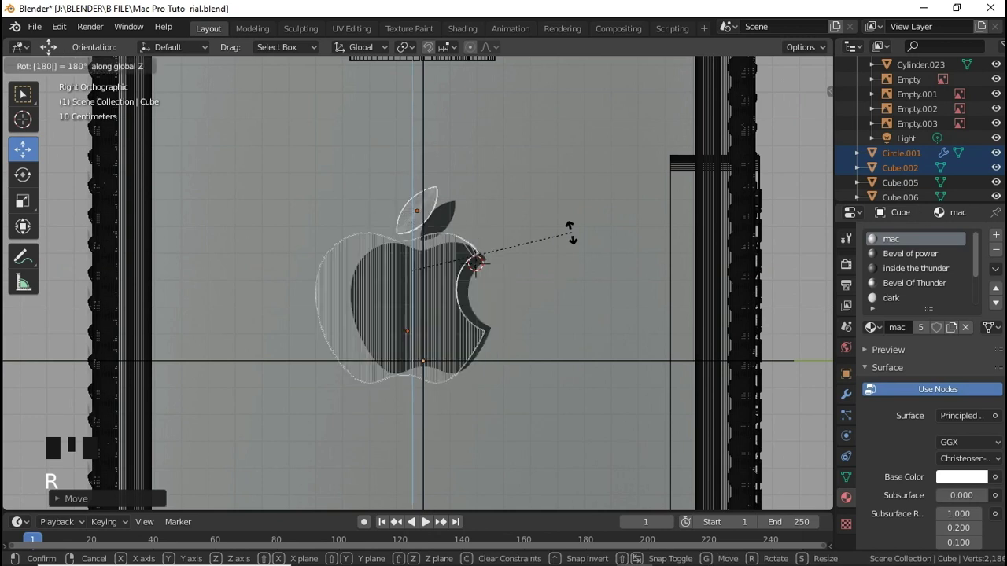
pyautogui.click(474, 274)
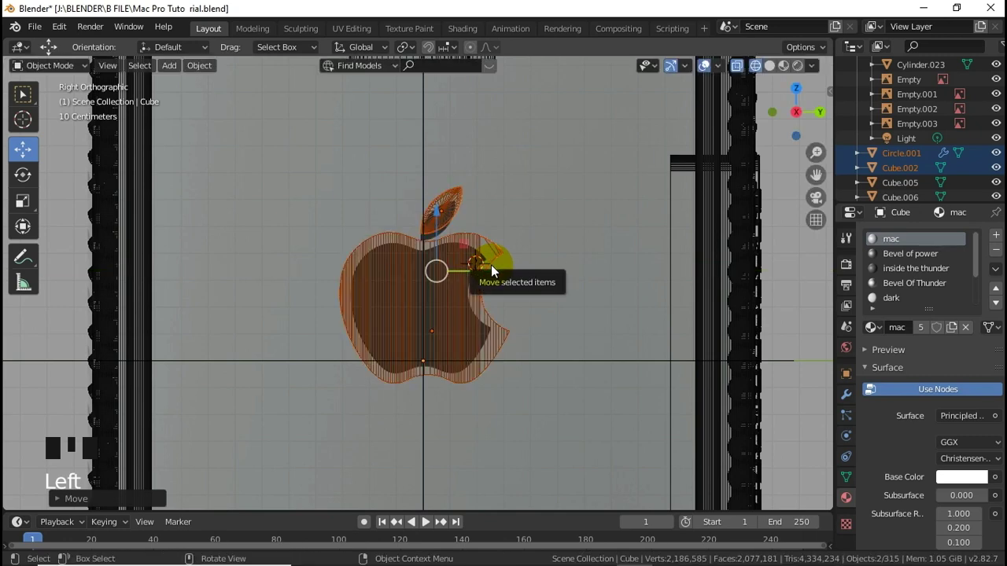
pyautogui.press('s')
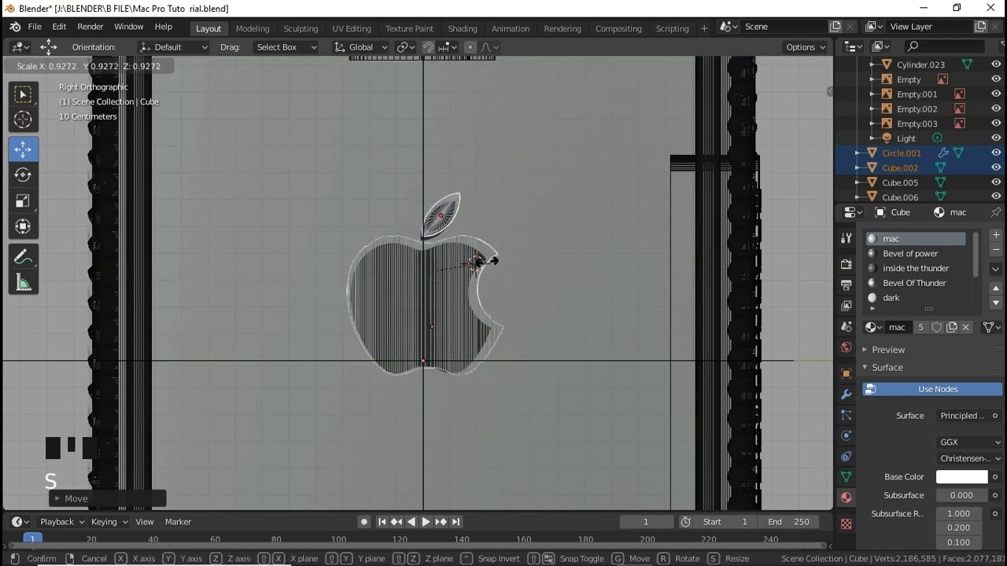
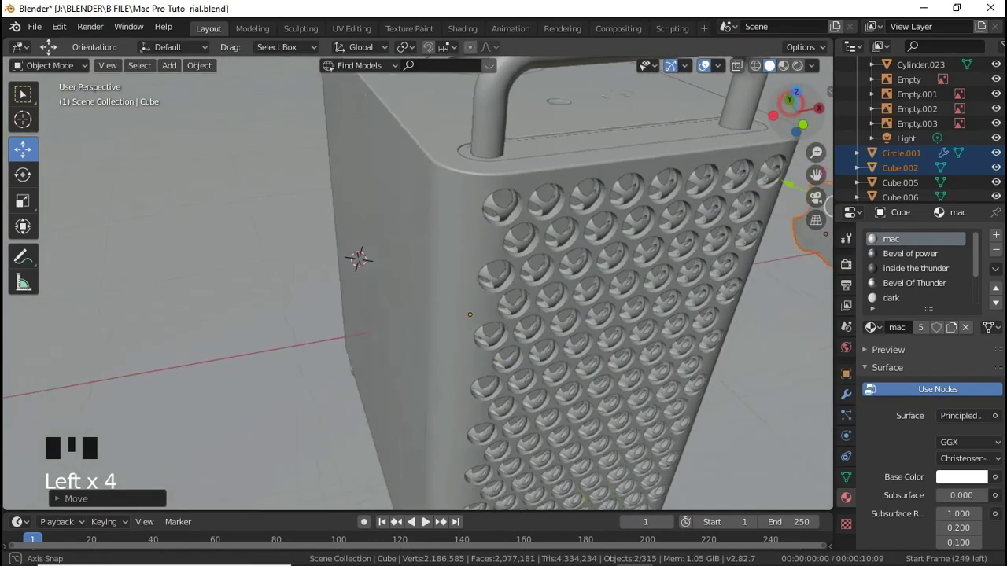
# Move the logo onto the side panel and select the logo body Cube.002 for its glossy black metallic material.
pyautogui.scroll(-3)
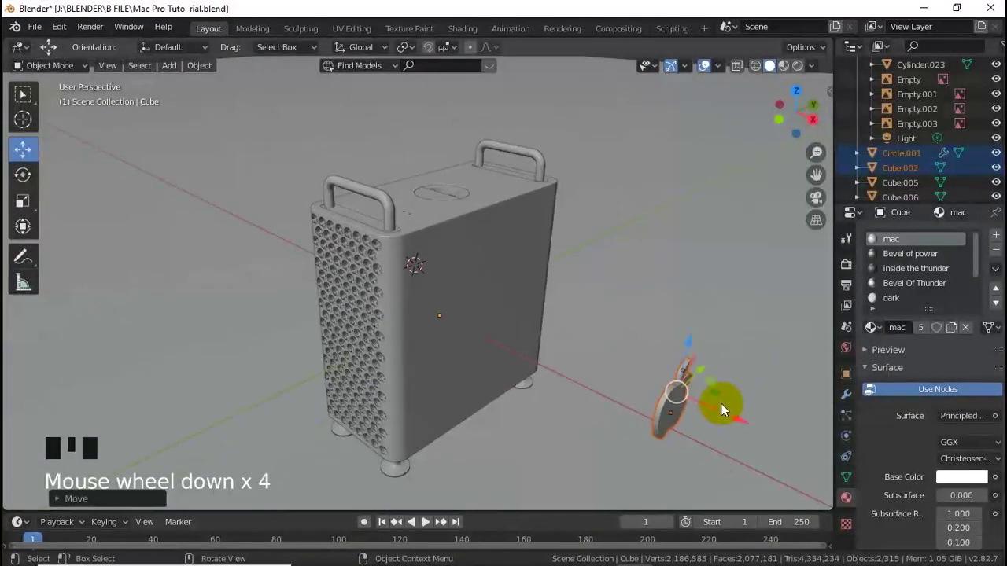
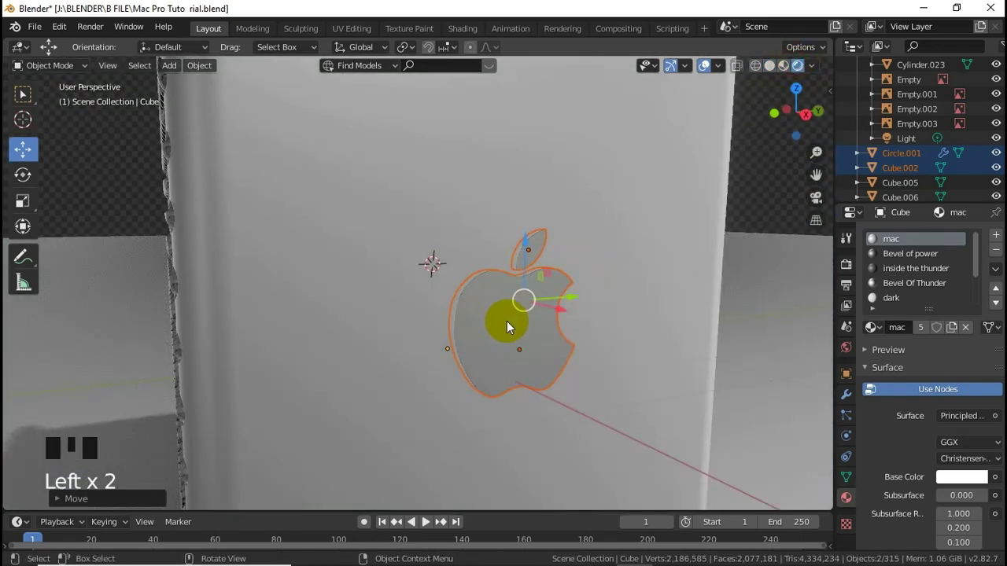
pyautogui.moveTo(552, 340); pyautogui.dragTo(864, 398)
pyautogui.click(993, 294)
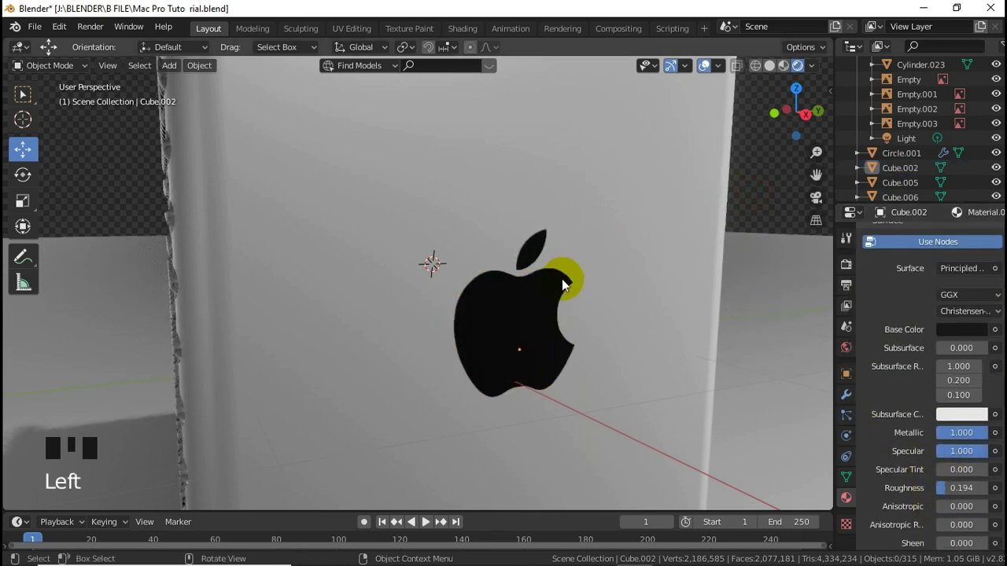
pyautogui.click(549, 266)
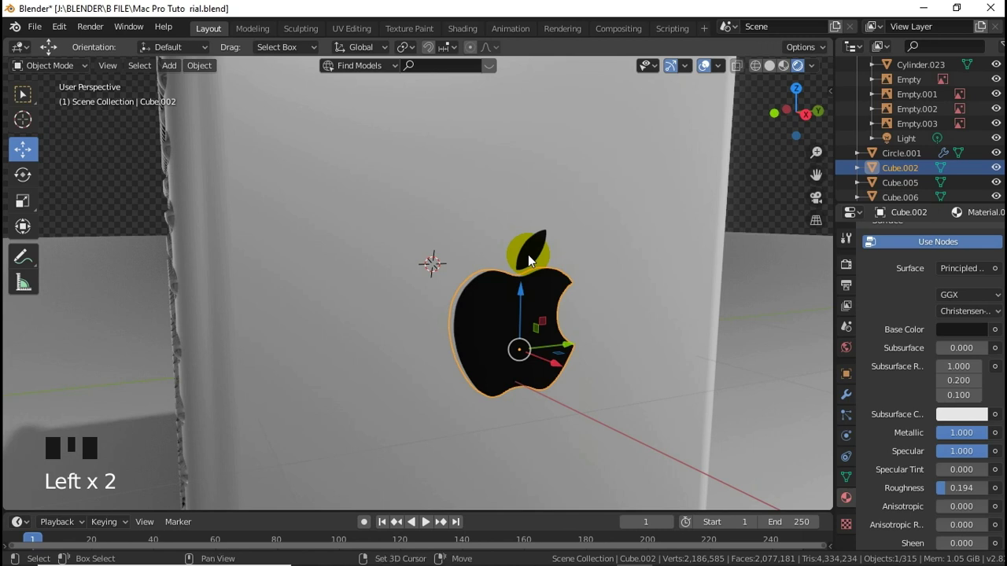
# Duplicate both logo parts with Shift+D and drag the copy 0.7182 m away from the original.
pyautogui.click(533, 254)
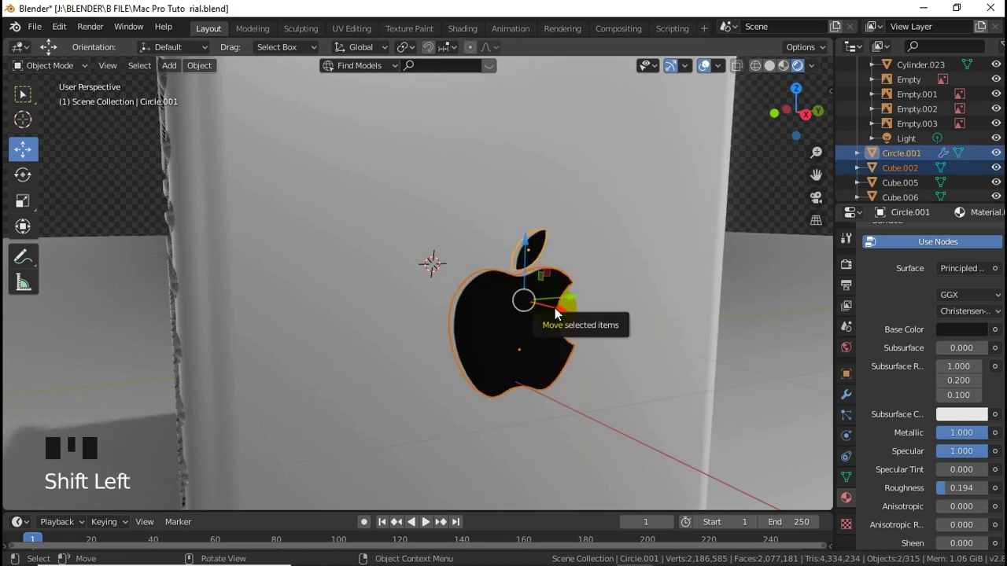
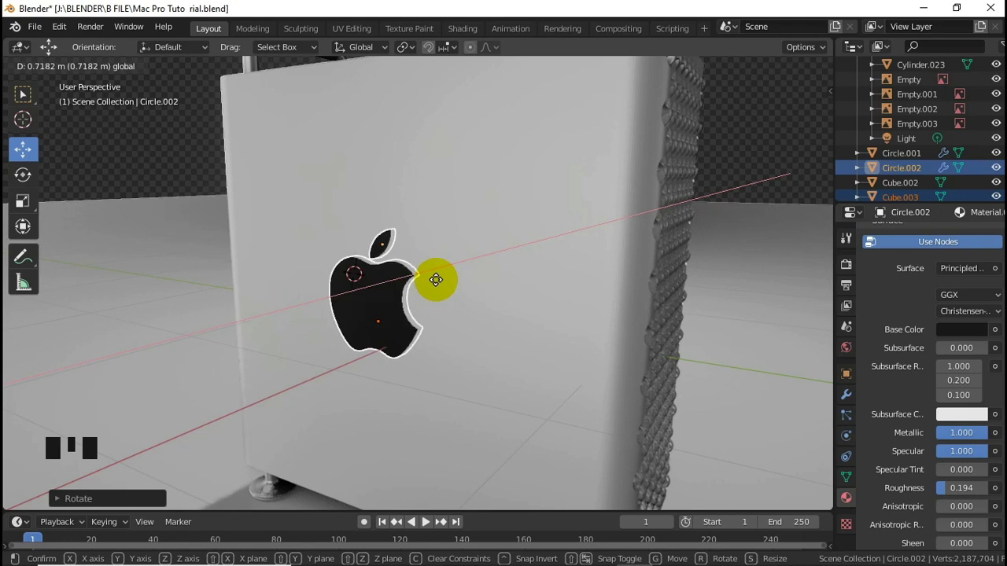
pyautogui.moveTo(197, 205); pyautogui.dragTo(436, 258)
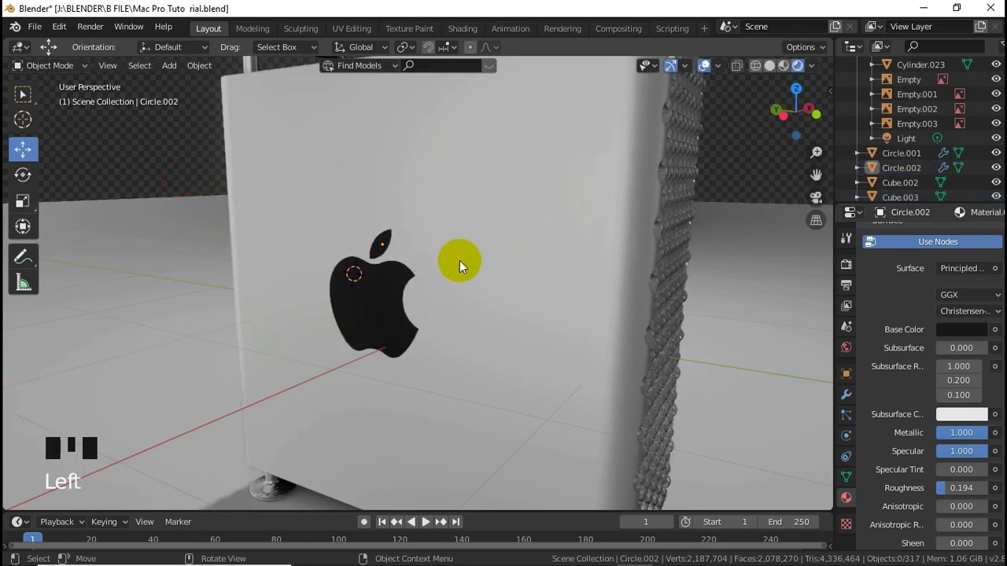